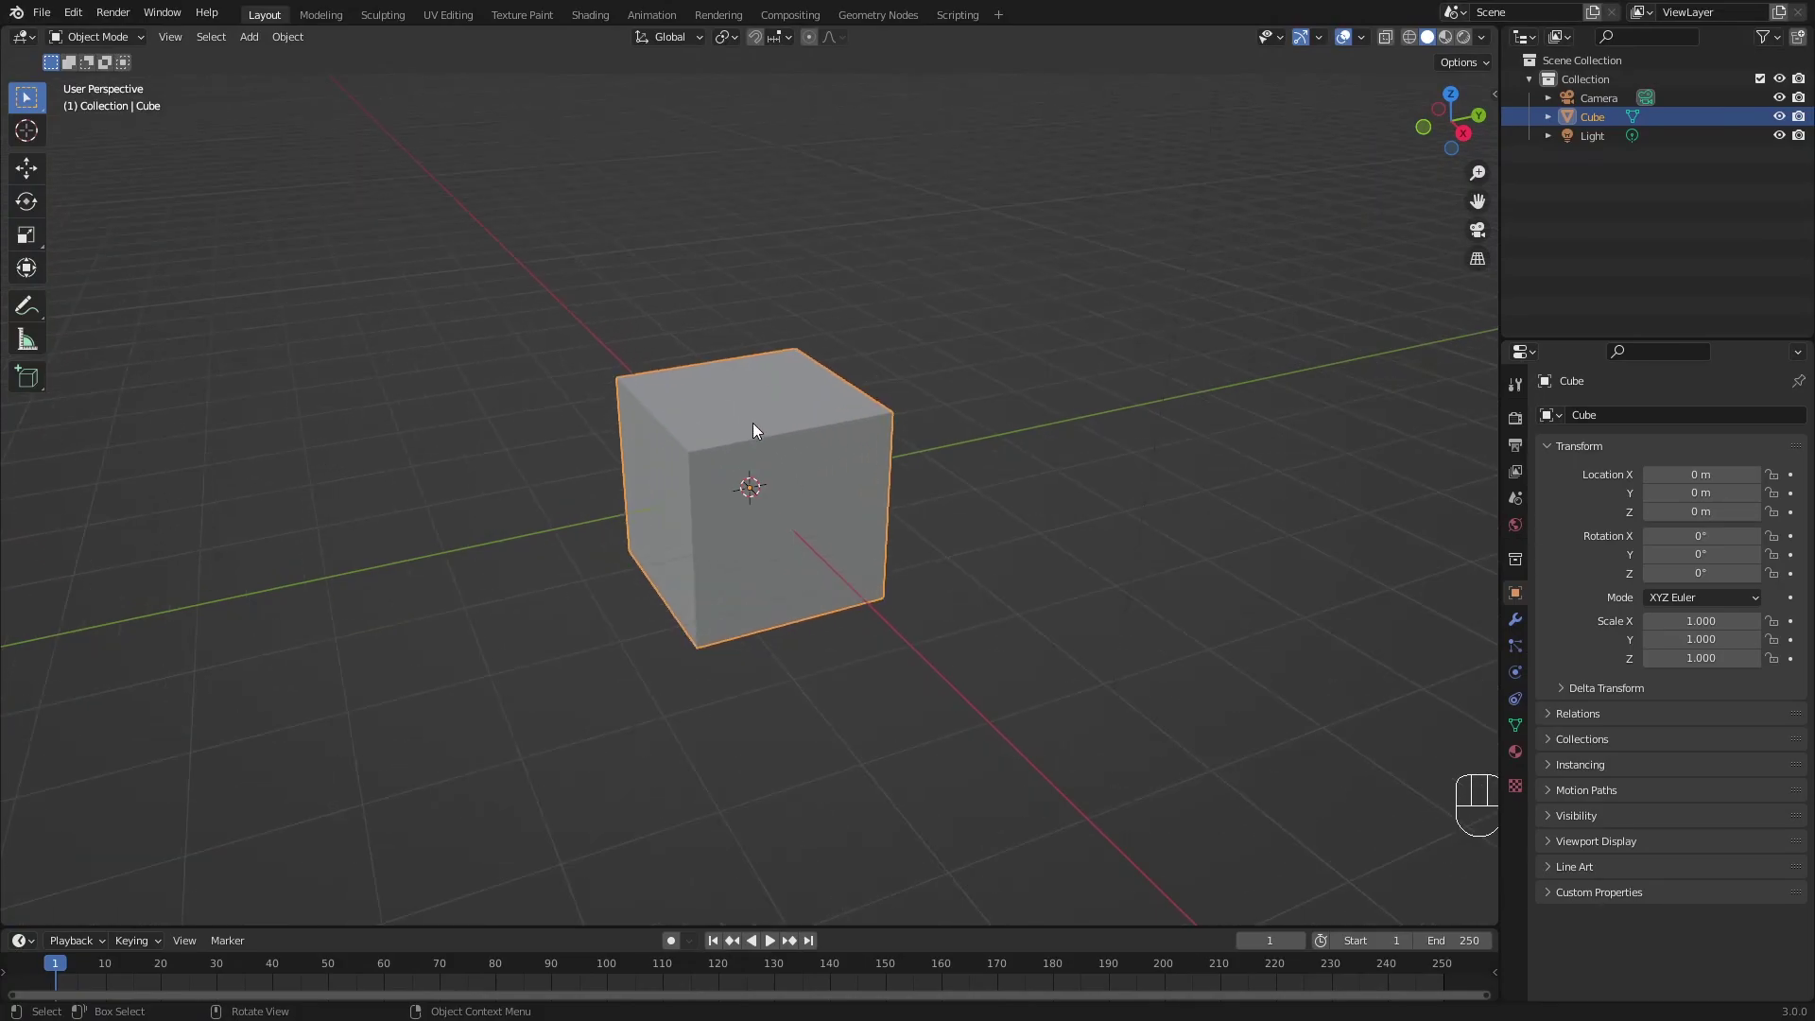
Delete the default cube, add a metaball Ball and duplicate it so the two blobs merge.
key("x")
key("shift+a")
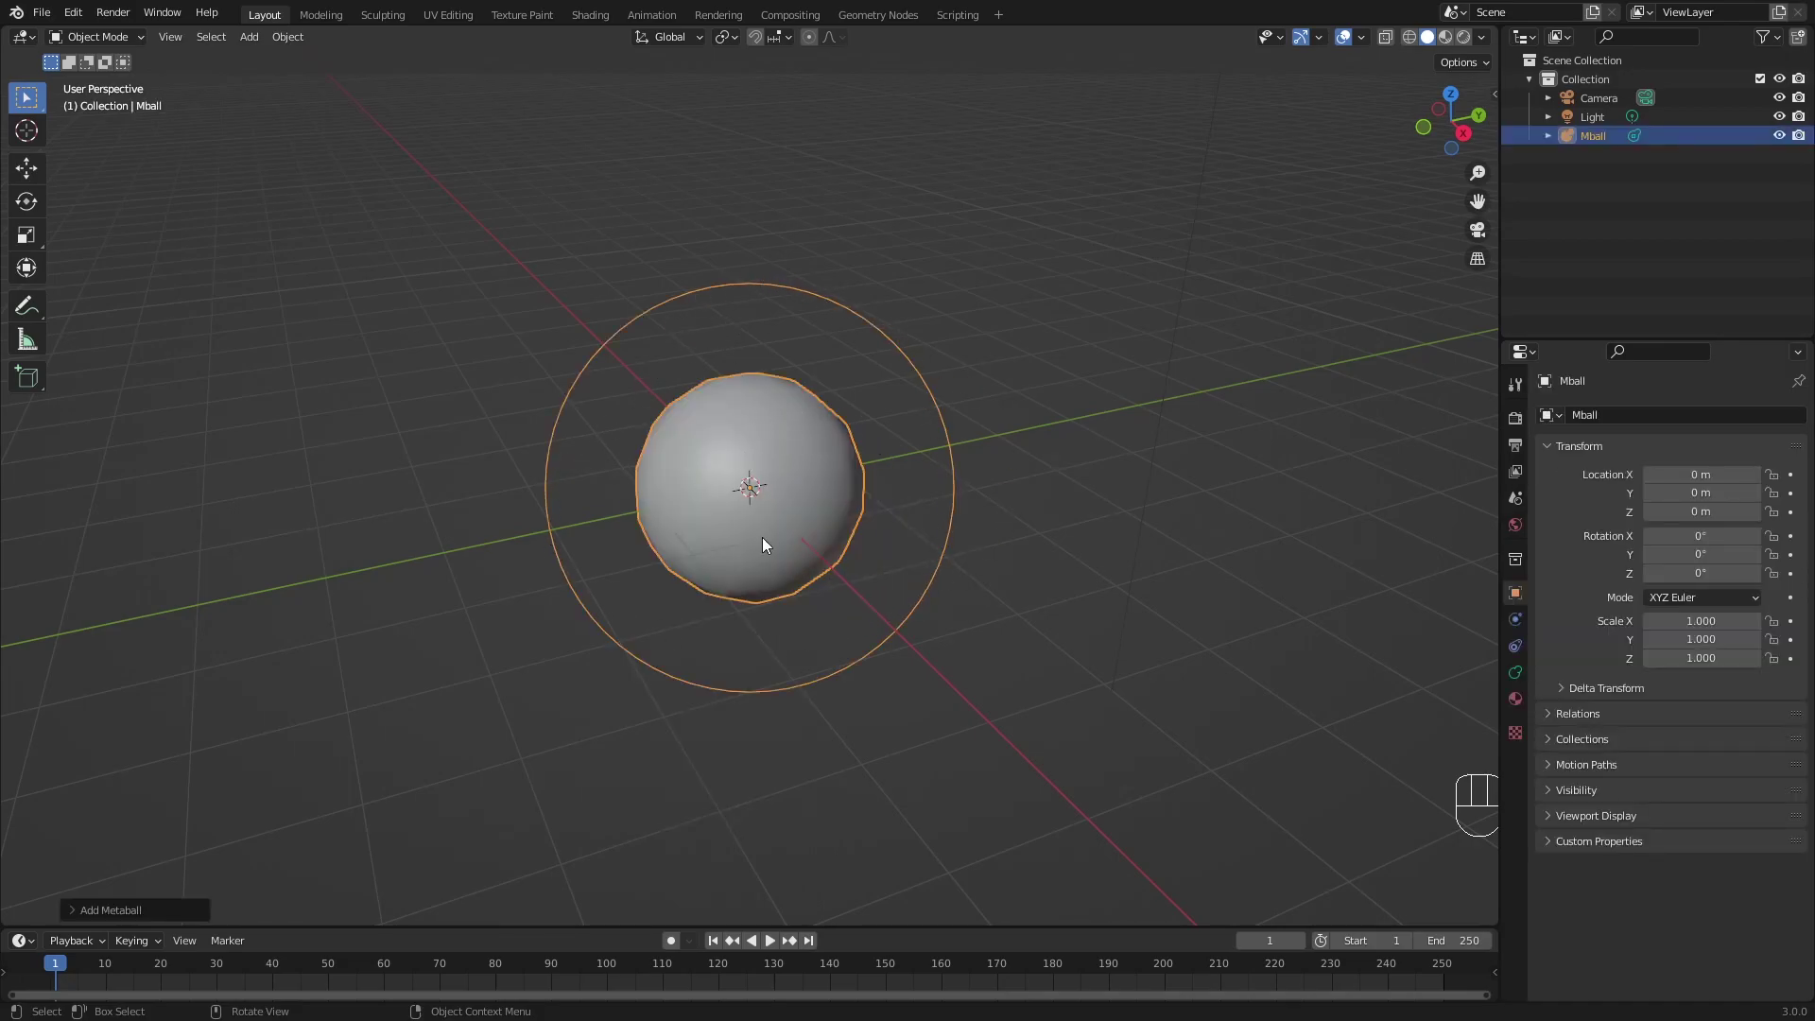
key("shift+d")
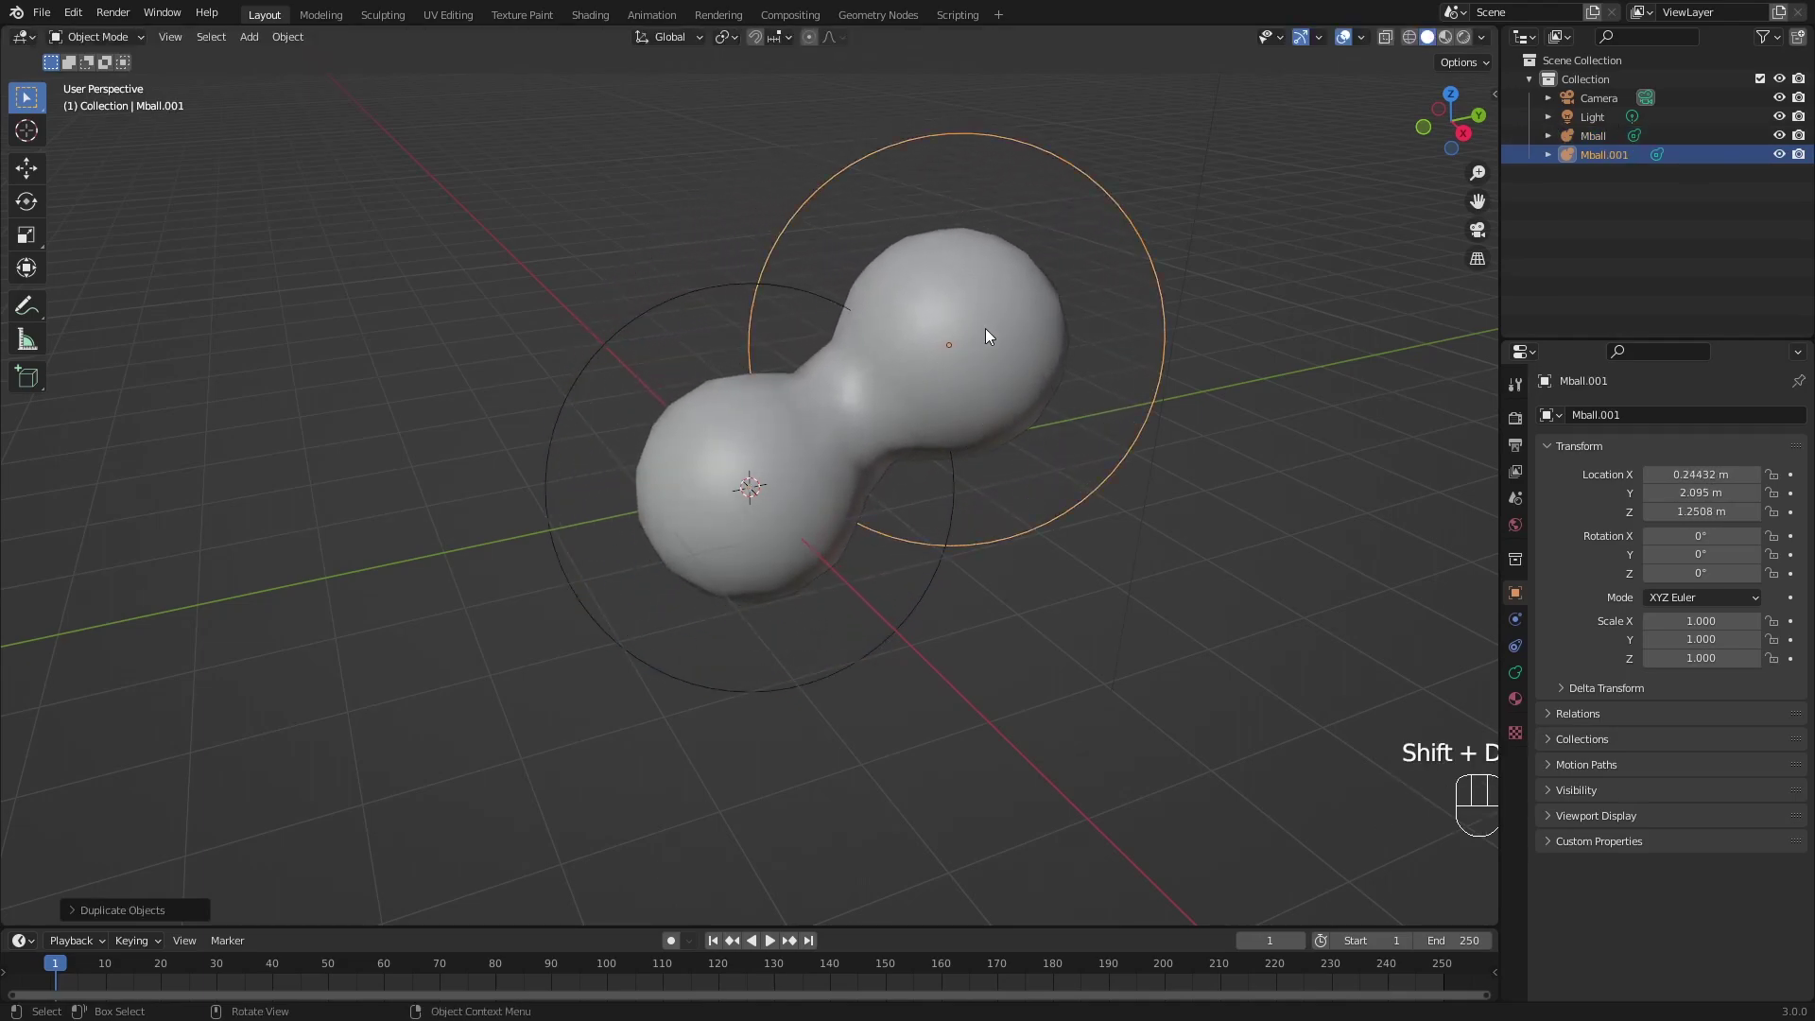
In Edit Mode try shrinking the metaball's stiffness ring, cancel it, and return to Object Mode.
key("Tab")
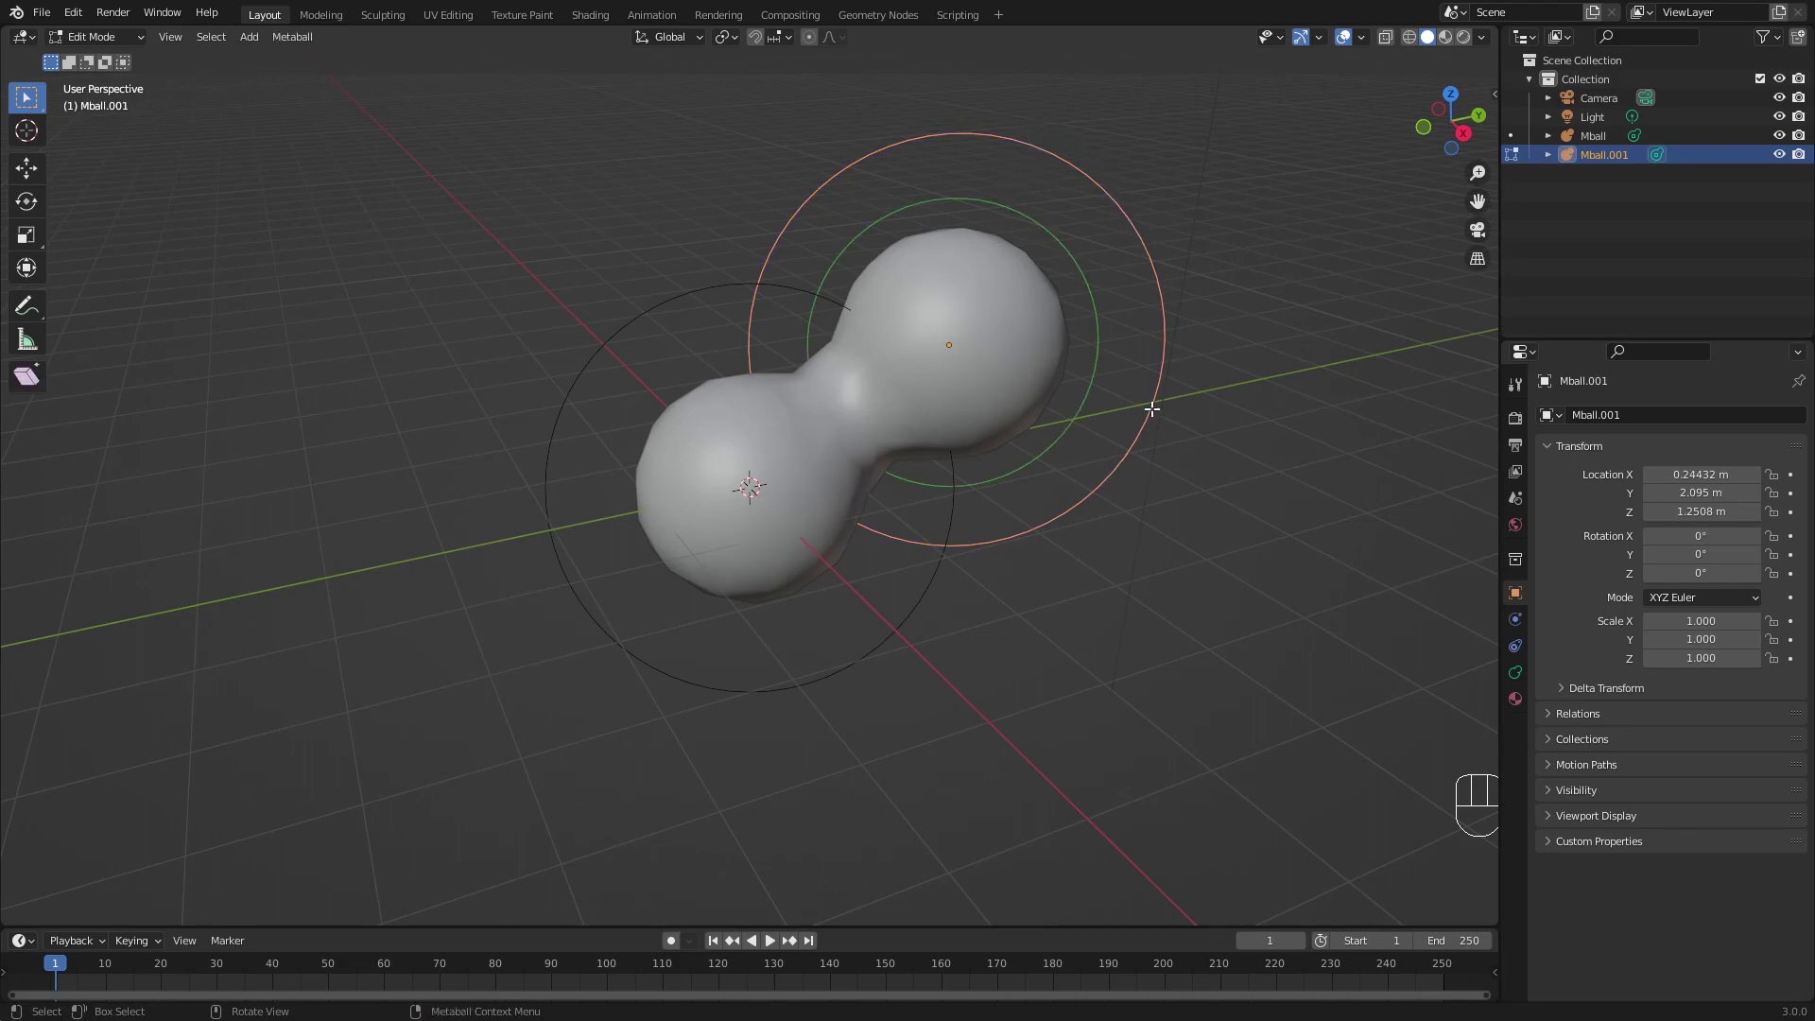
key("g")
key("s")
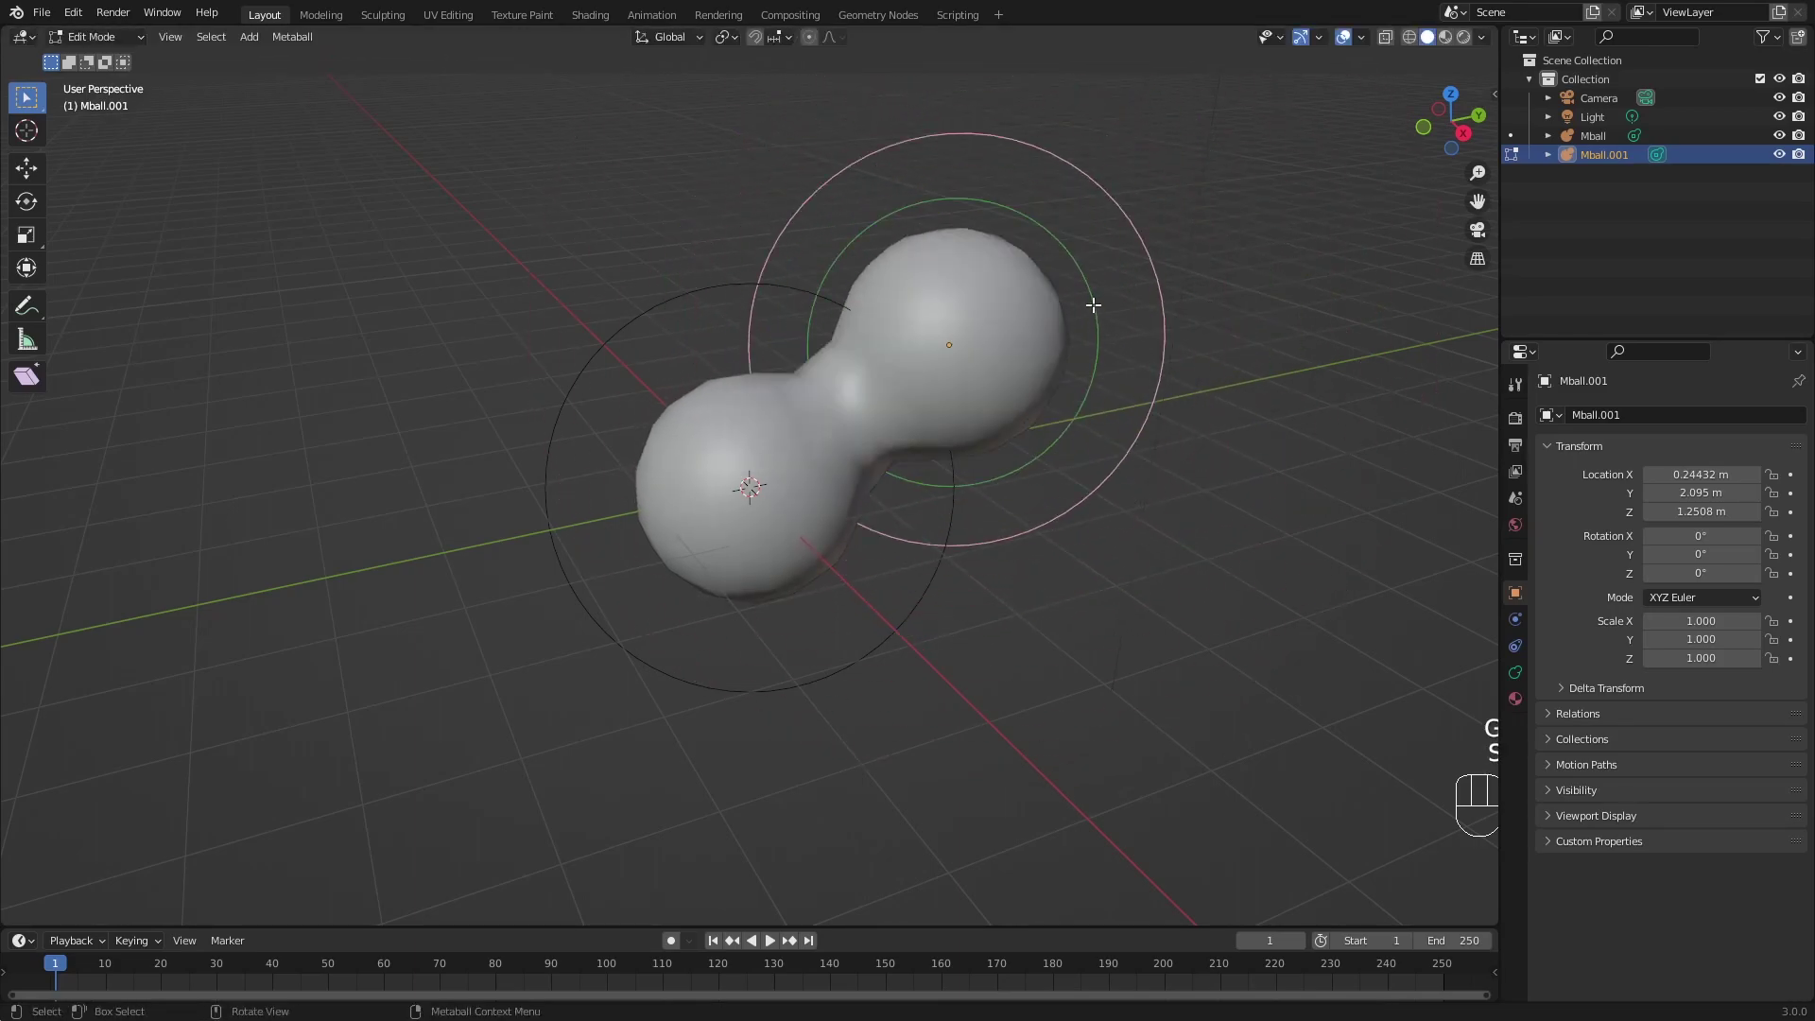
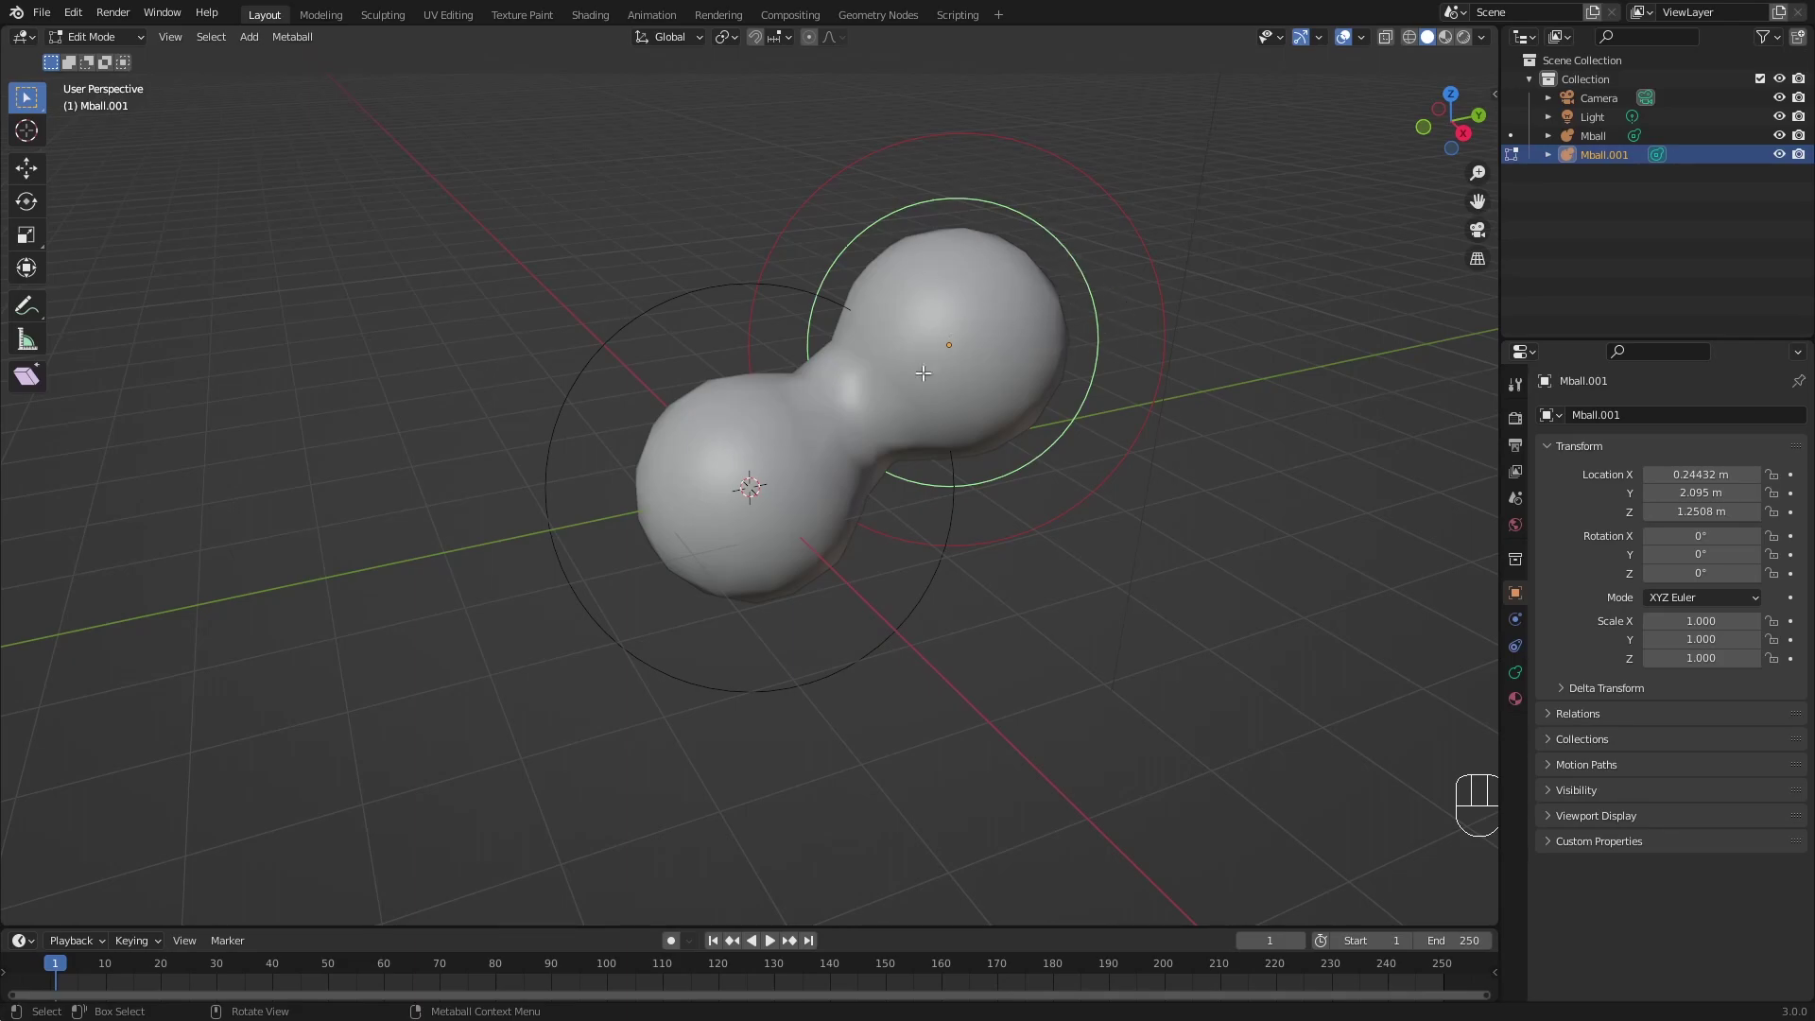
key("s")
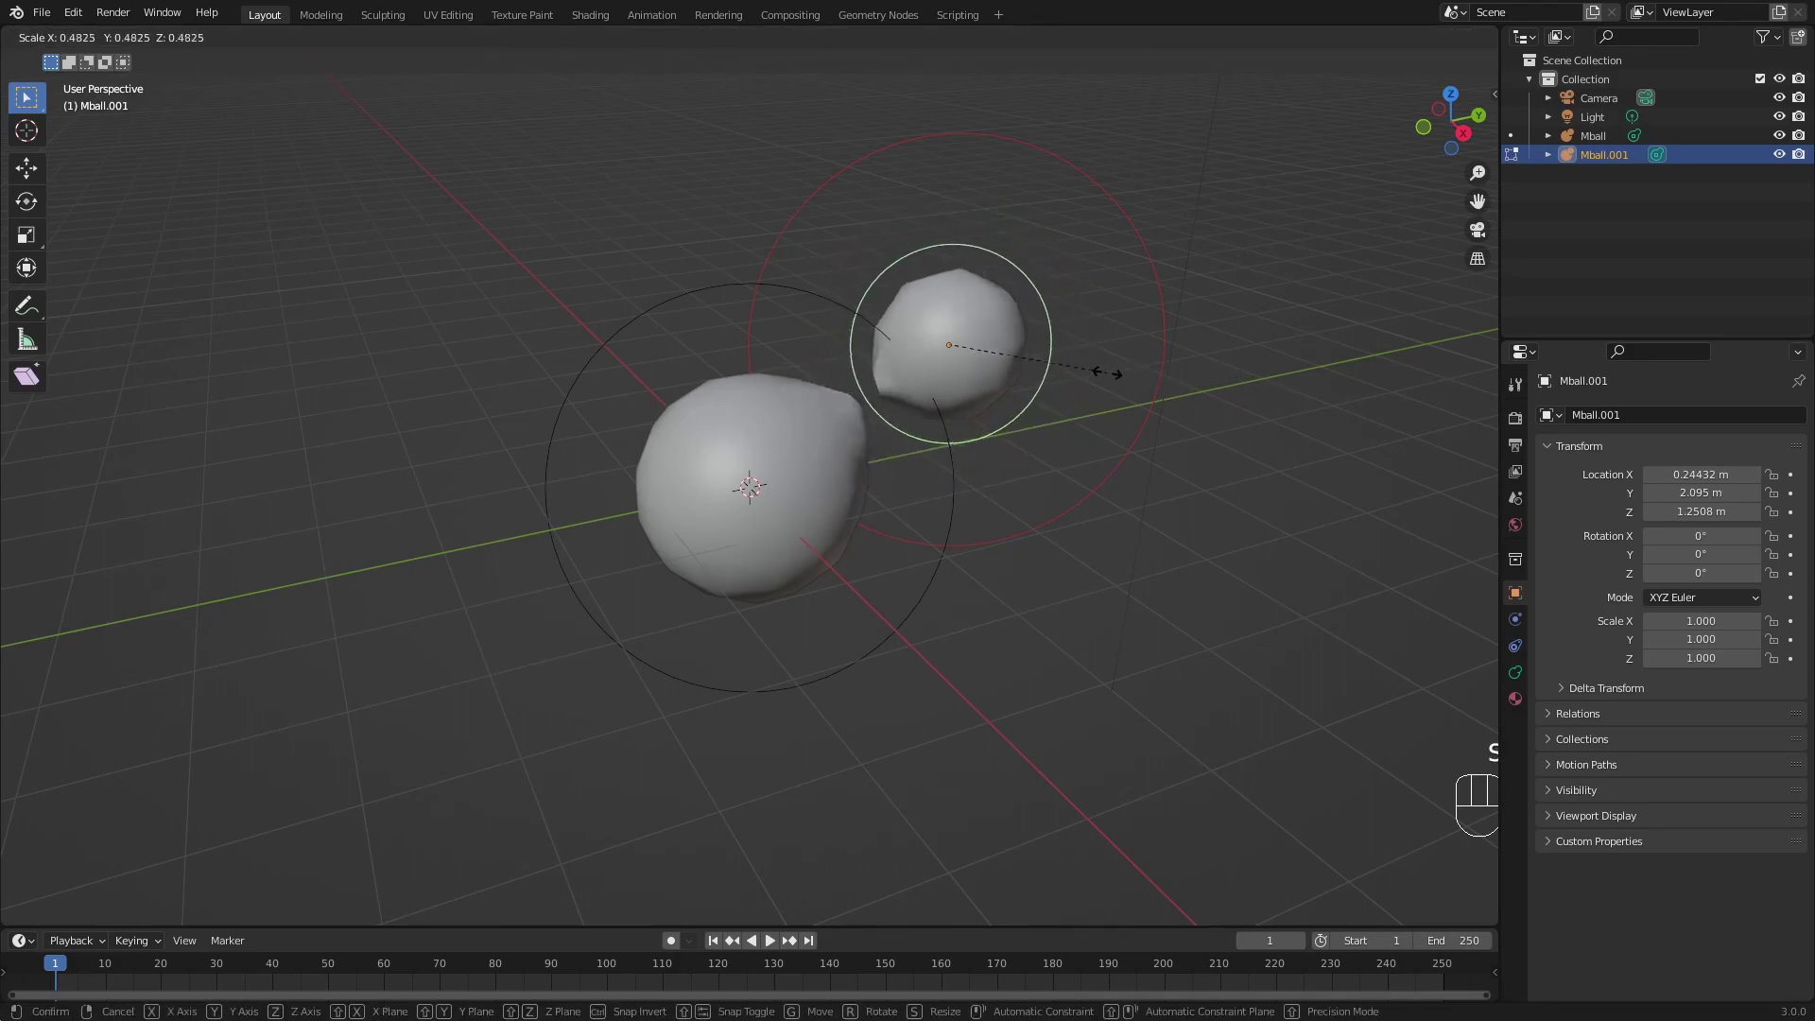
key("s")
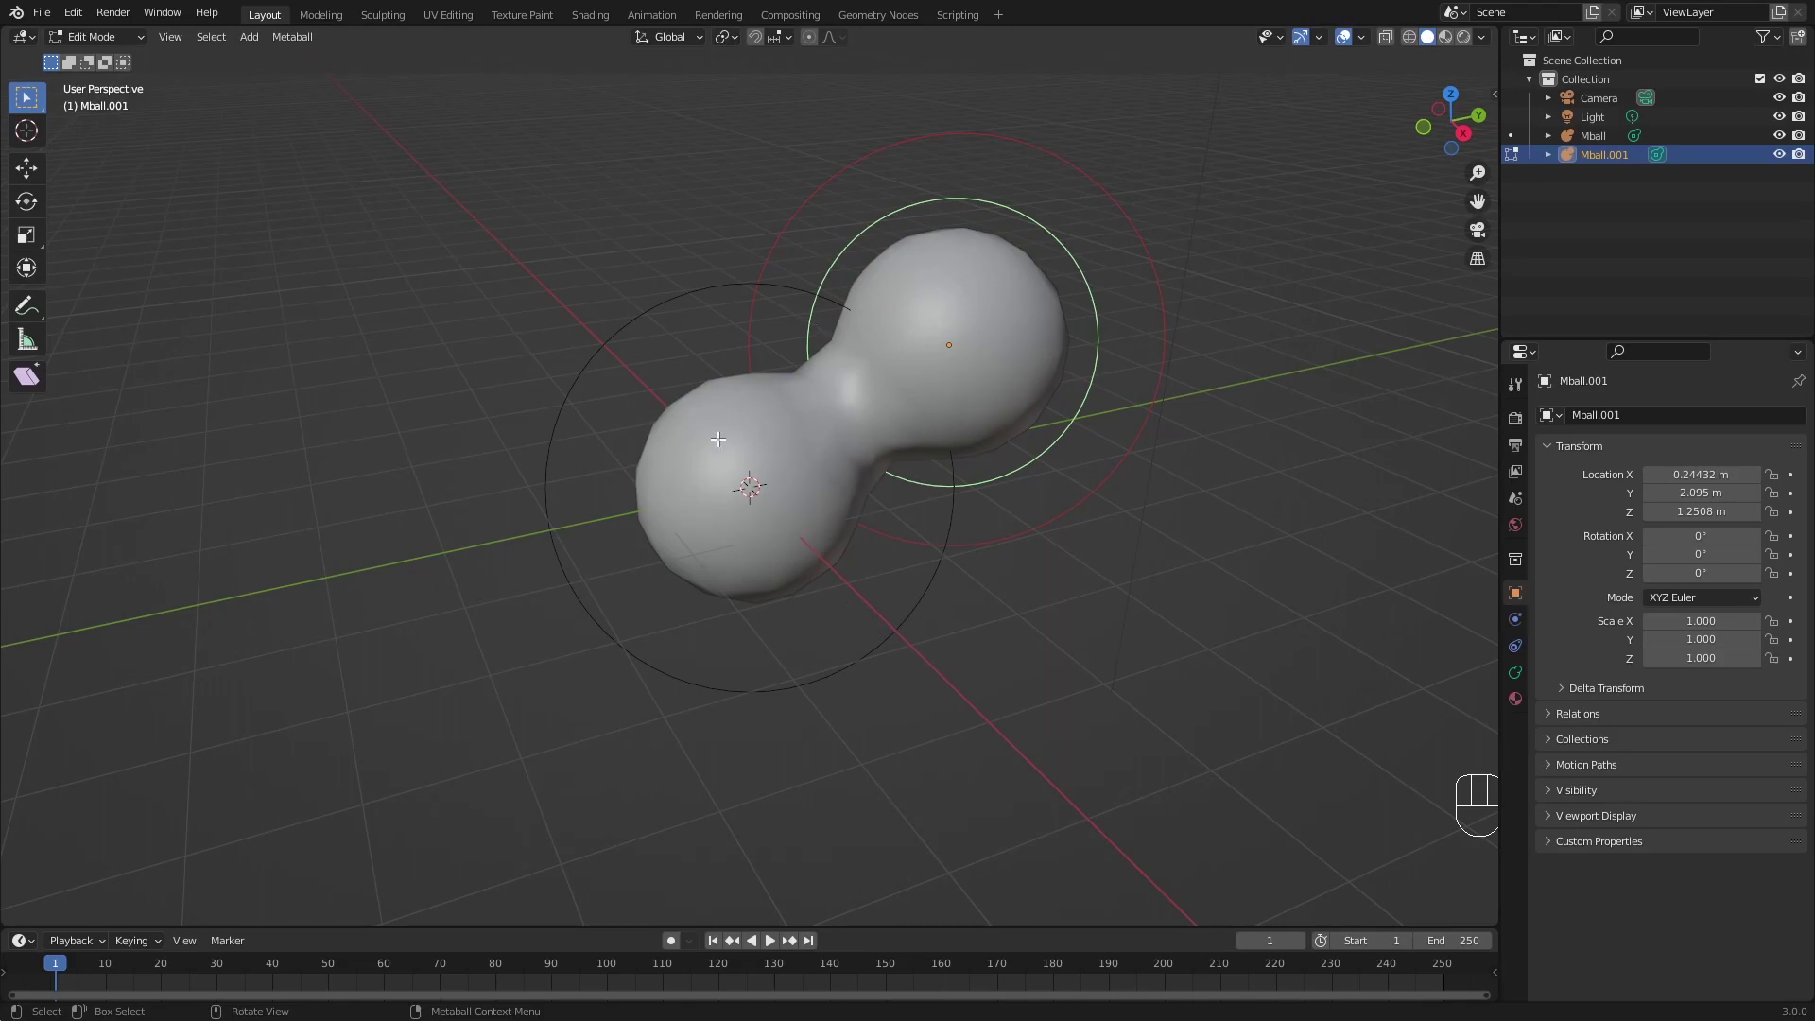
key("Tab")
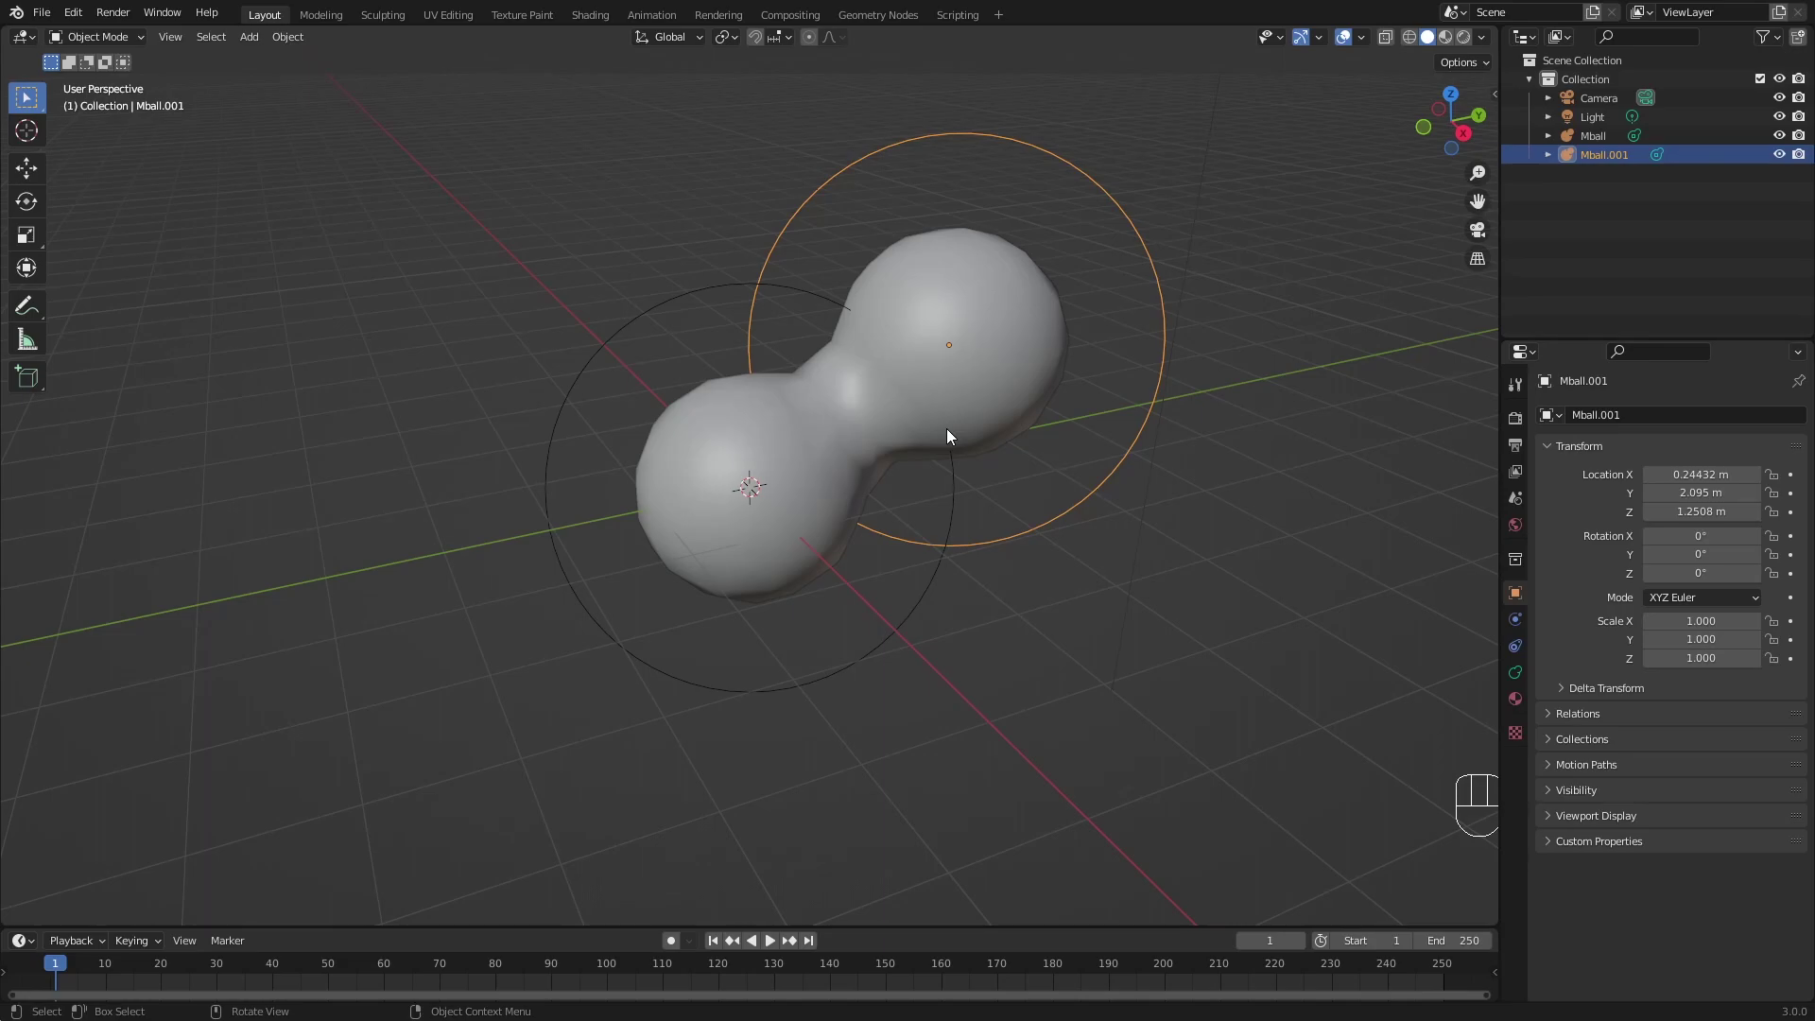
Move, duplicate and scale metaballs to give the blob feet and arm branches.
left_click_drag(893, 376, 980, 390)
key("g")
left_click_drag(978, 381, 1209, 359)
key("g")
key("shift+s")
key("shift+d")
key("s")
left_click(828, 471)
left_click(753, 516)
left_click_drag(854, 522, 806, 532)
Add and resize a few more metaballs, then convert the whole figure into a single mesh.
key("shift+d")
key("shift+d")
key("ctrl+z")
key("d")
key("s")
key("shift+d")
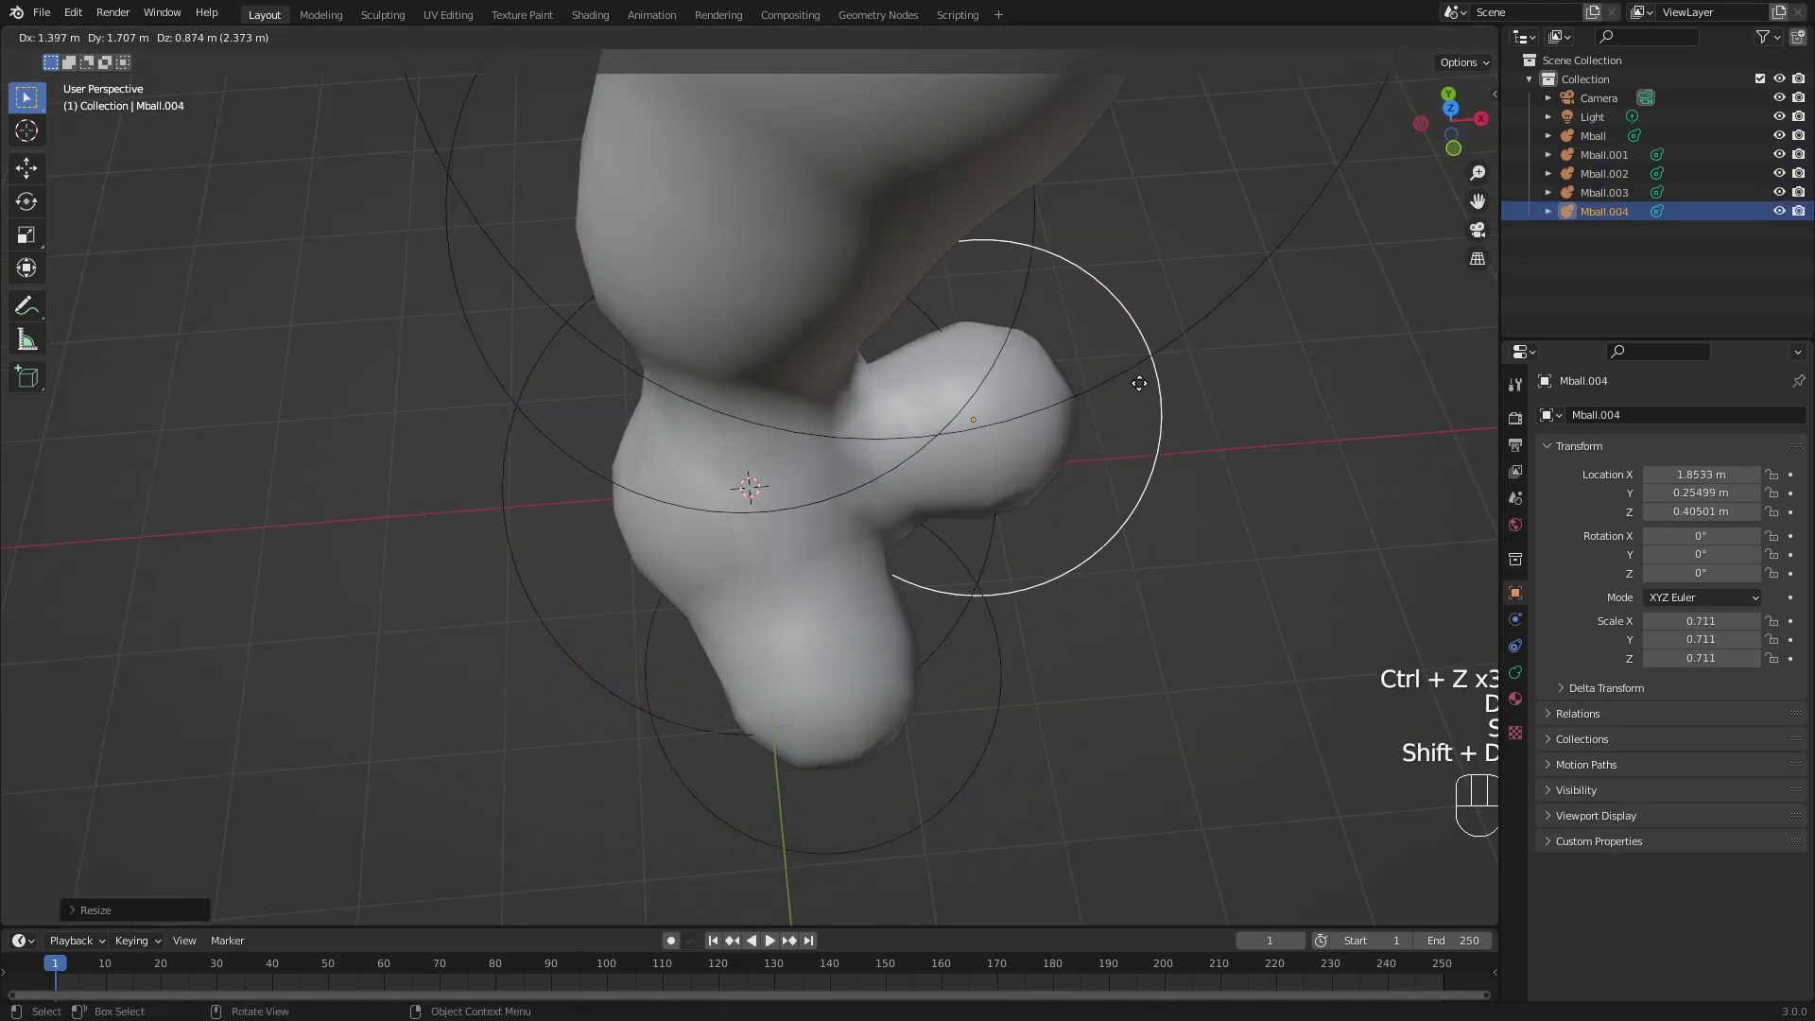
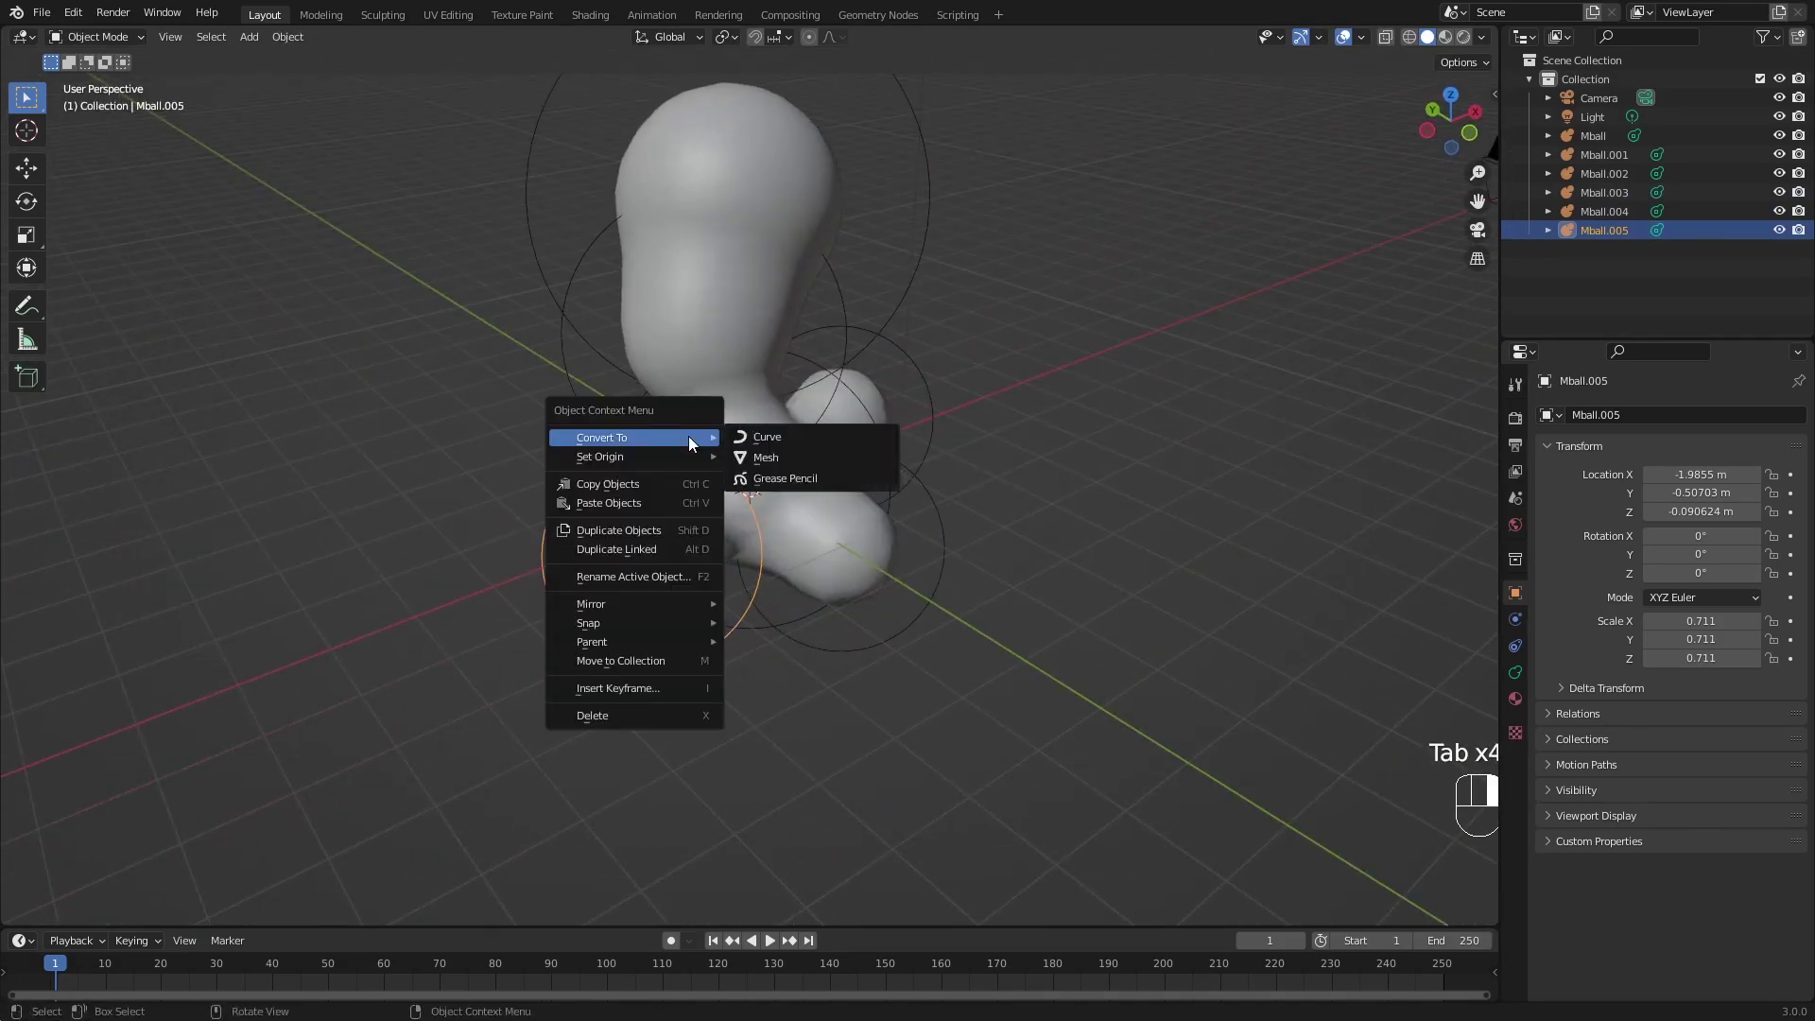
key("Tab")
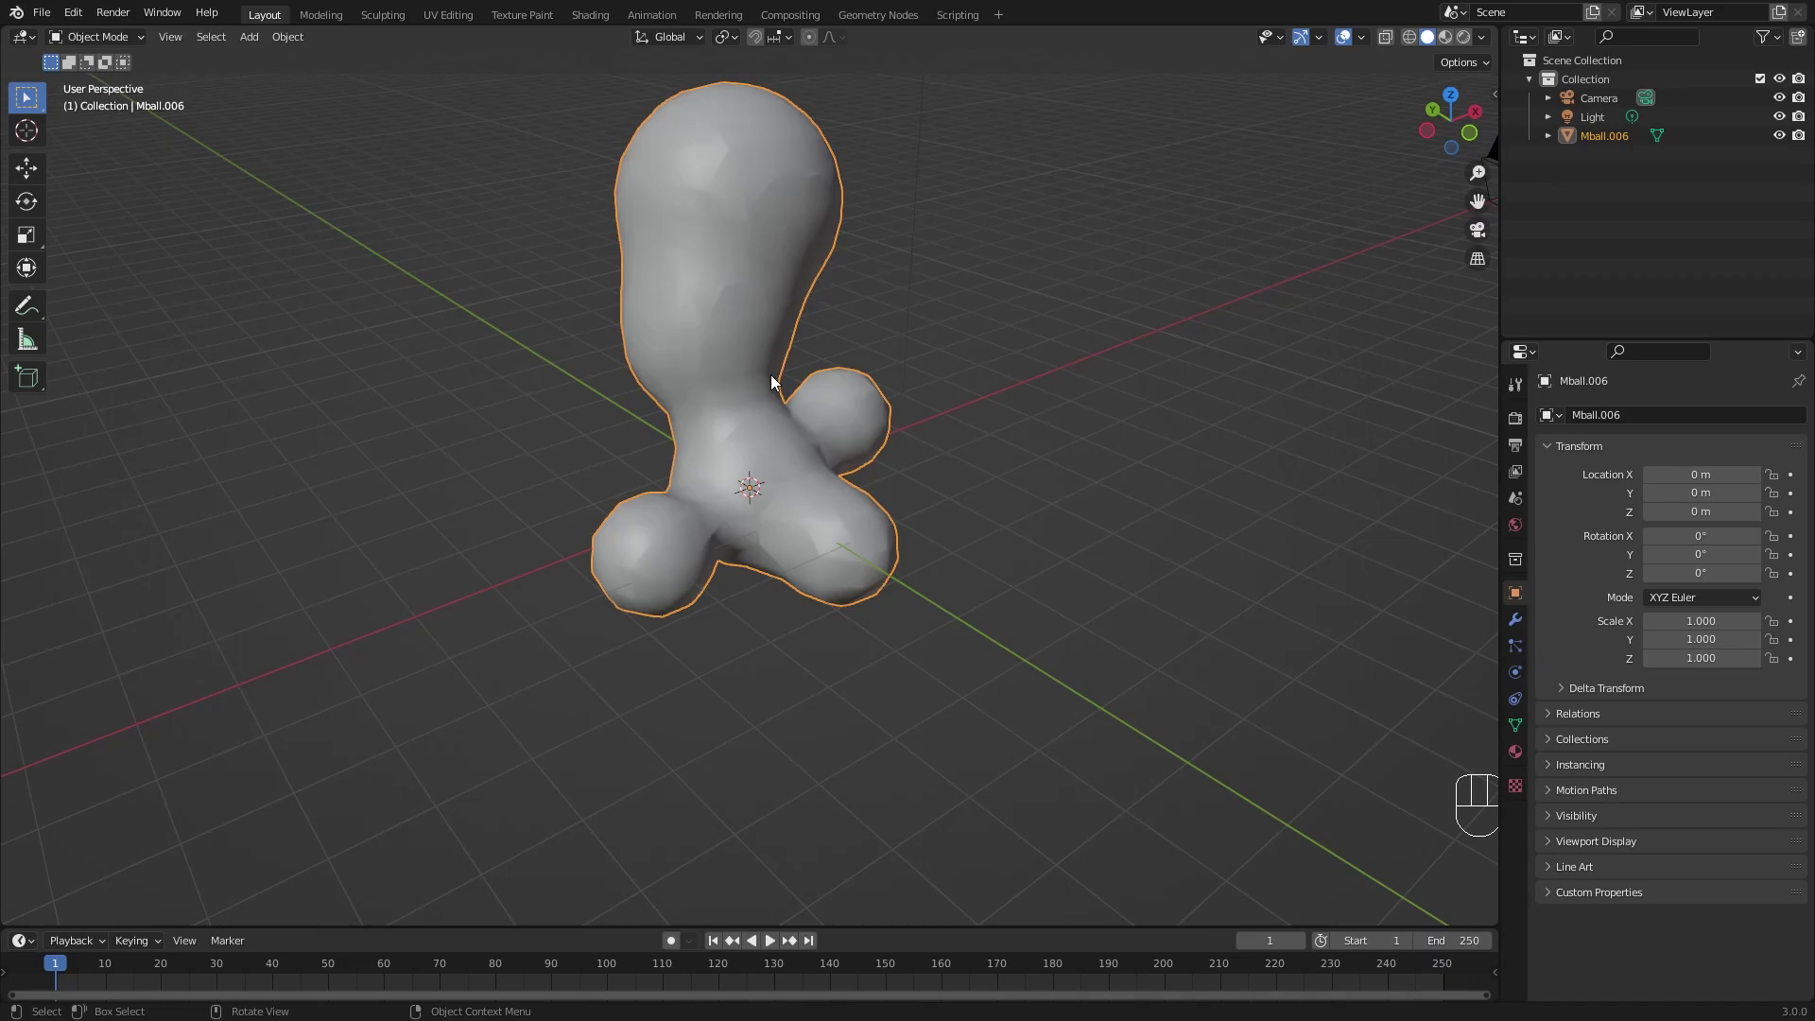
key("Tab")
key("Tab")
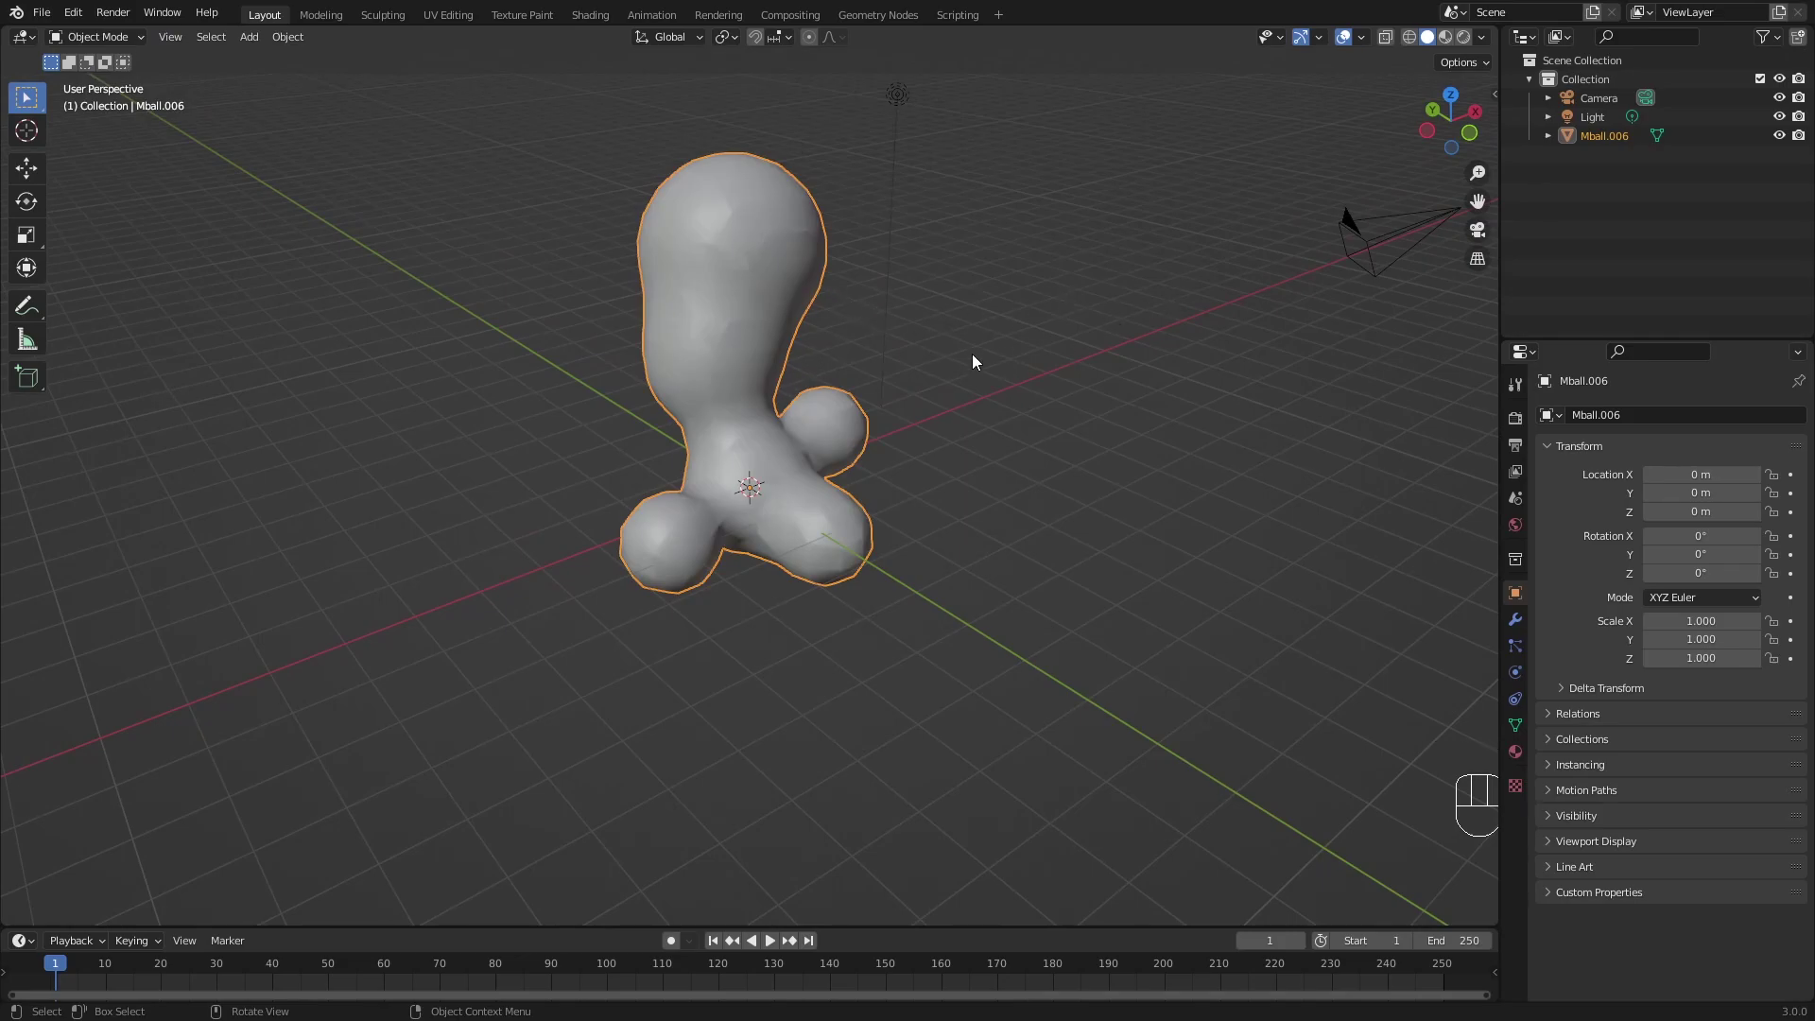
Delete the converted mesh and add a fresh metaball Ball moved far off to the side.
key("x")
key("shift+s")
key("ctrl+z")
key("shift+a")
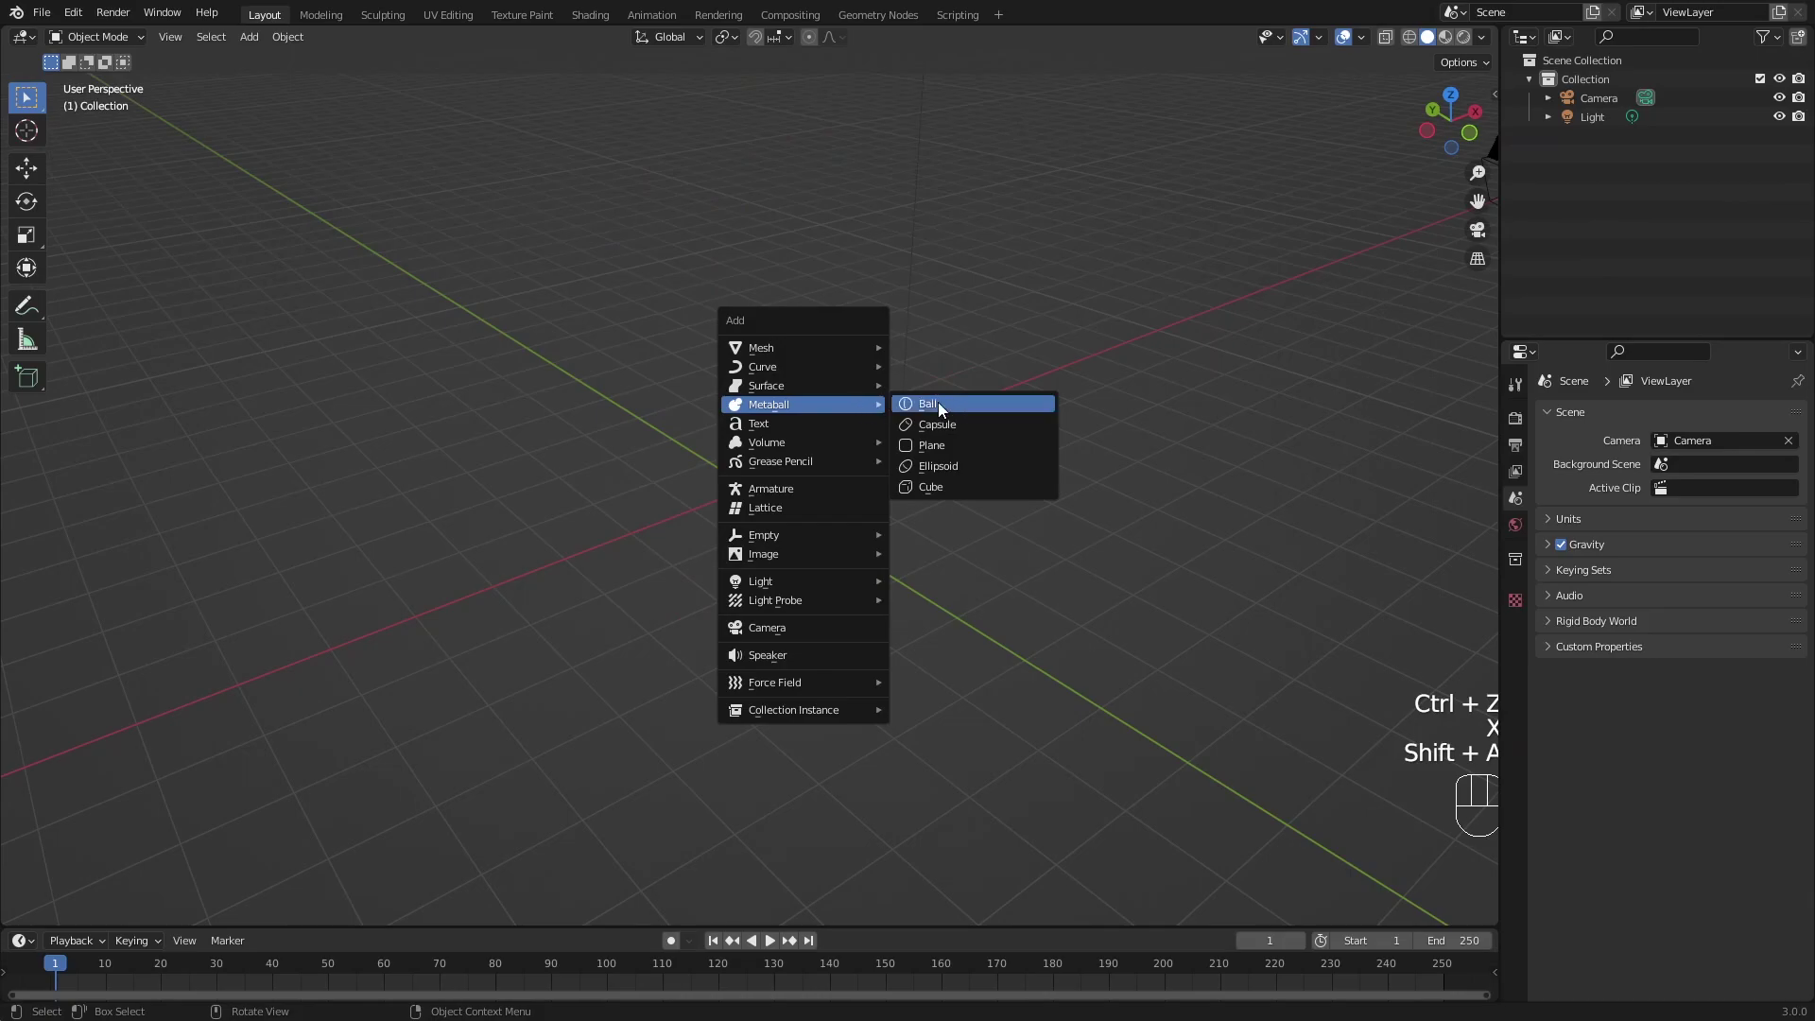
left_click_drag(757, 463, 698, 439)
key("g")
left_click_drag(756, 430, 787, 473)
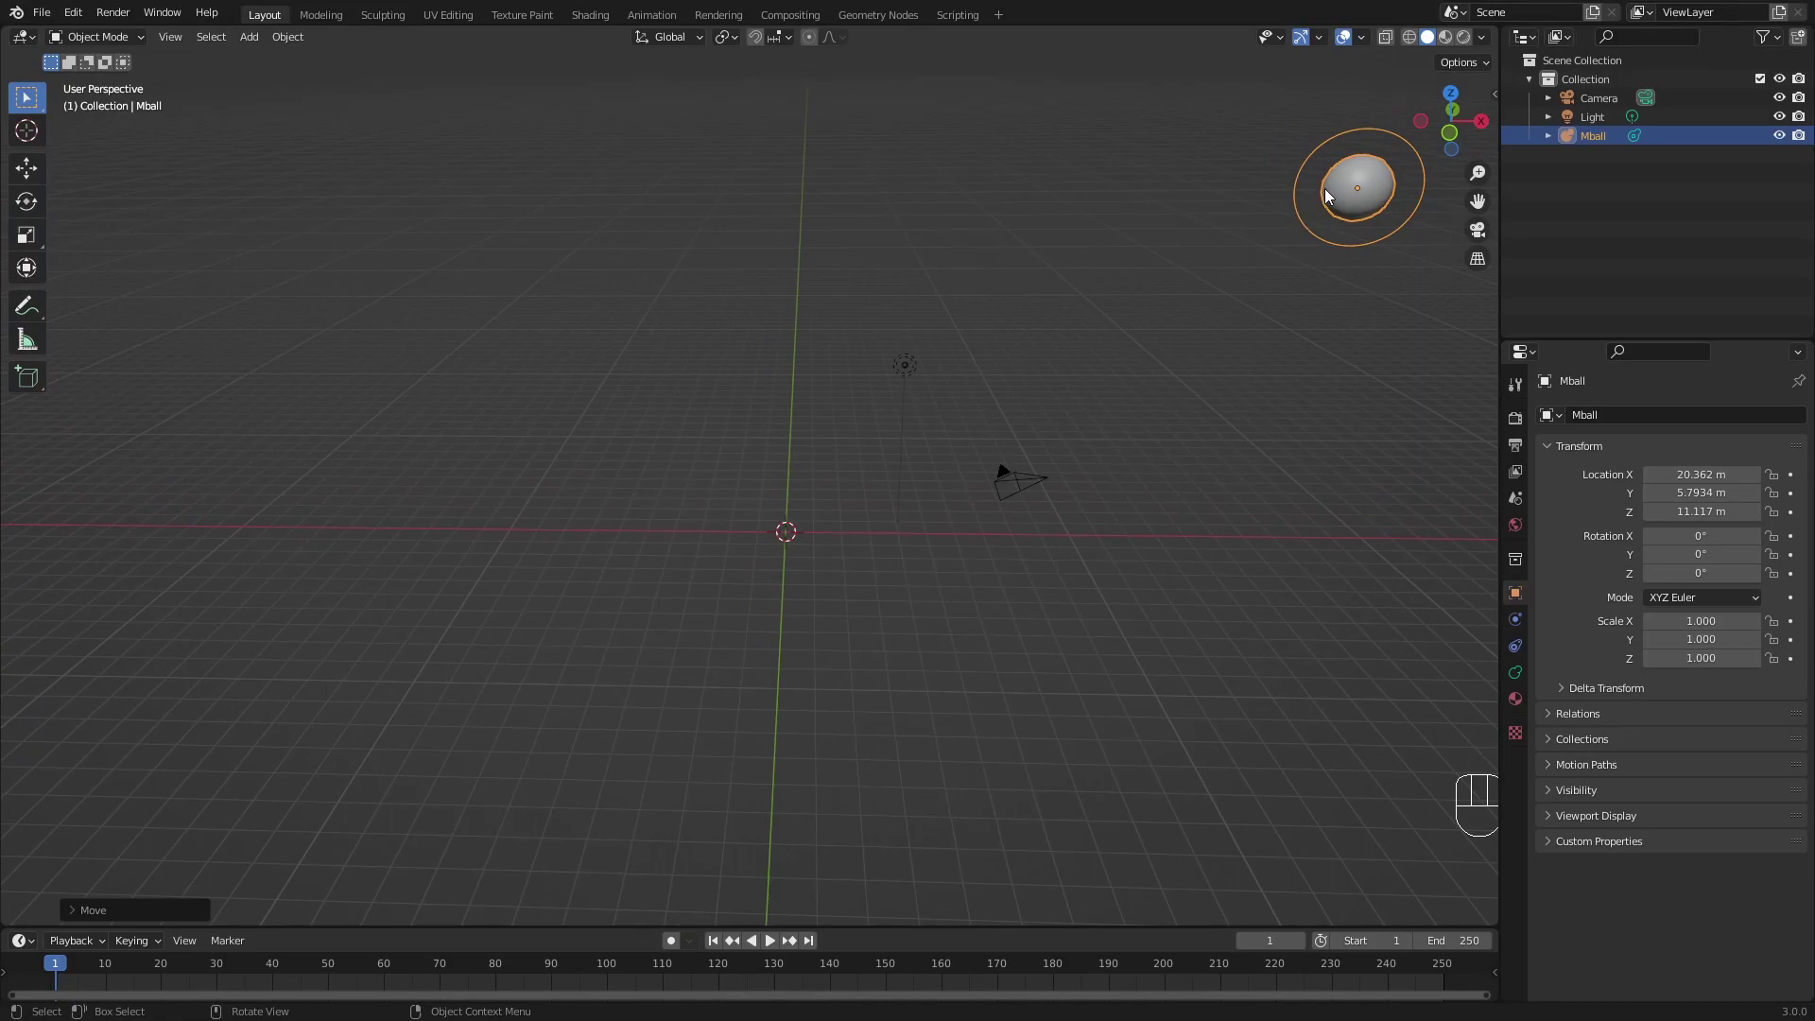
Add a UV Sphere mesh at the origin.
key("shift+a")
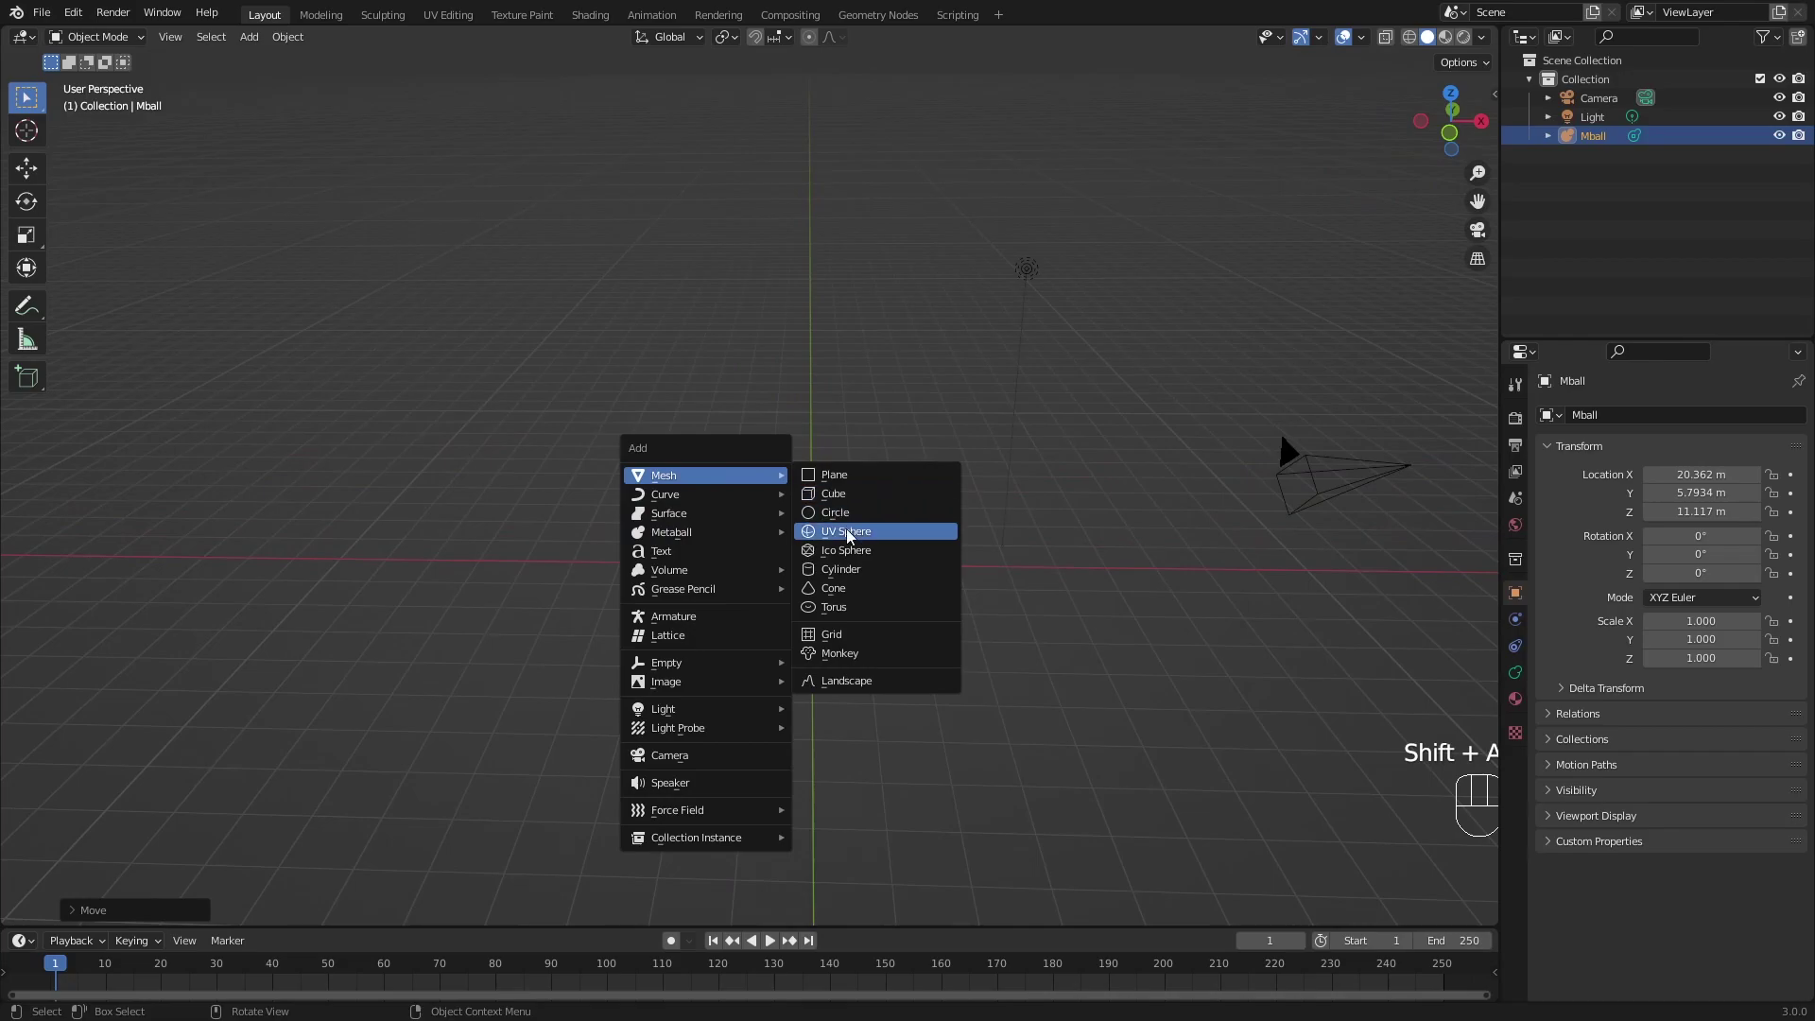
left_click_drag(886, 587, 862, 406)
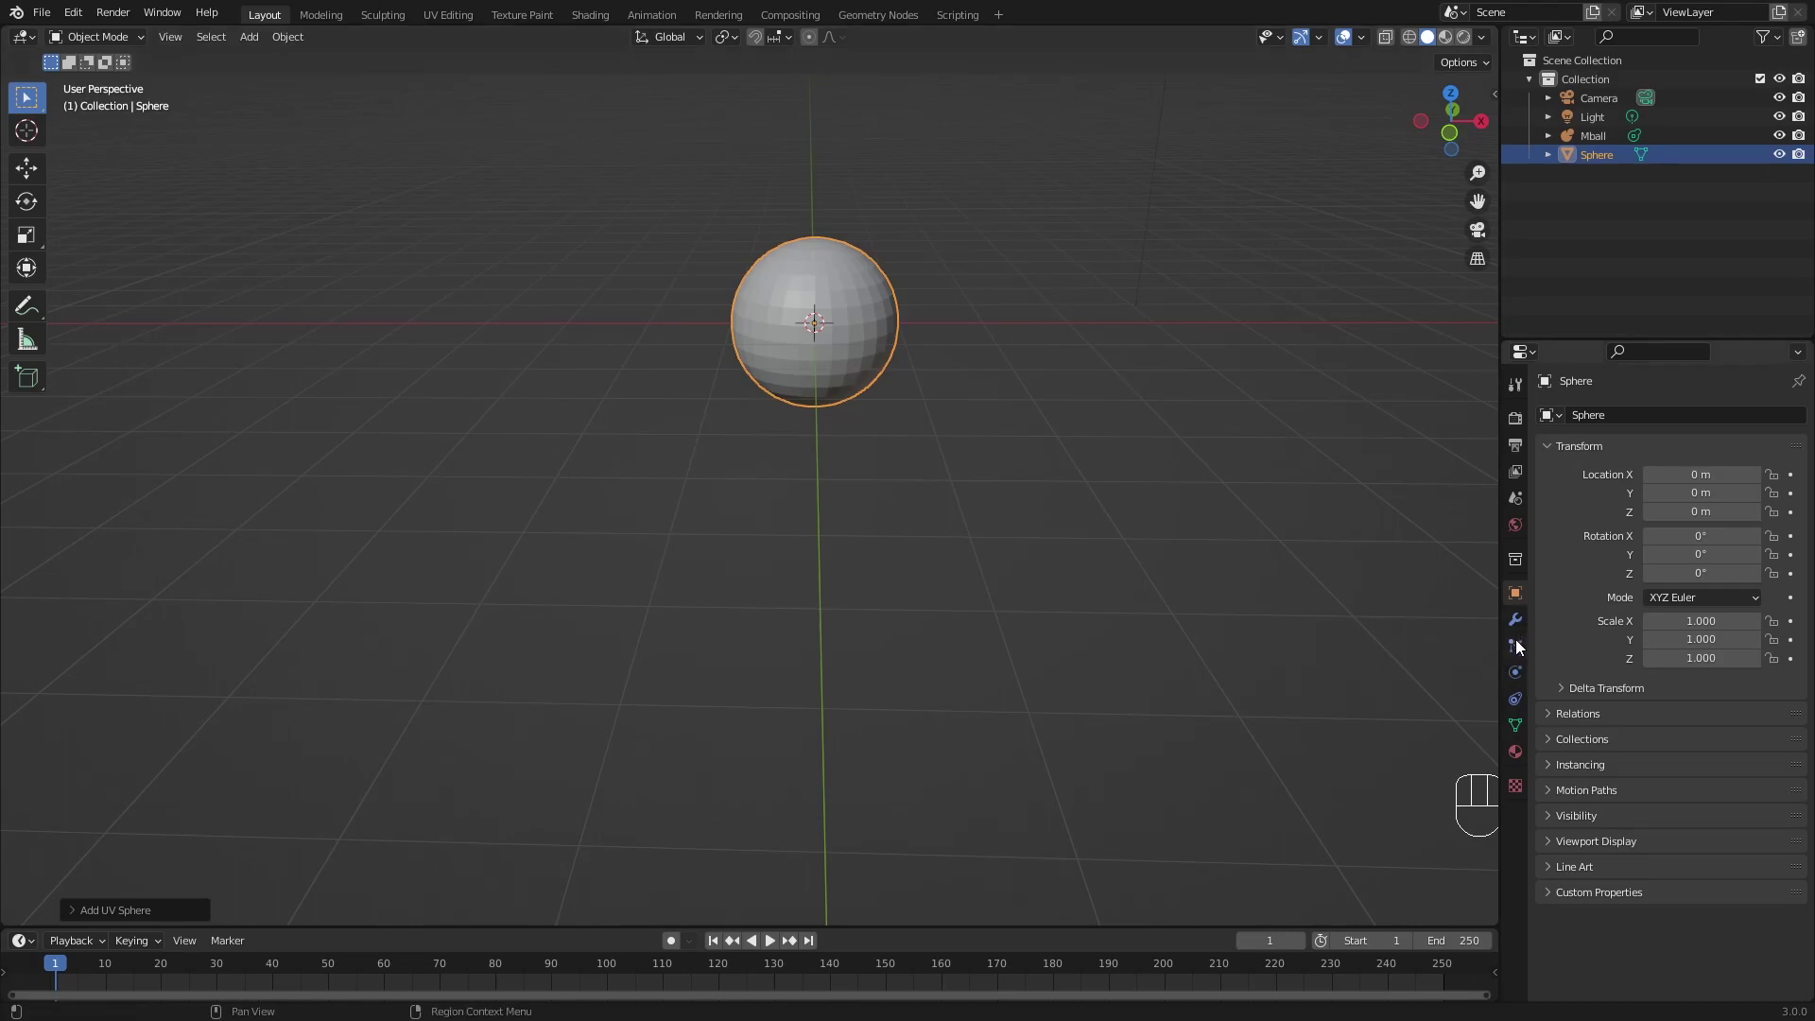
Give the sphere a particle system rendering as Object with Mball as the instance object.
left_click(1521, 650)
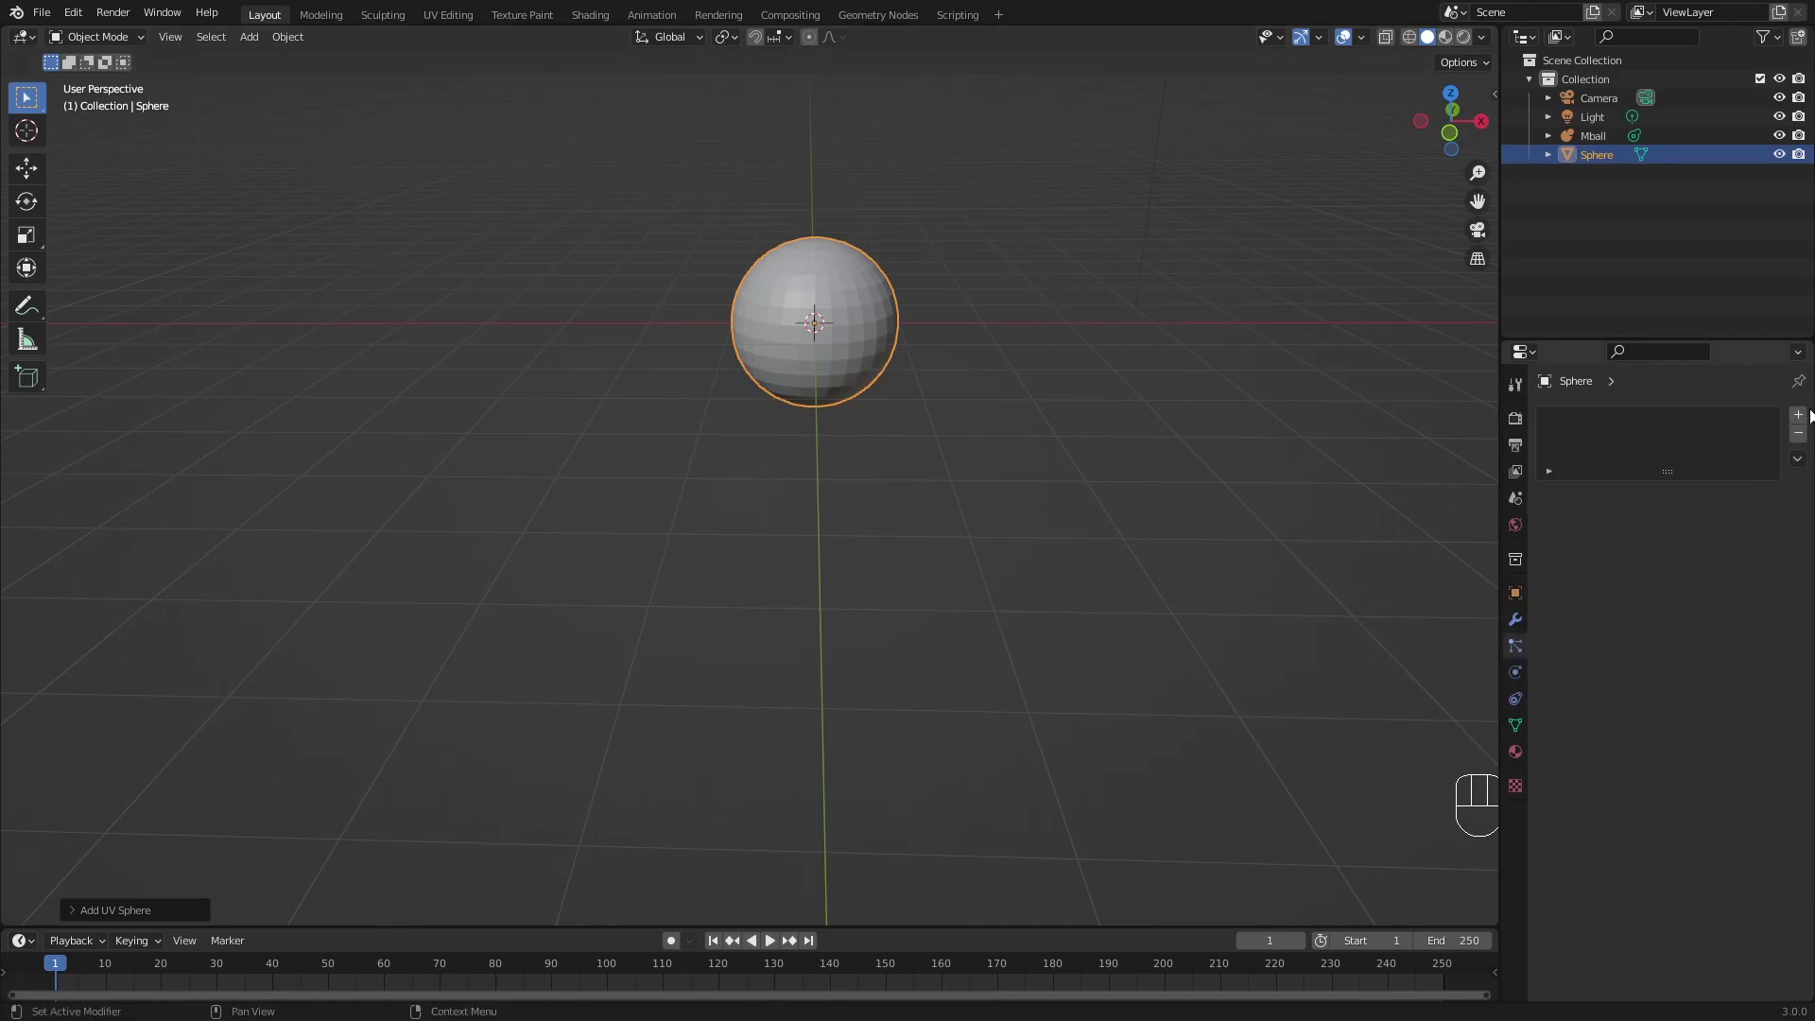
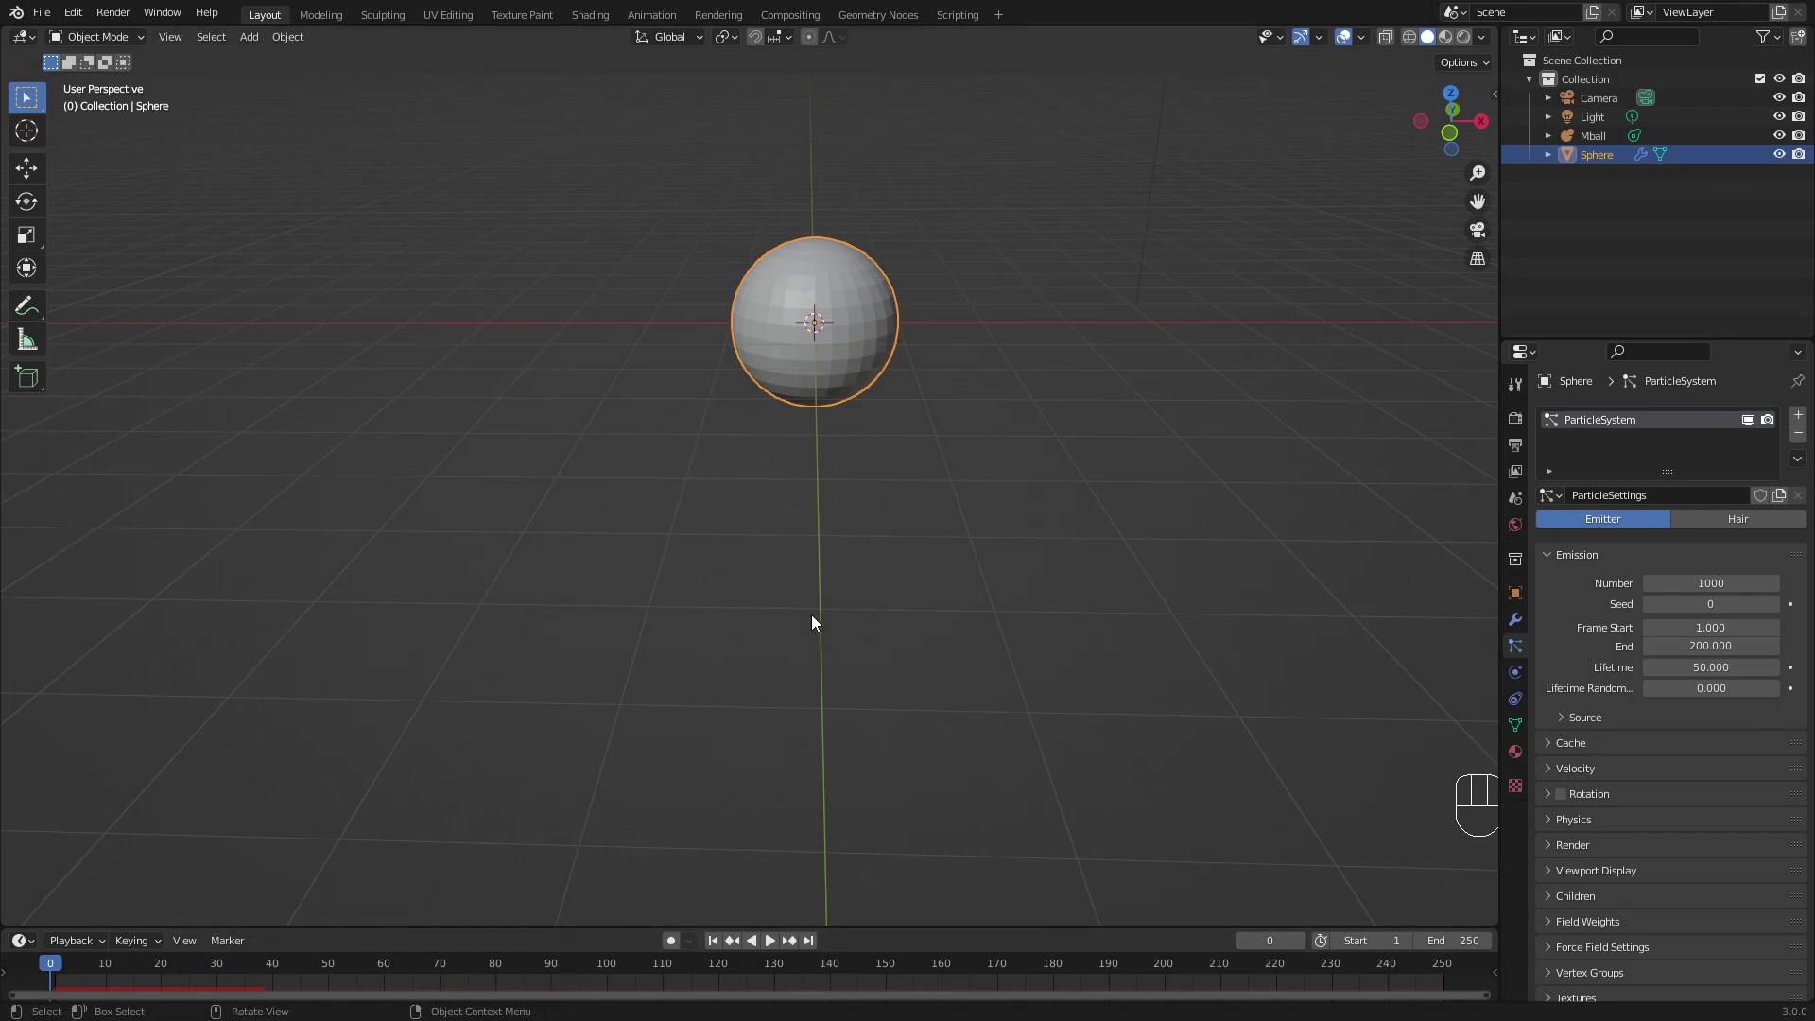
key("space")
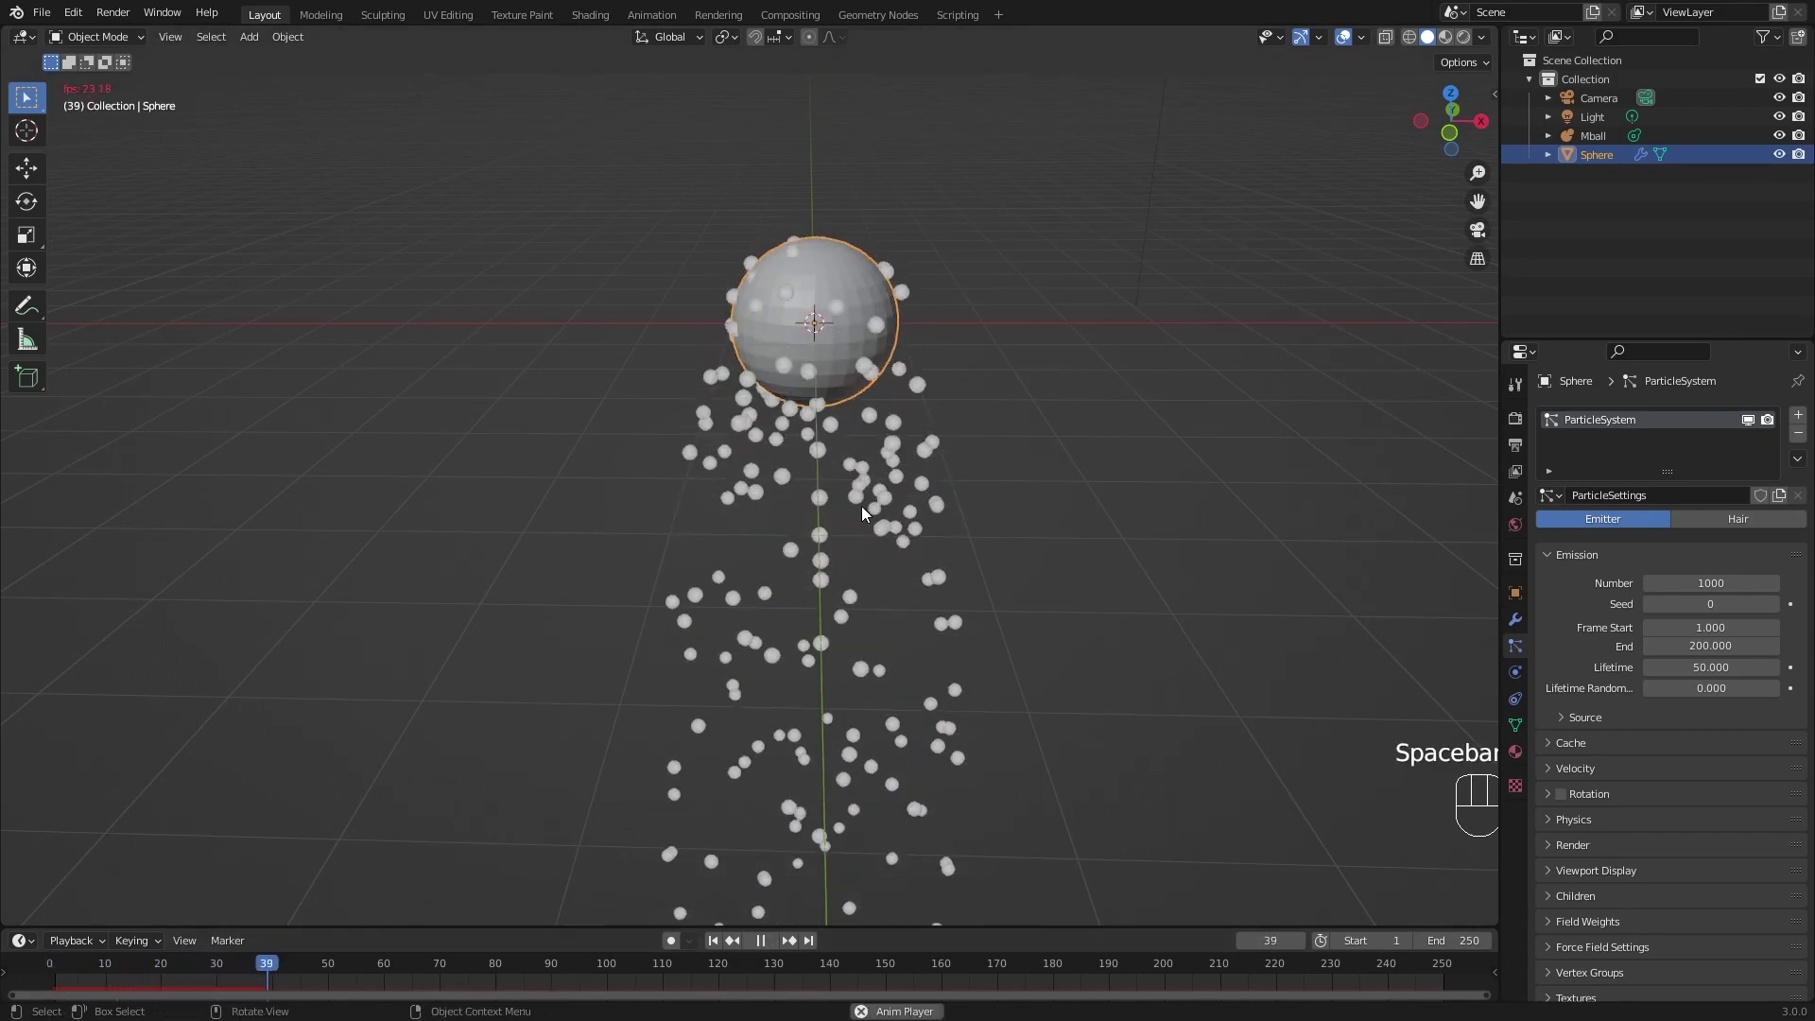
key("space")
key("space")
left_click(1574, 854)
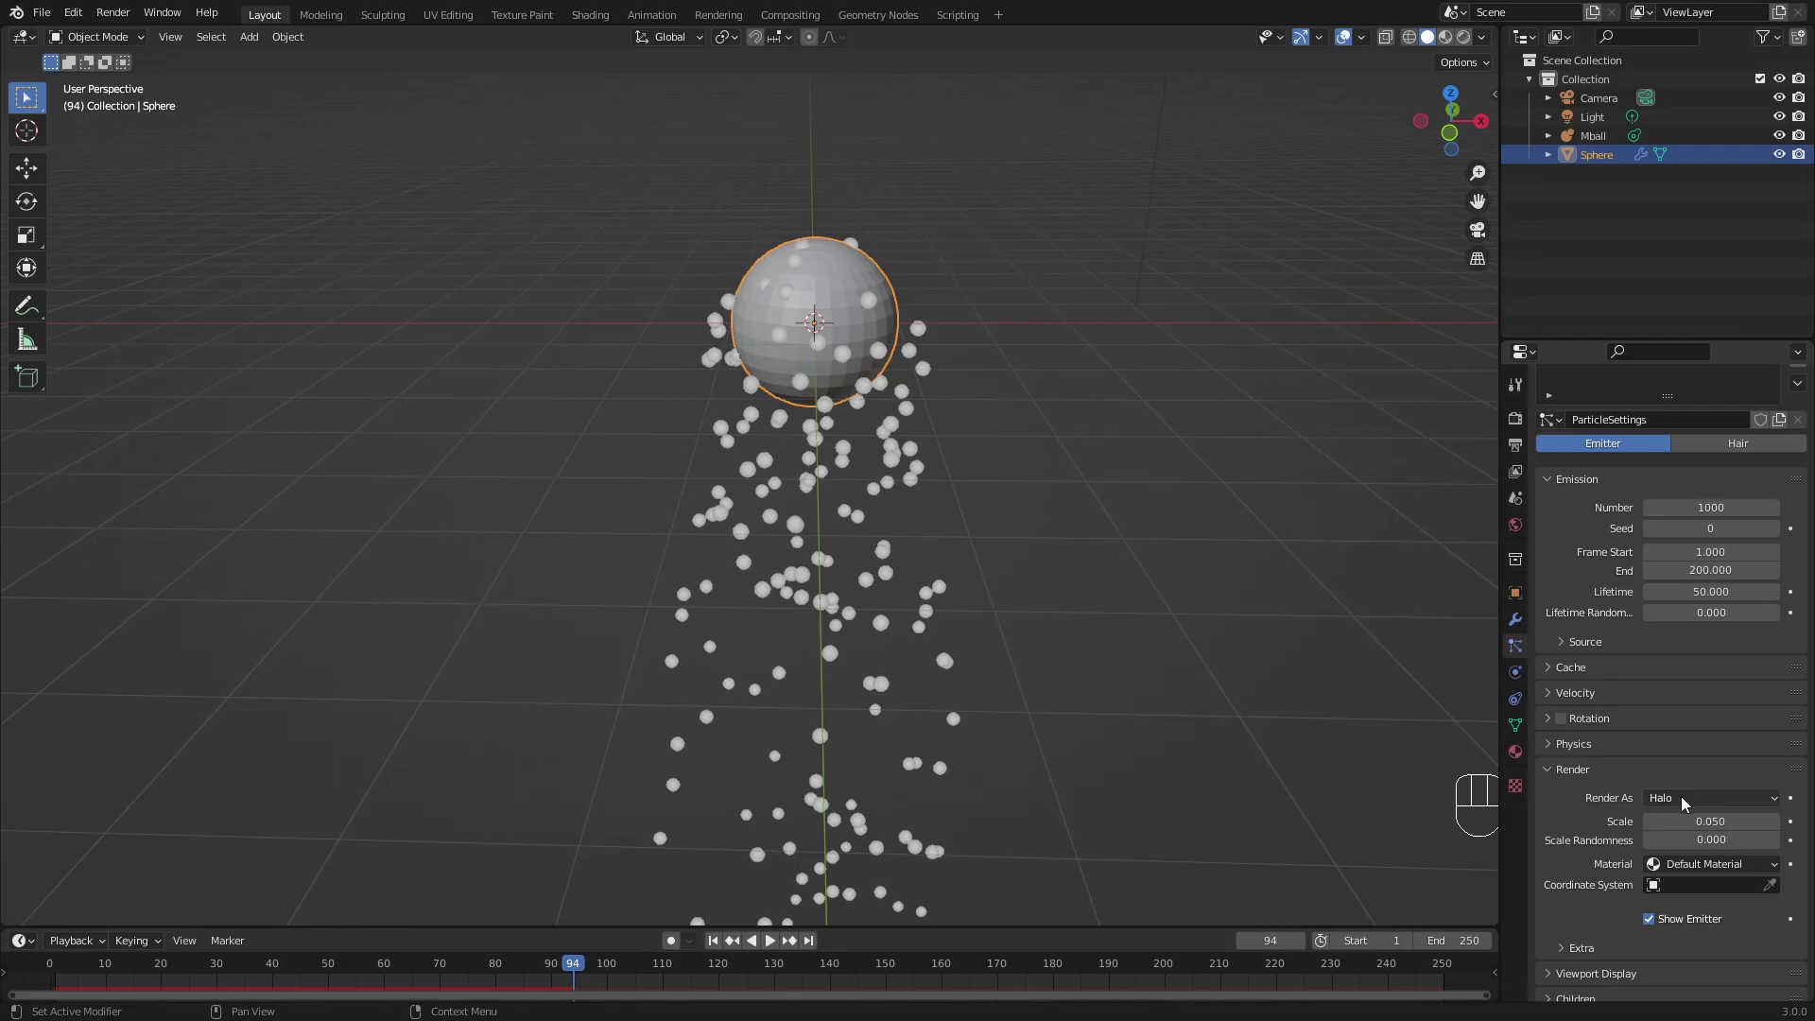
left_click_drag(1689, 803, 1682, 906)
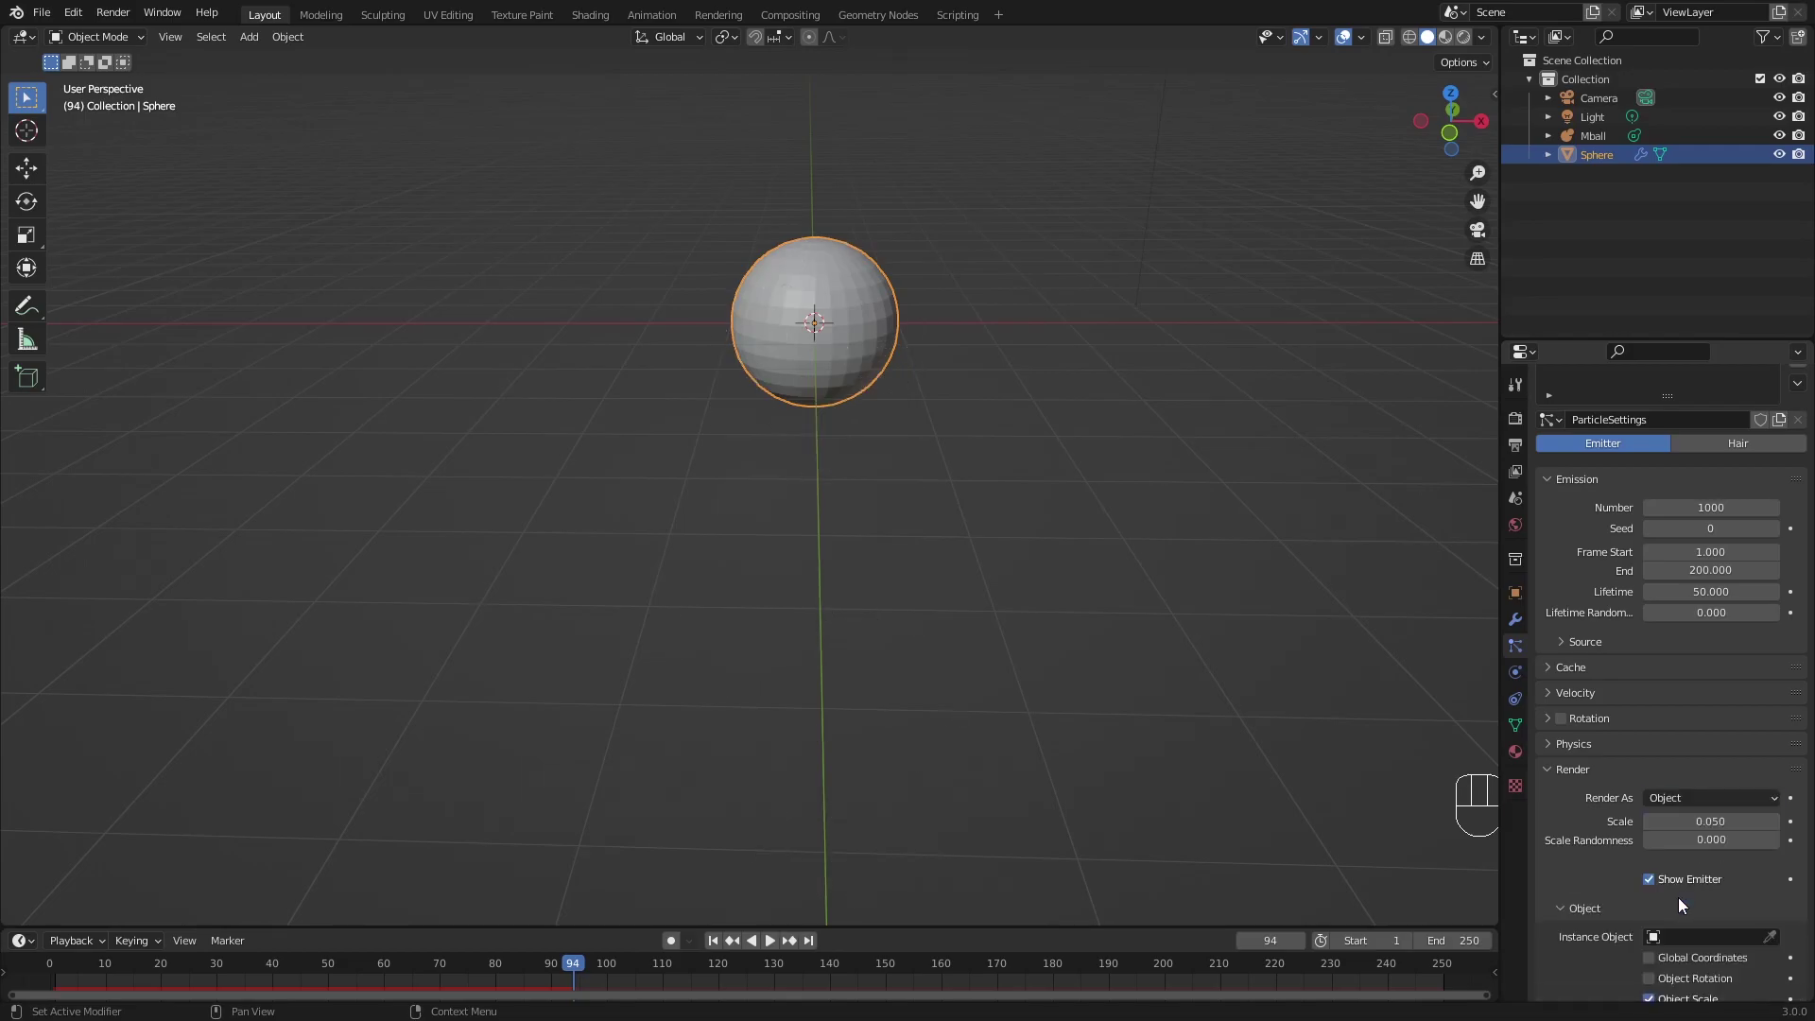
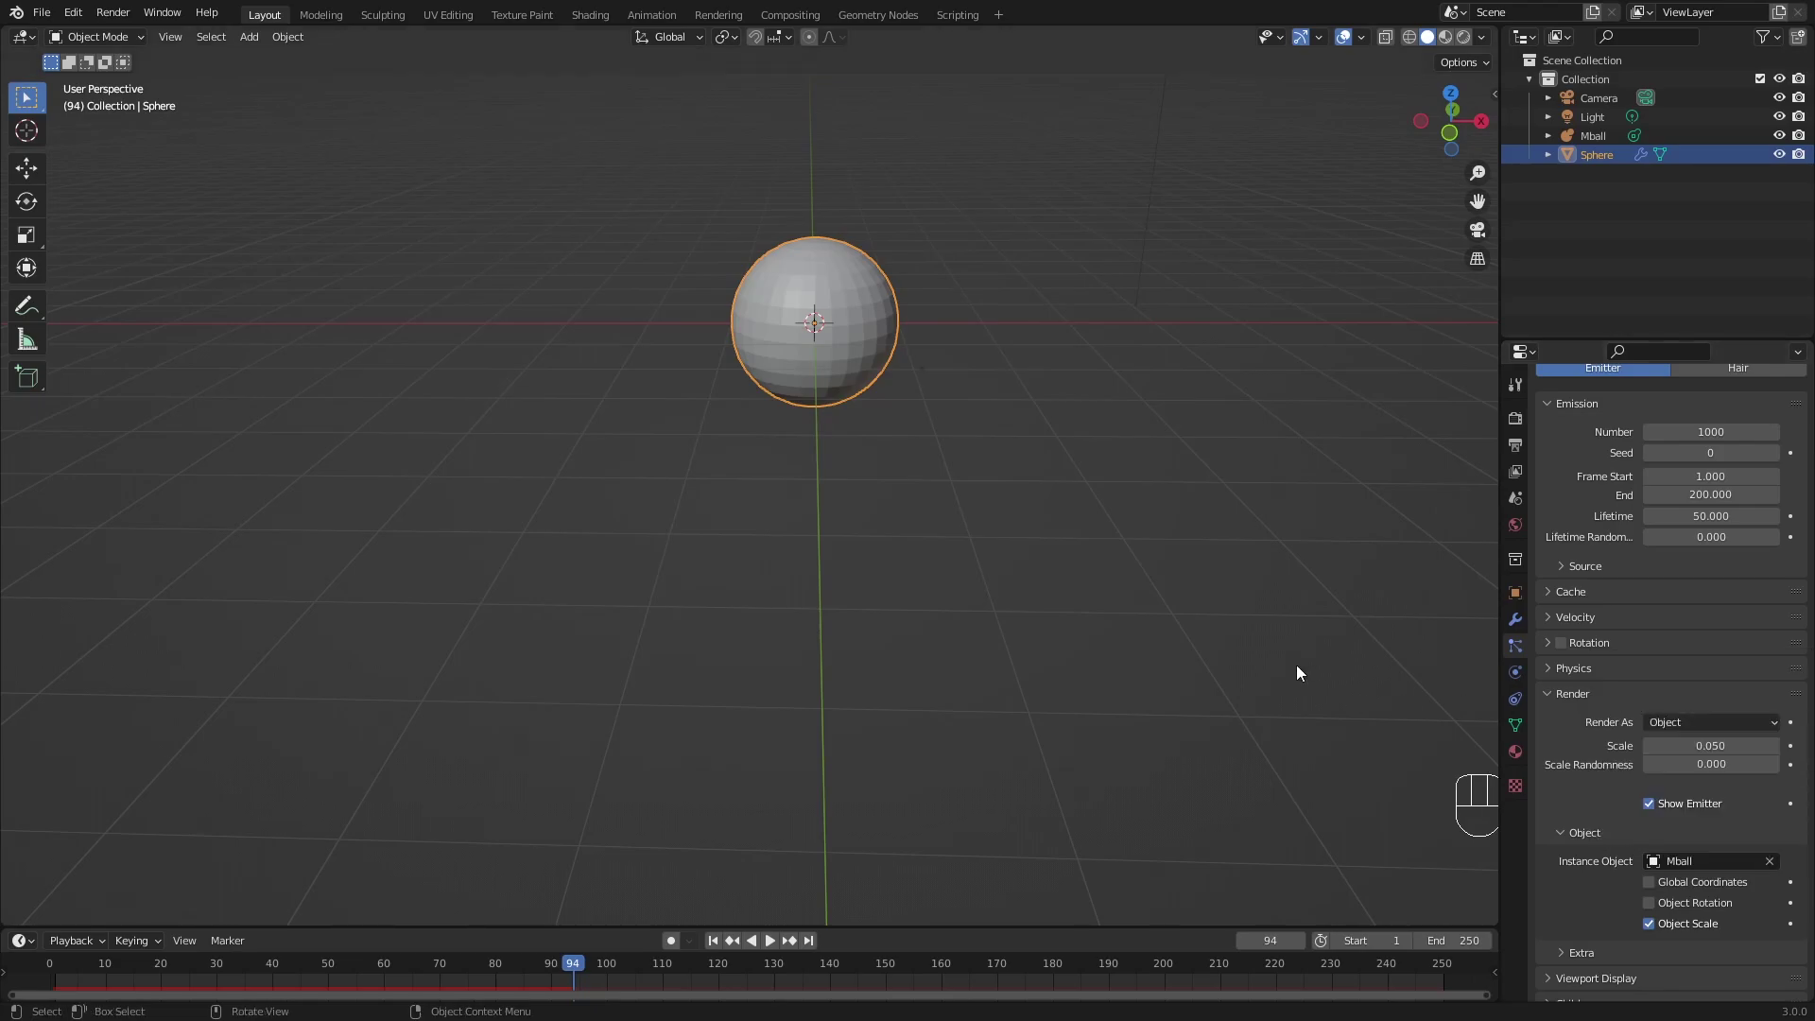
Preview the metaball particle stream with scale randomness 0.653 while orbiting around it.
left_click_drag(1041, 539, 1011, 664)
key("space")
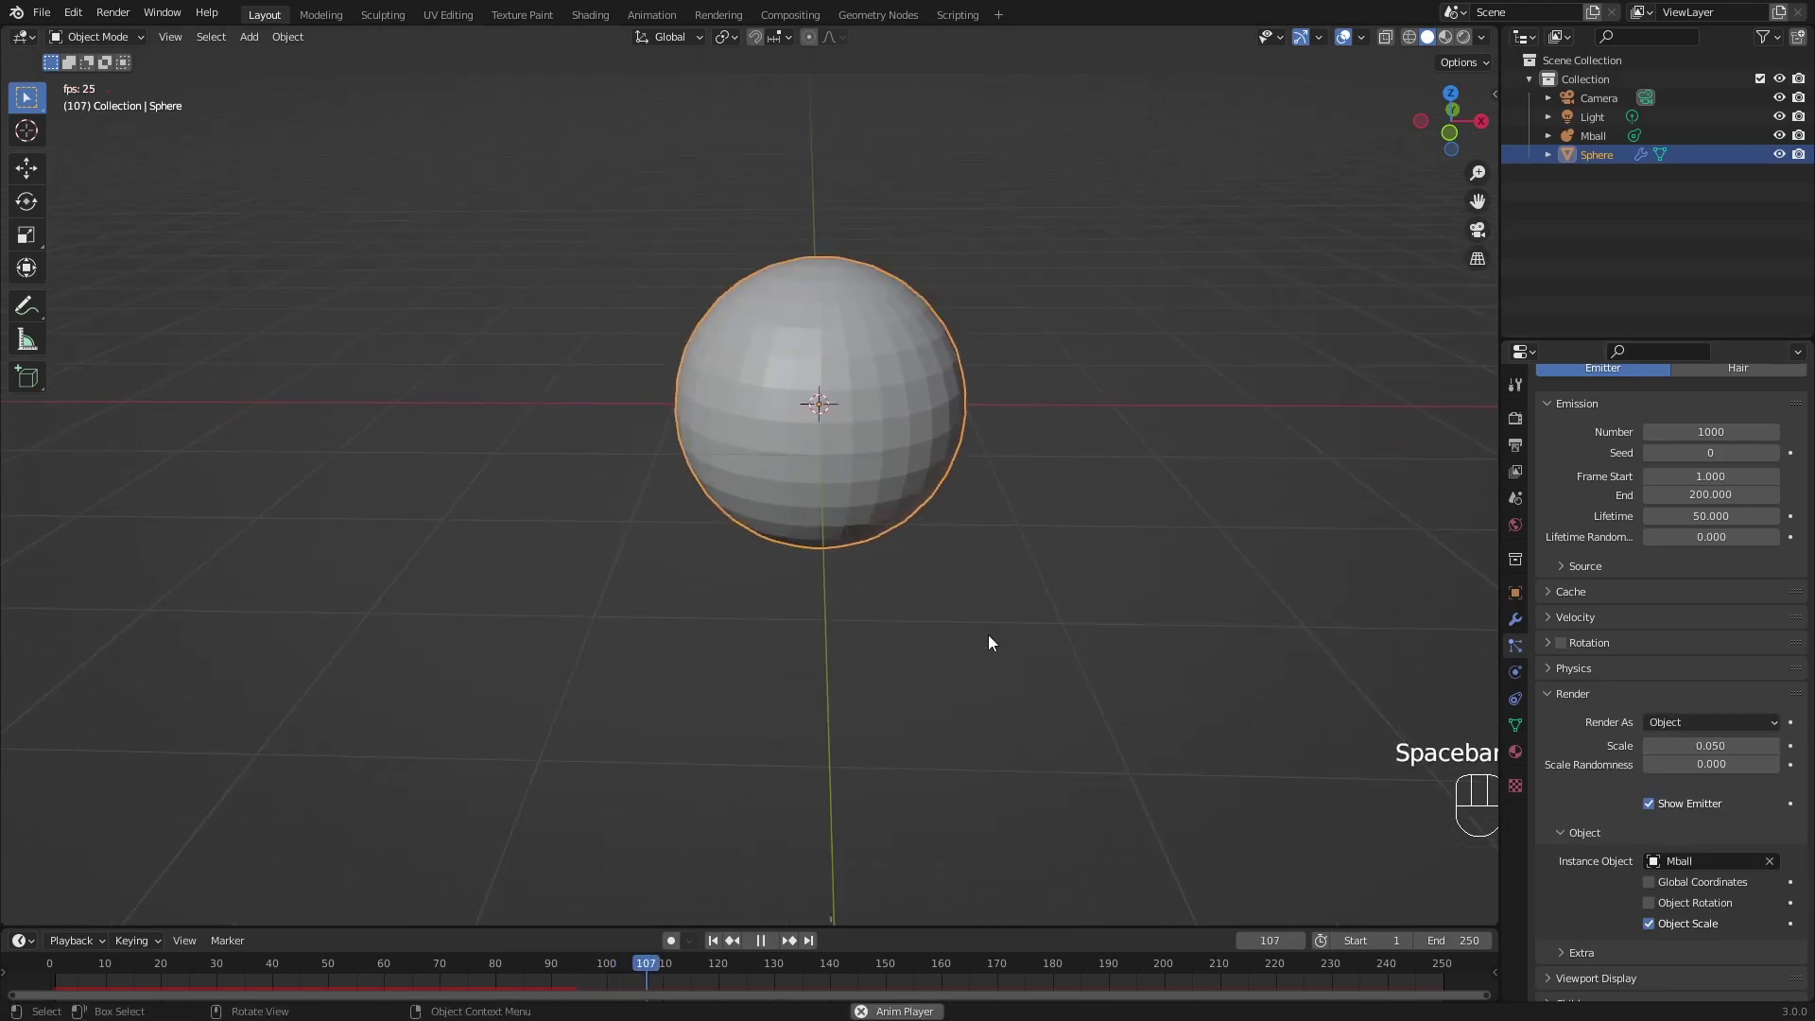
key("space")
key("space")
key("space")
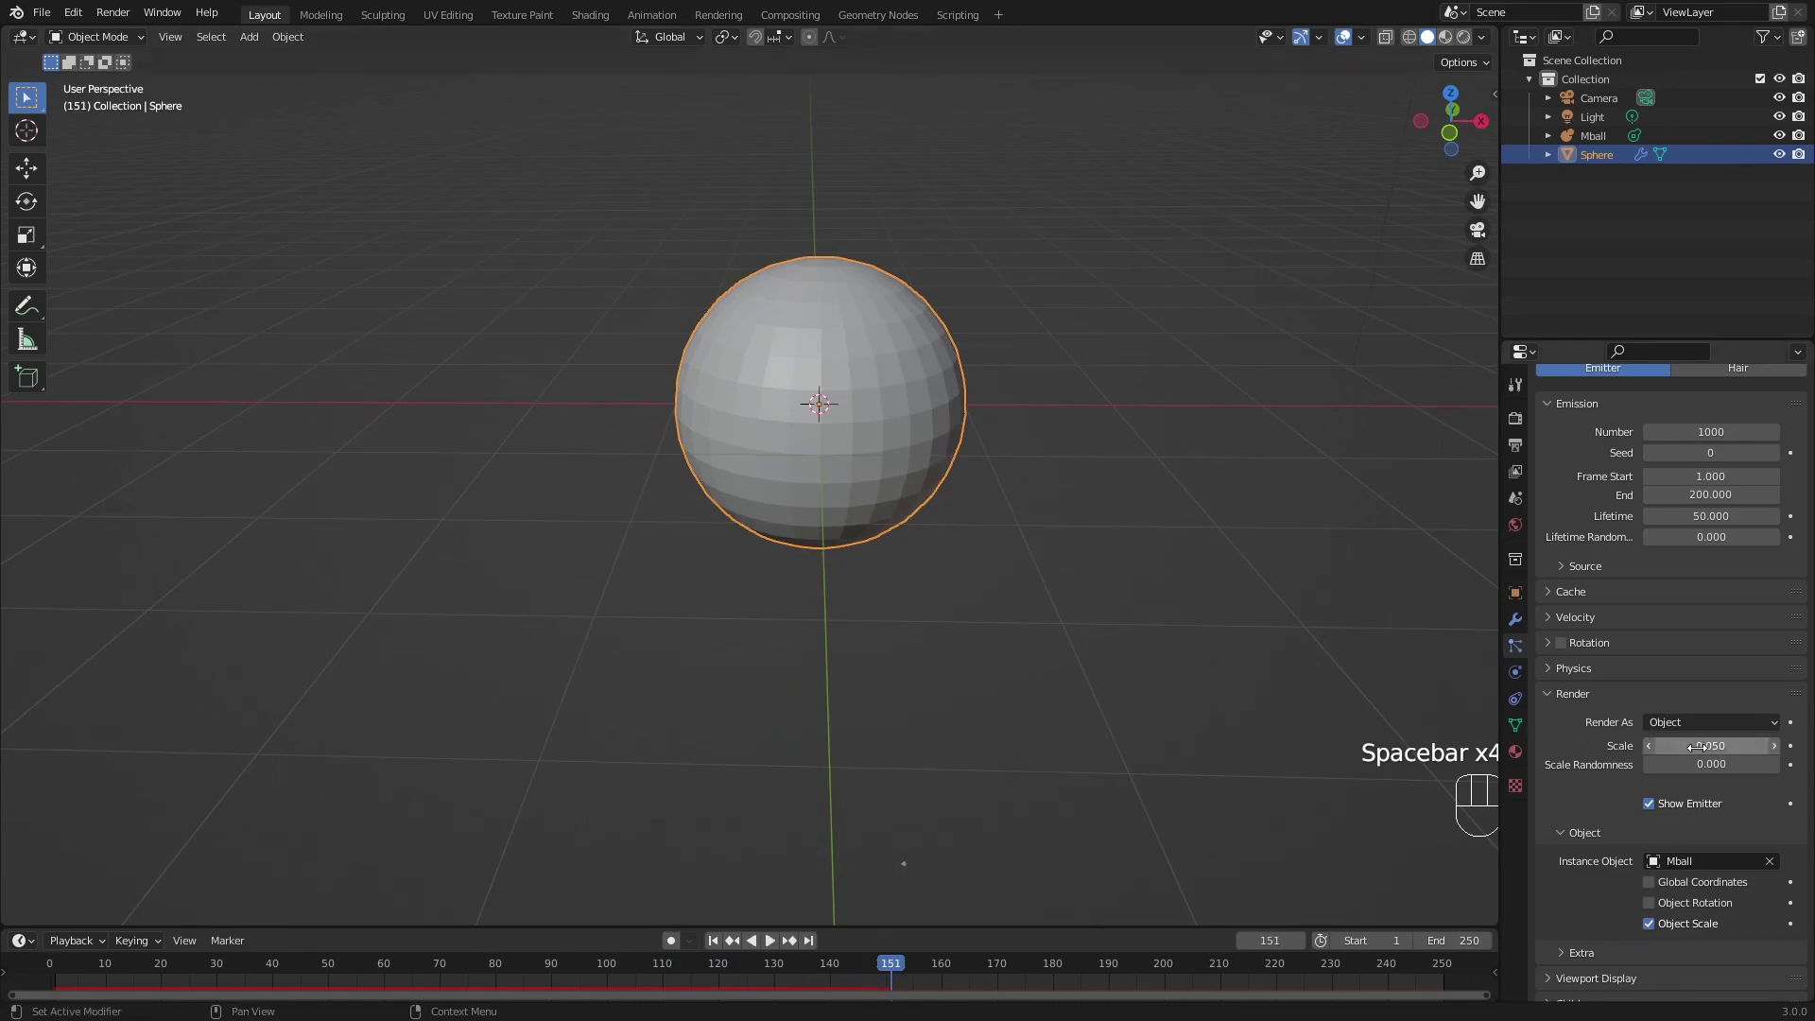
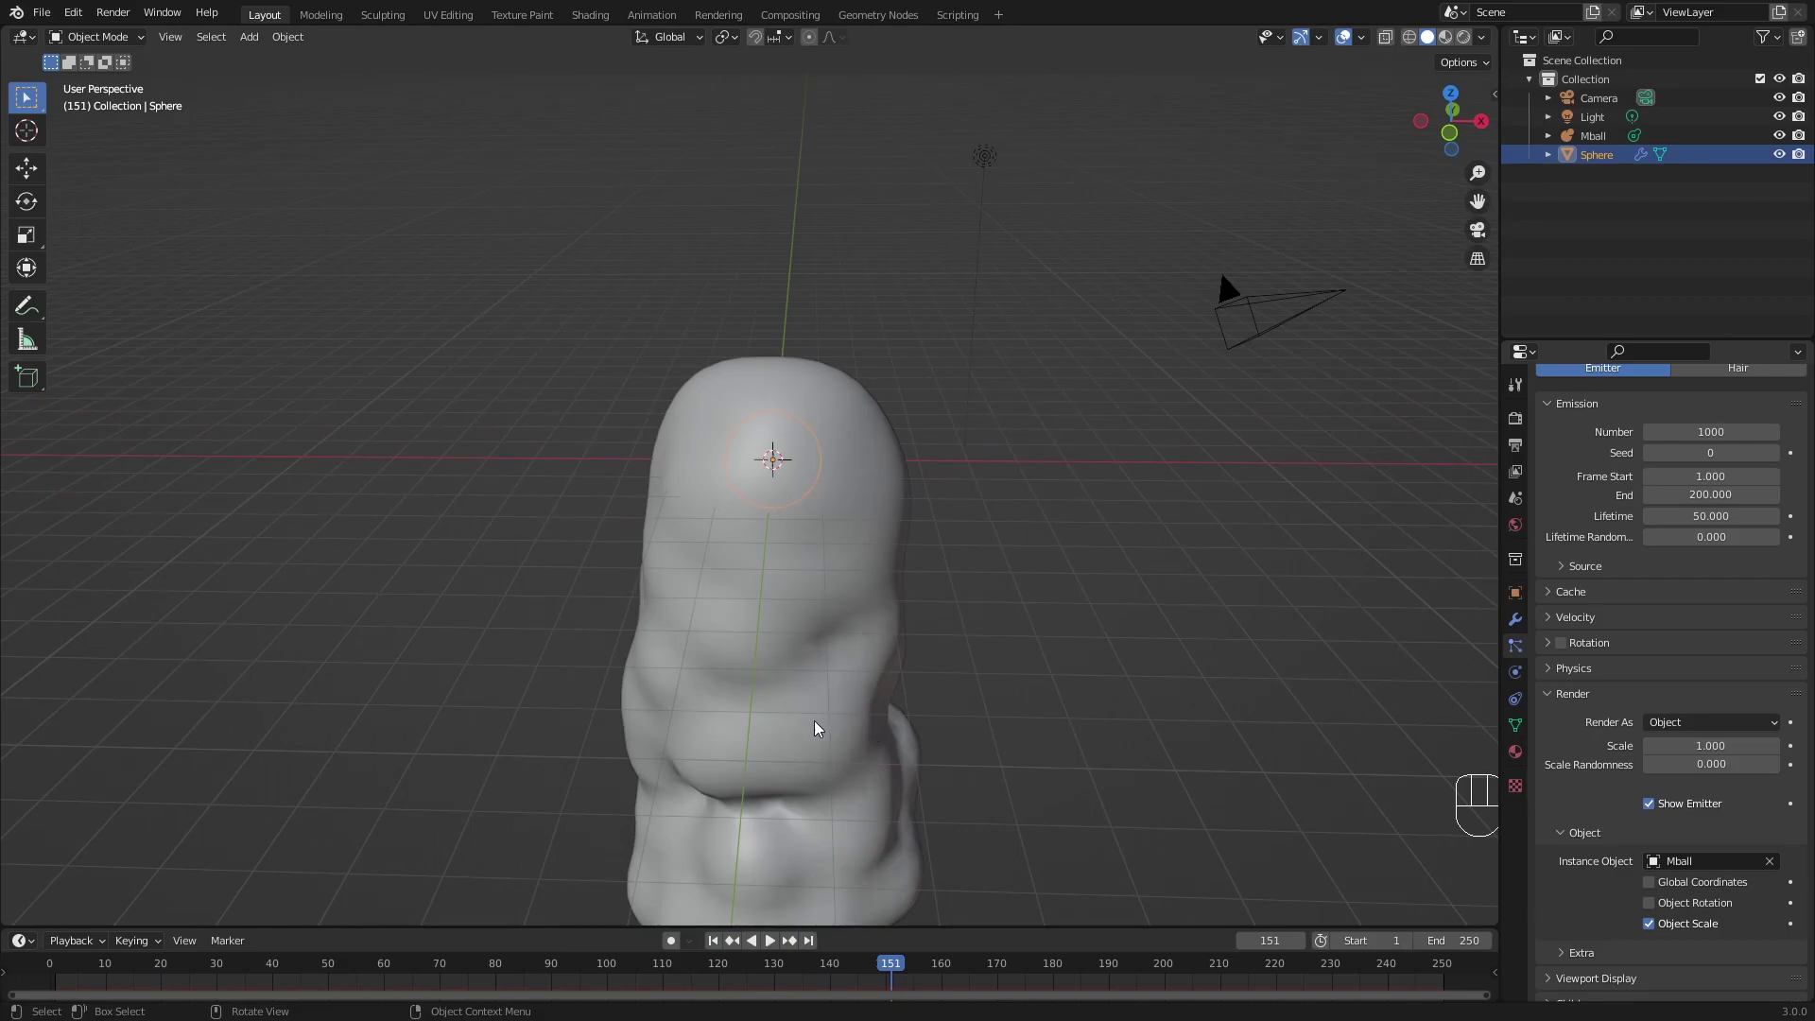
left_click_drag(953, 515, 876, 595)
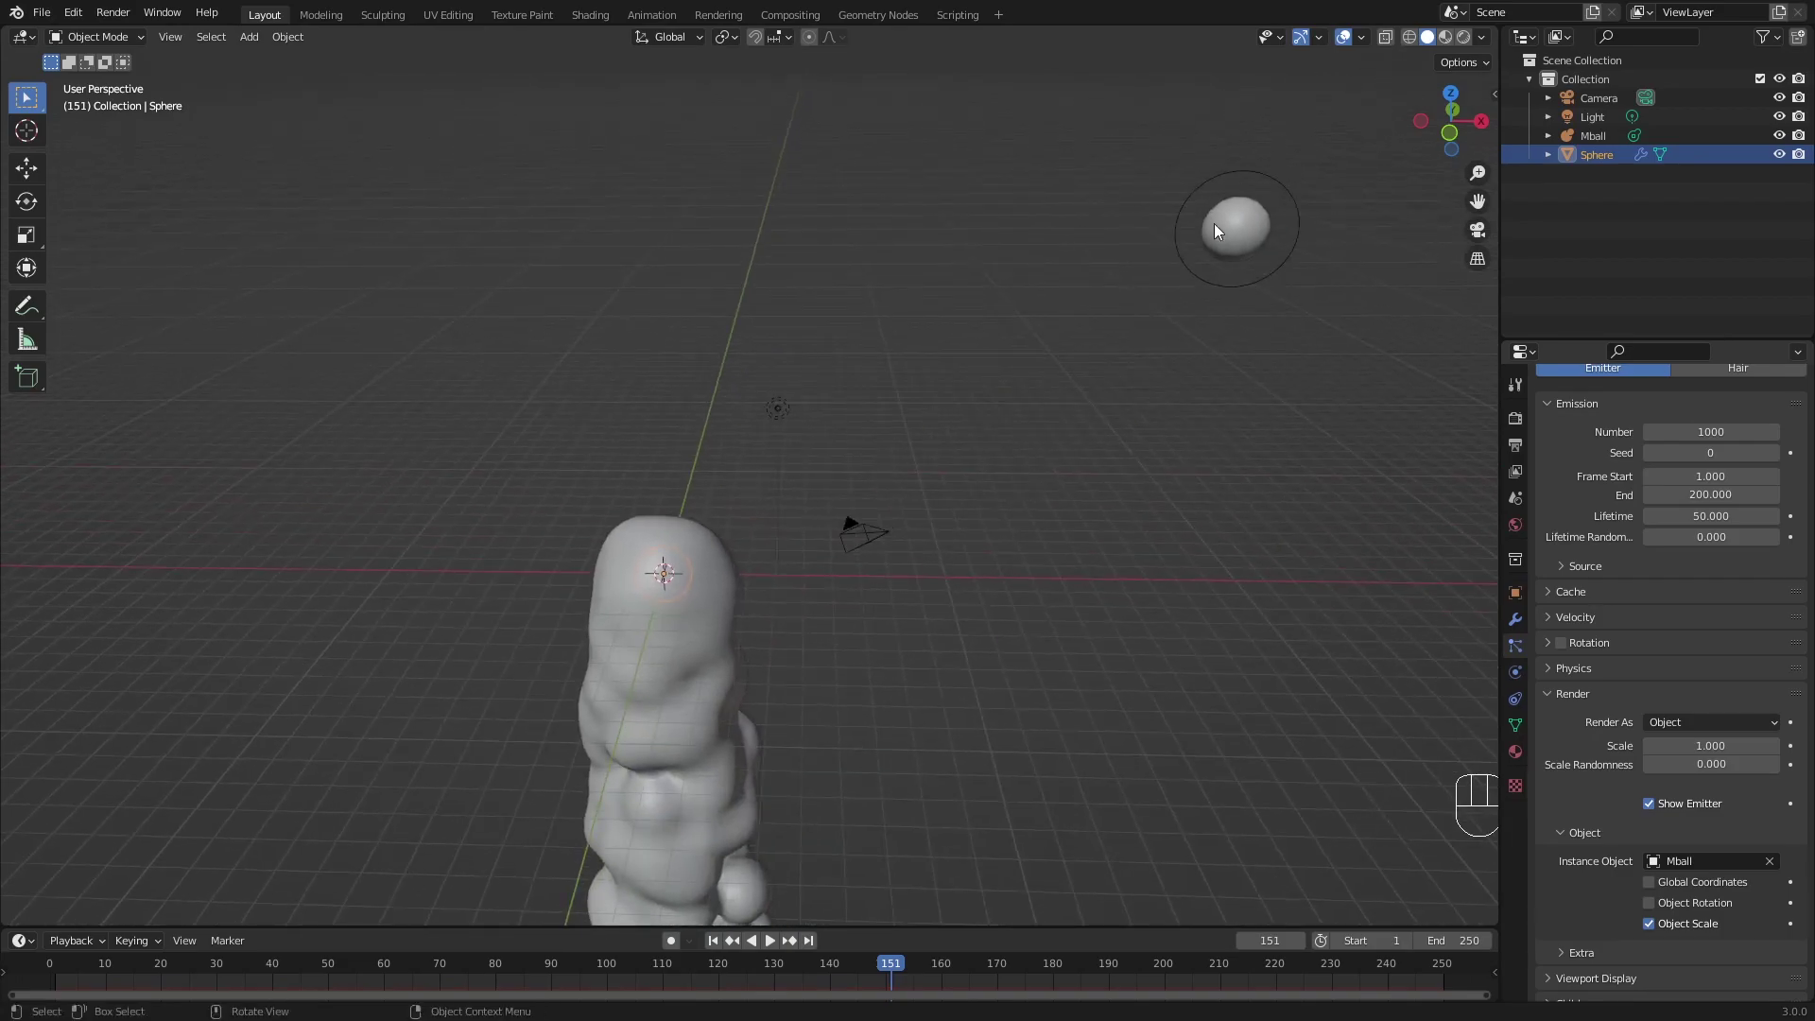
left_click_drag(868, 647, 923, 612)
left_click_drag(870, 642, 921, 583)
left_click_drag(877, 588, 971, 541)
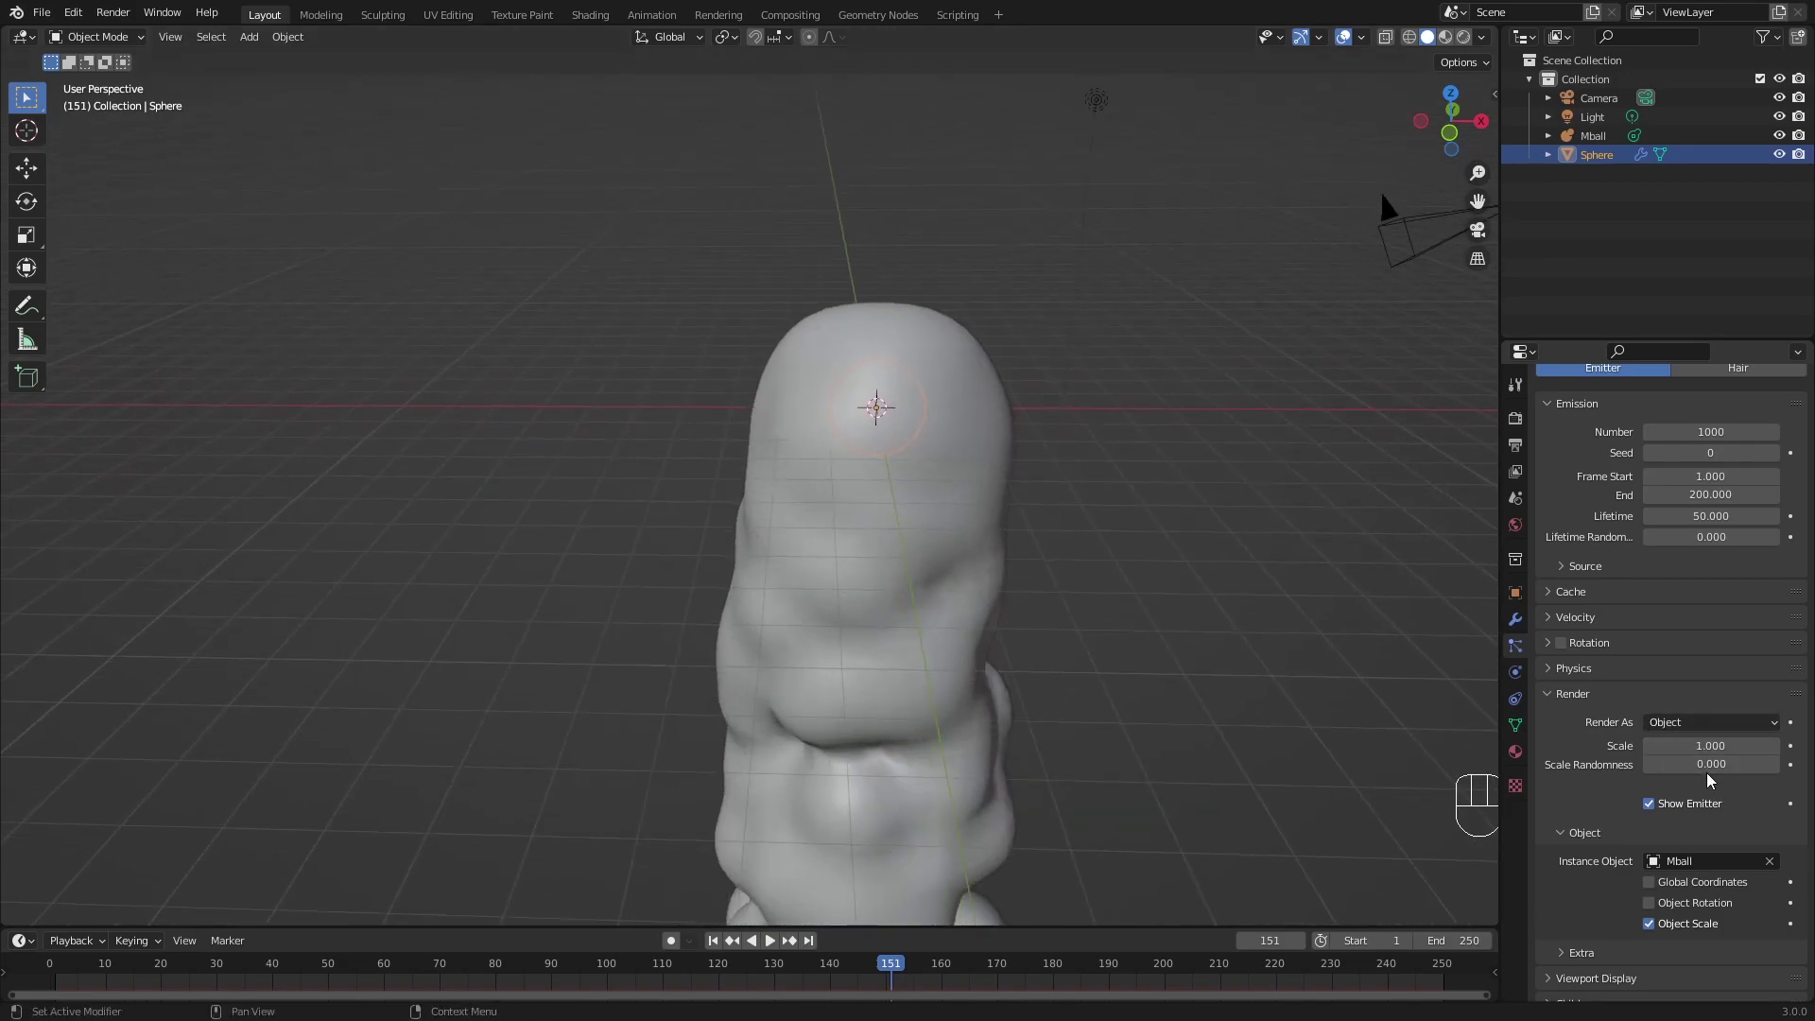
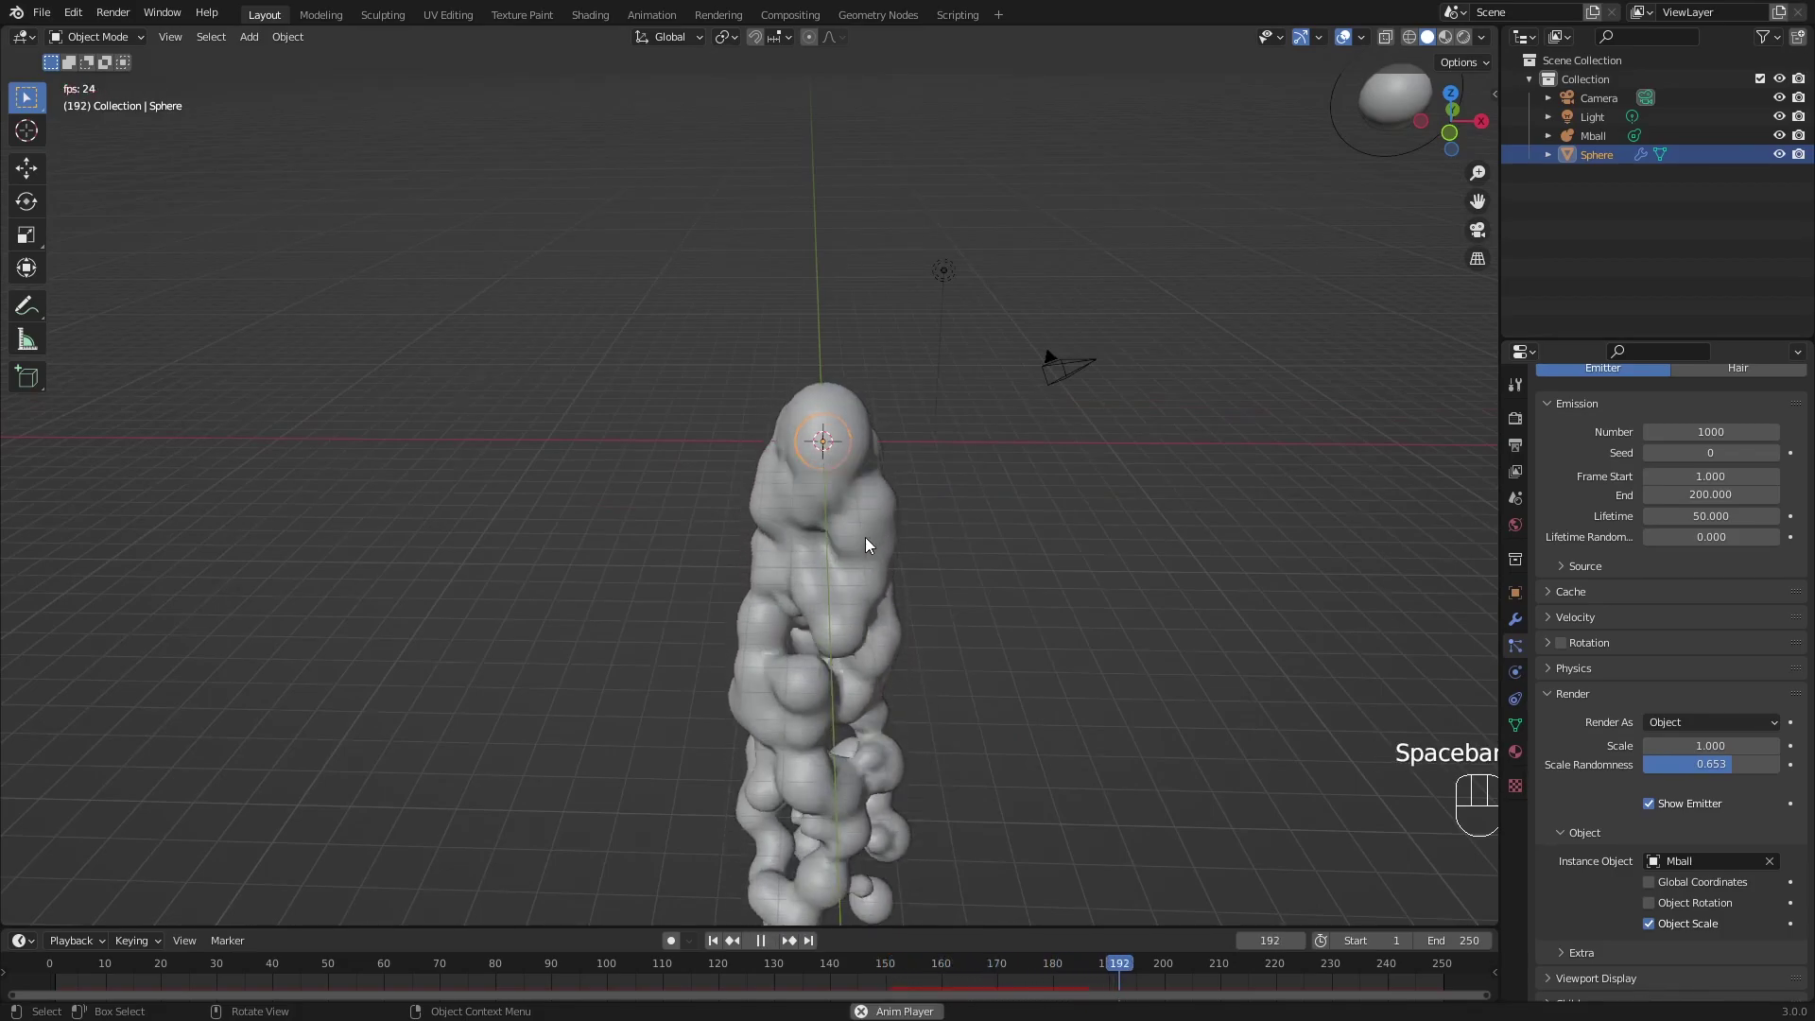
key("space")
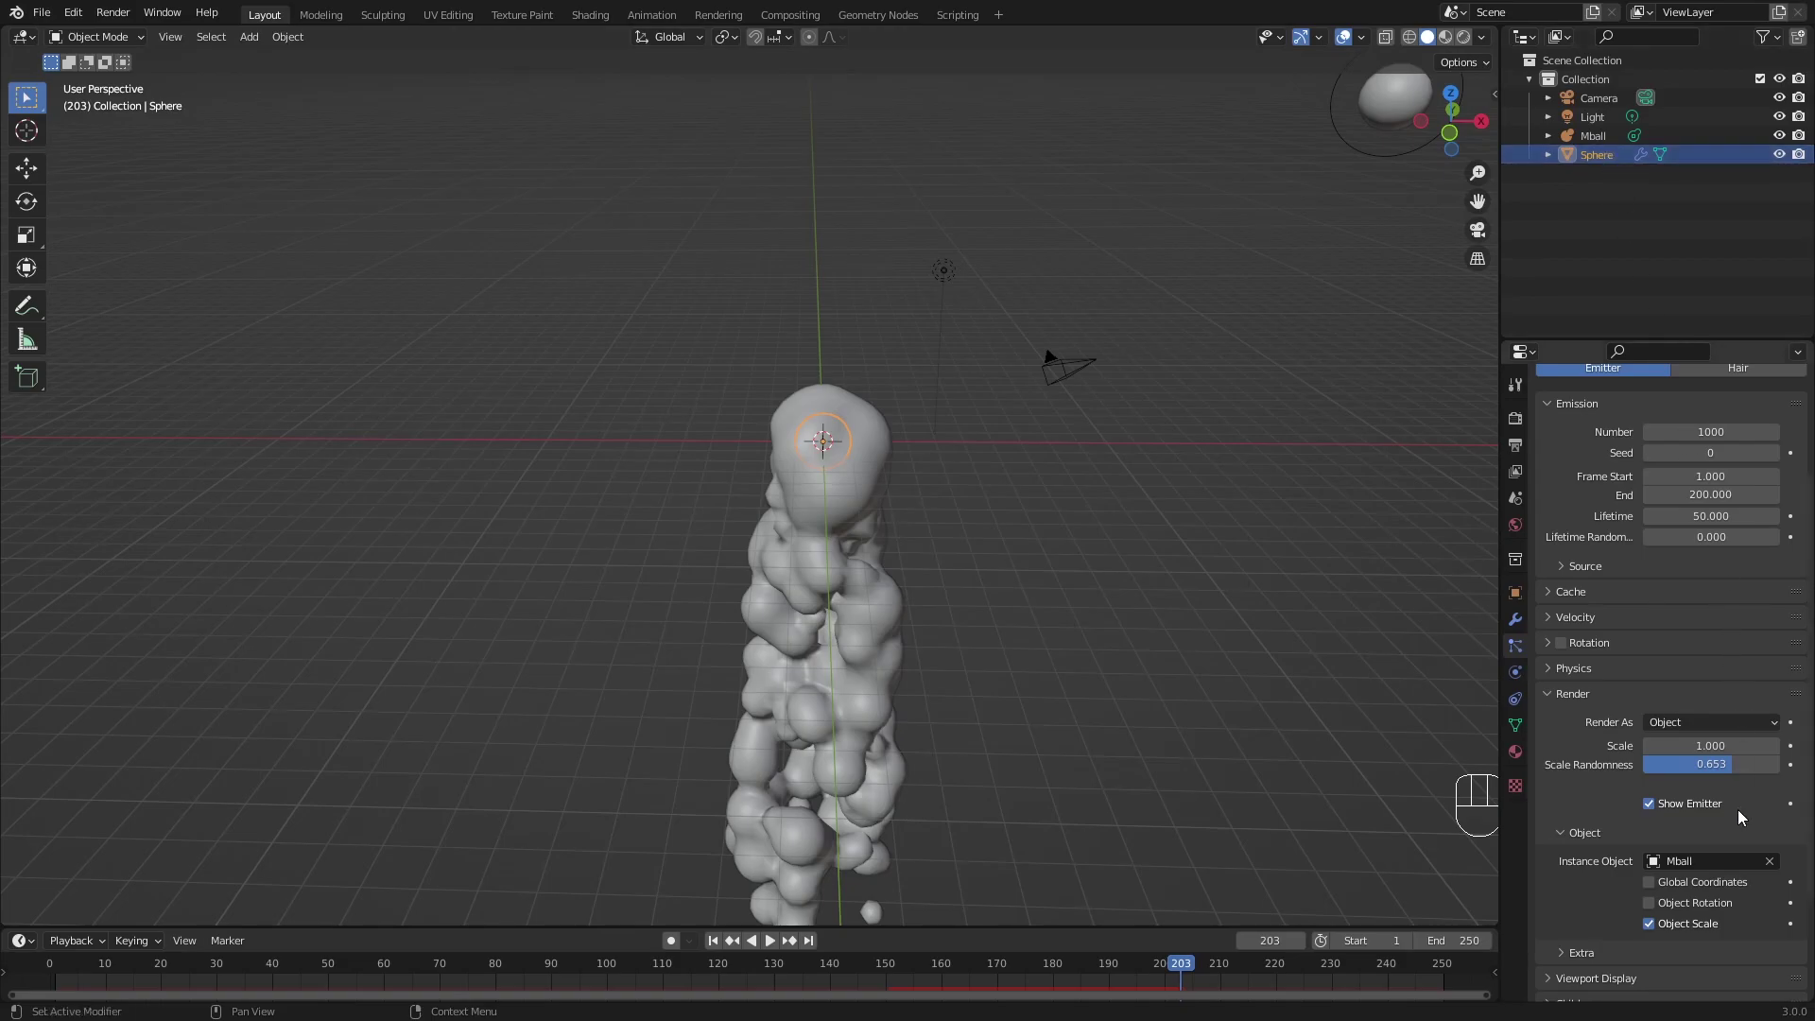
Hide the particle stream so only the emitter sphere shows.
left_click(1655, 811)
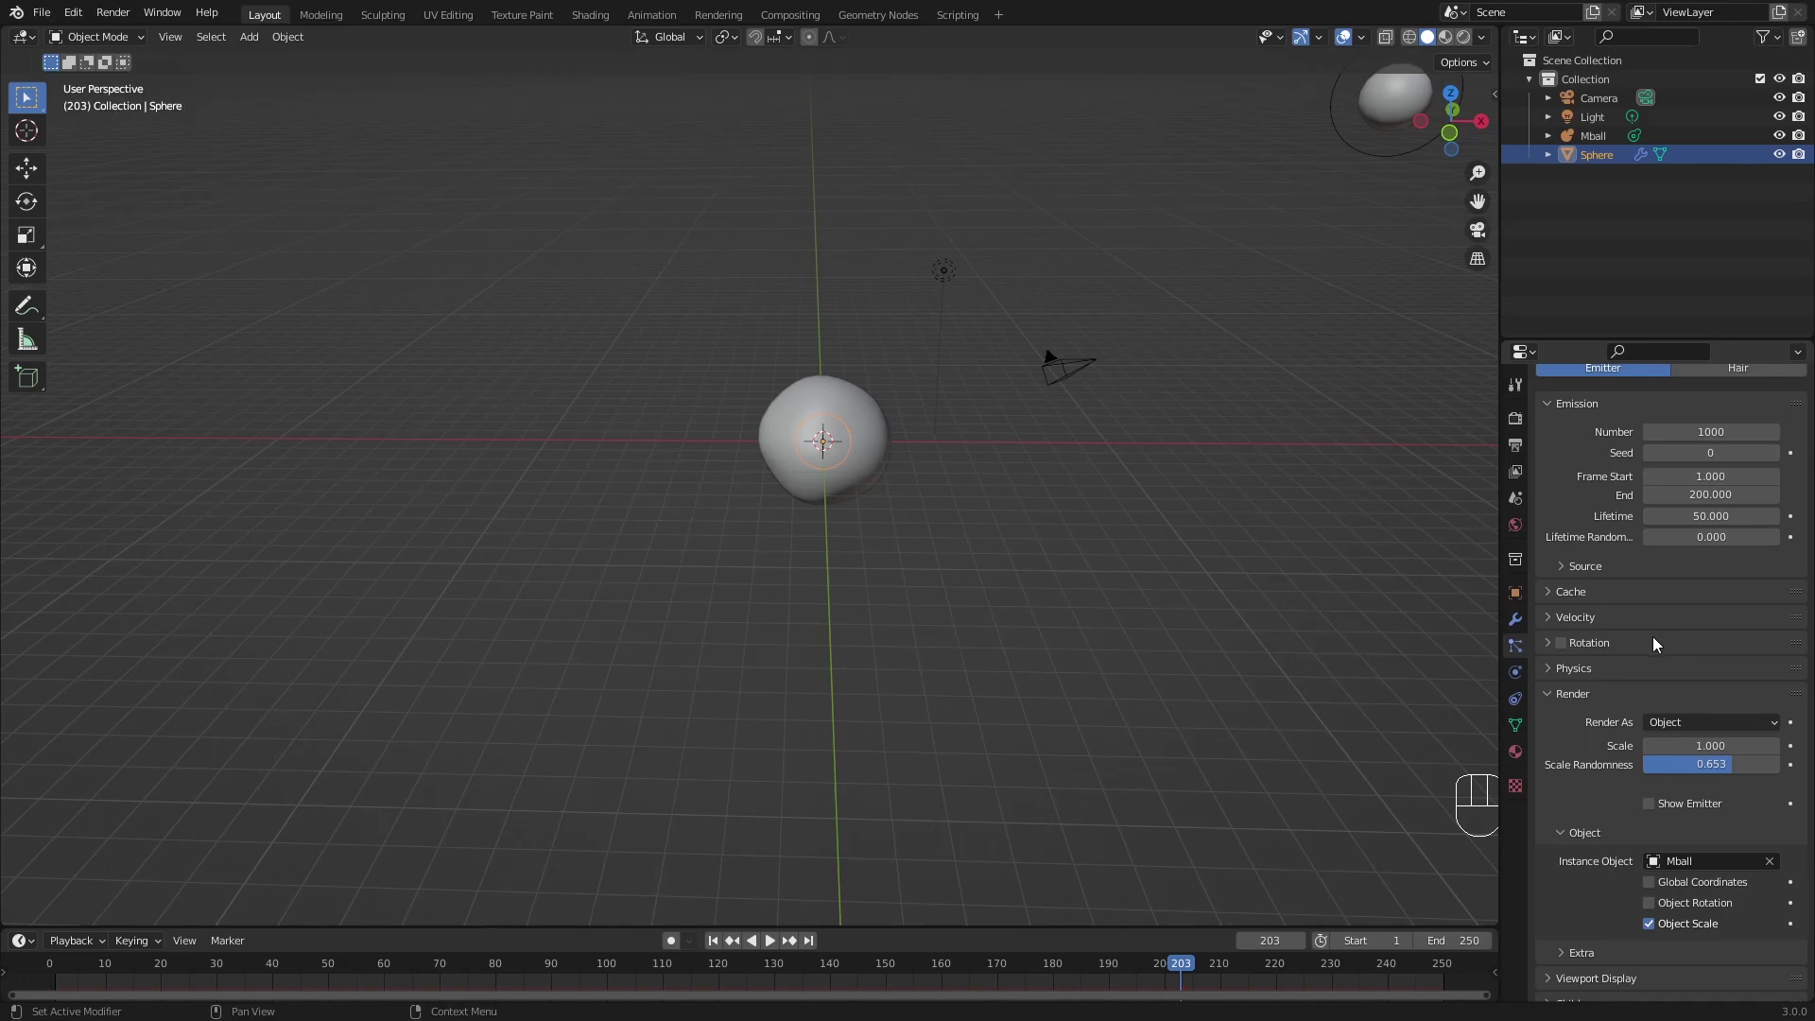
In the Modifier tab hide the ParticleSystem in the viewport, leaving the plain sphere.
left_click(1527, 626)
left_click(1728, 453)
left_click_drag(907, 471, 835, 518)
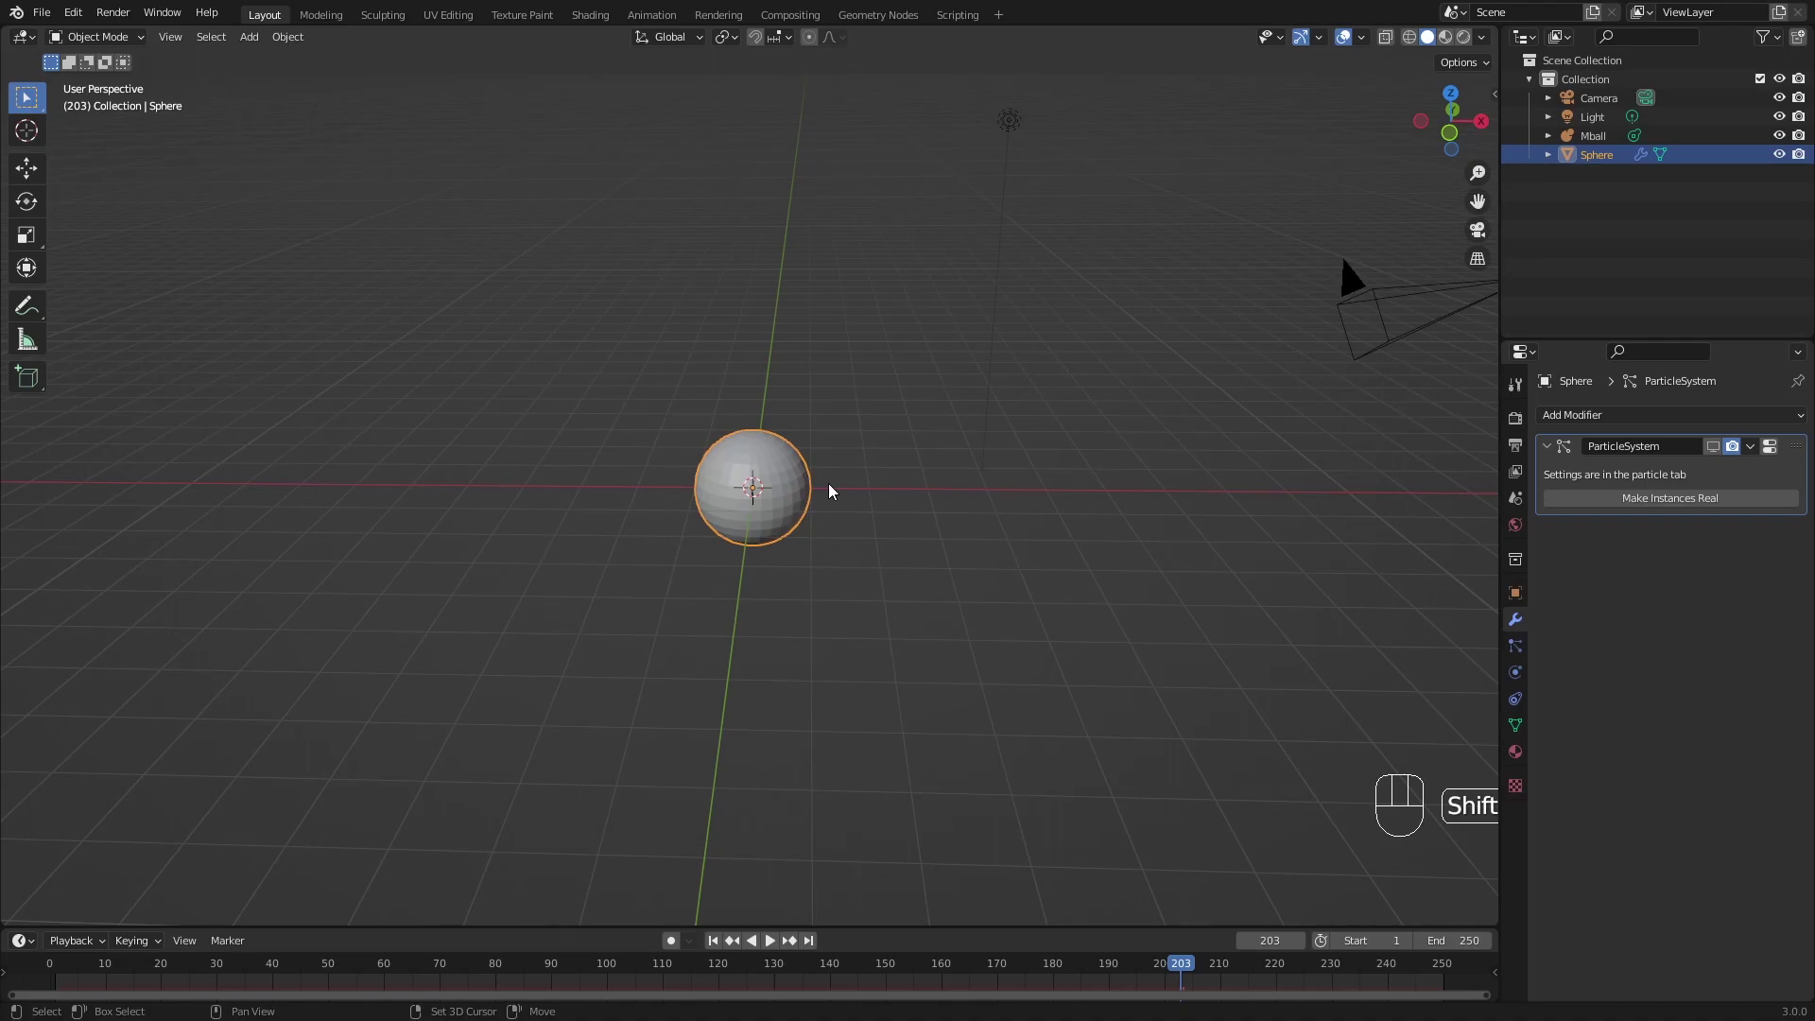
Add a Bezier circle, scale it up, rotate it 90° on X upright around the sphere, viewed from the front.
key("shift+a")
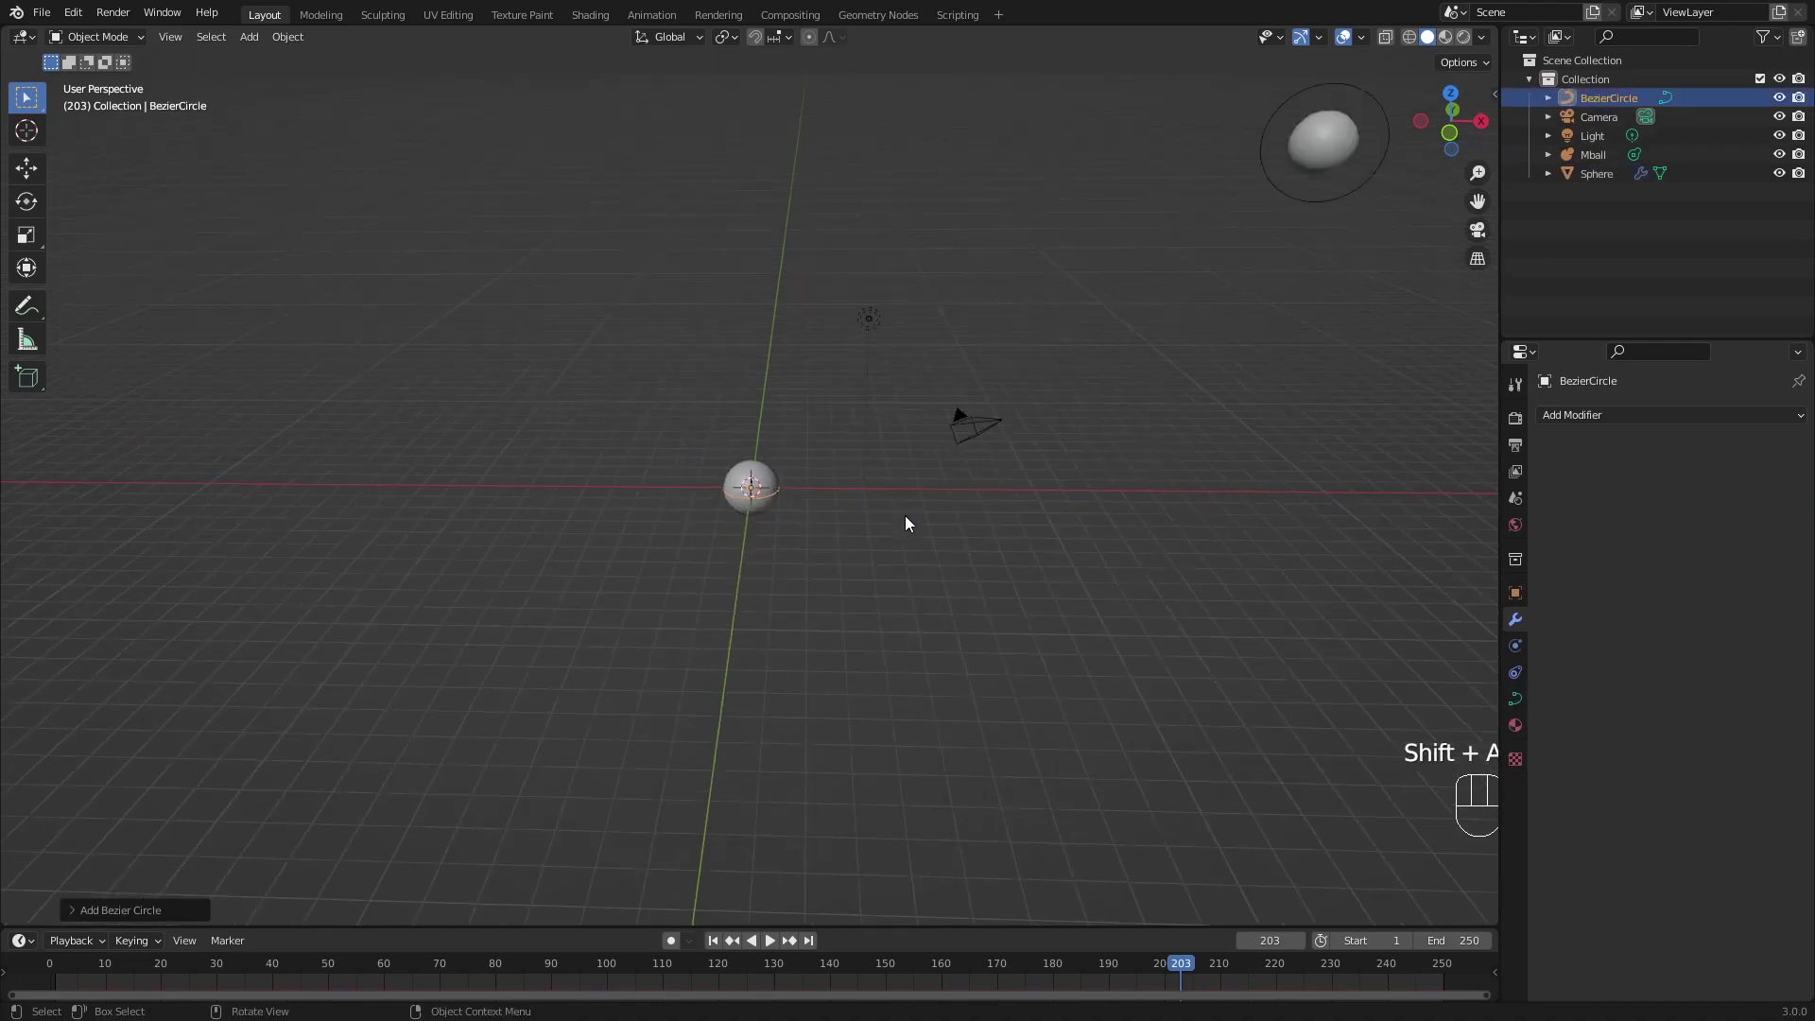
key("s")
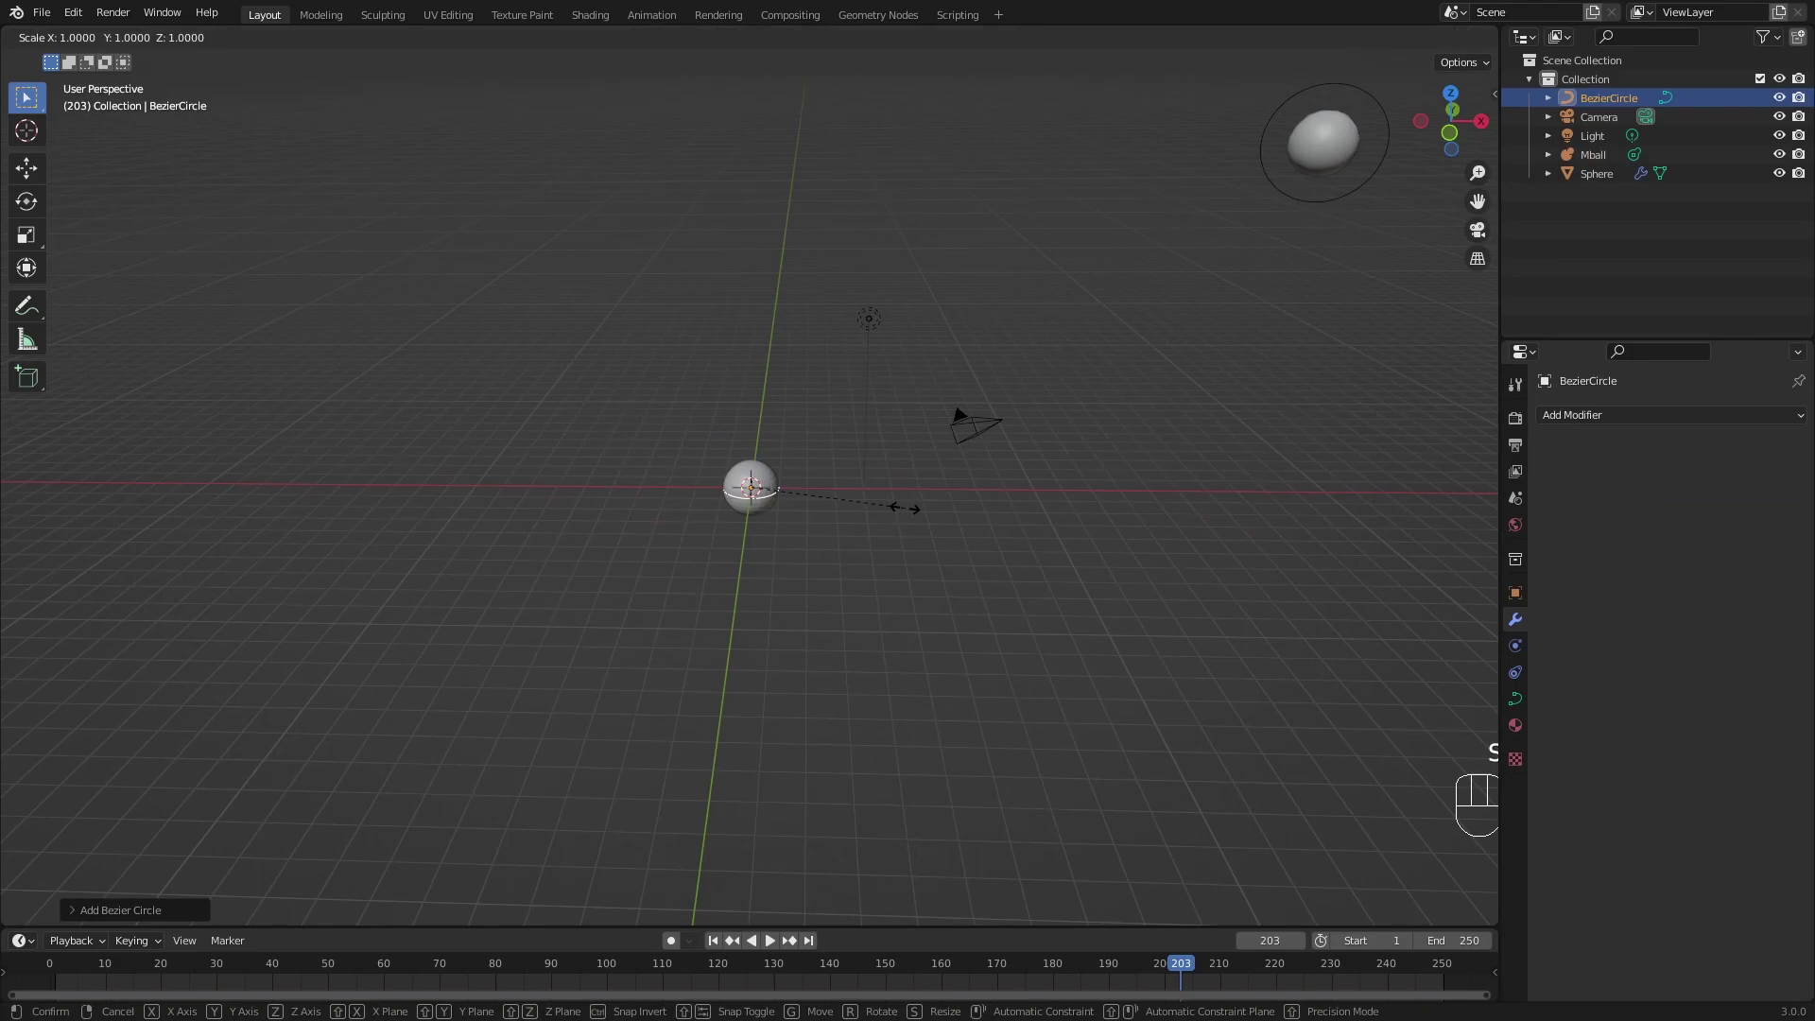
key("s")
key("r")
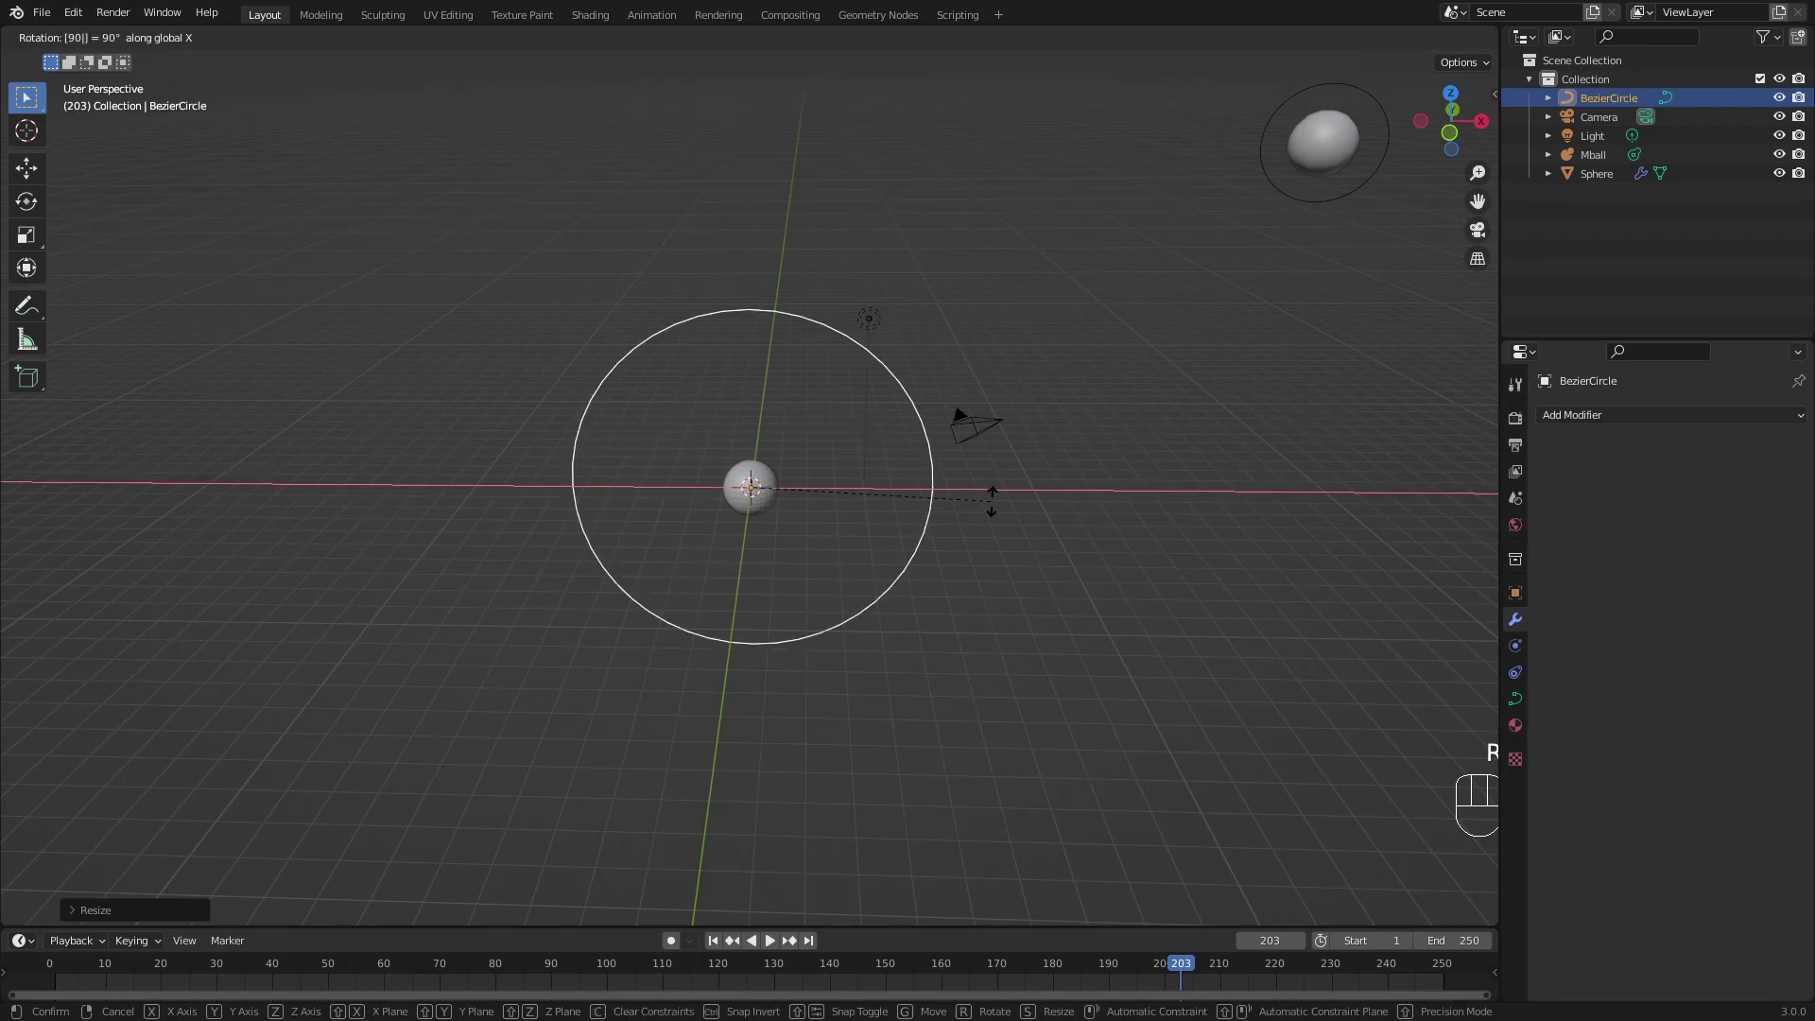
key("KP_1")
key("KP_1")
middle_click(828, 407)
left_click_drag(833, 448, 831, 394)
Give the sphere a Follow Path constraint targeting BezierCircle so it sits on the circle.
left_click(787, 444)
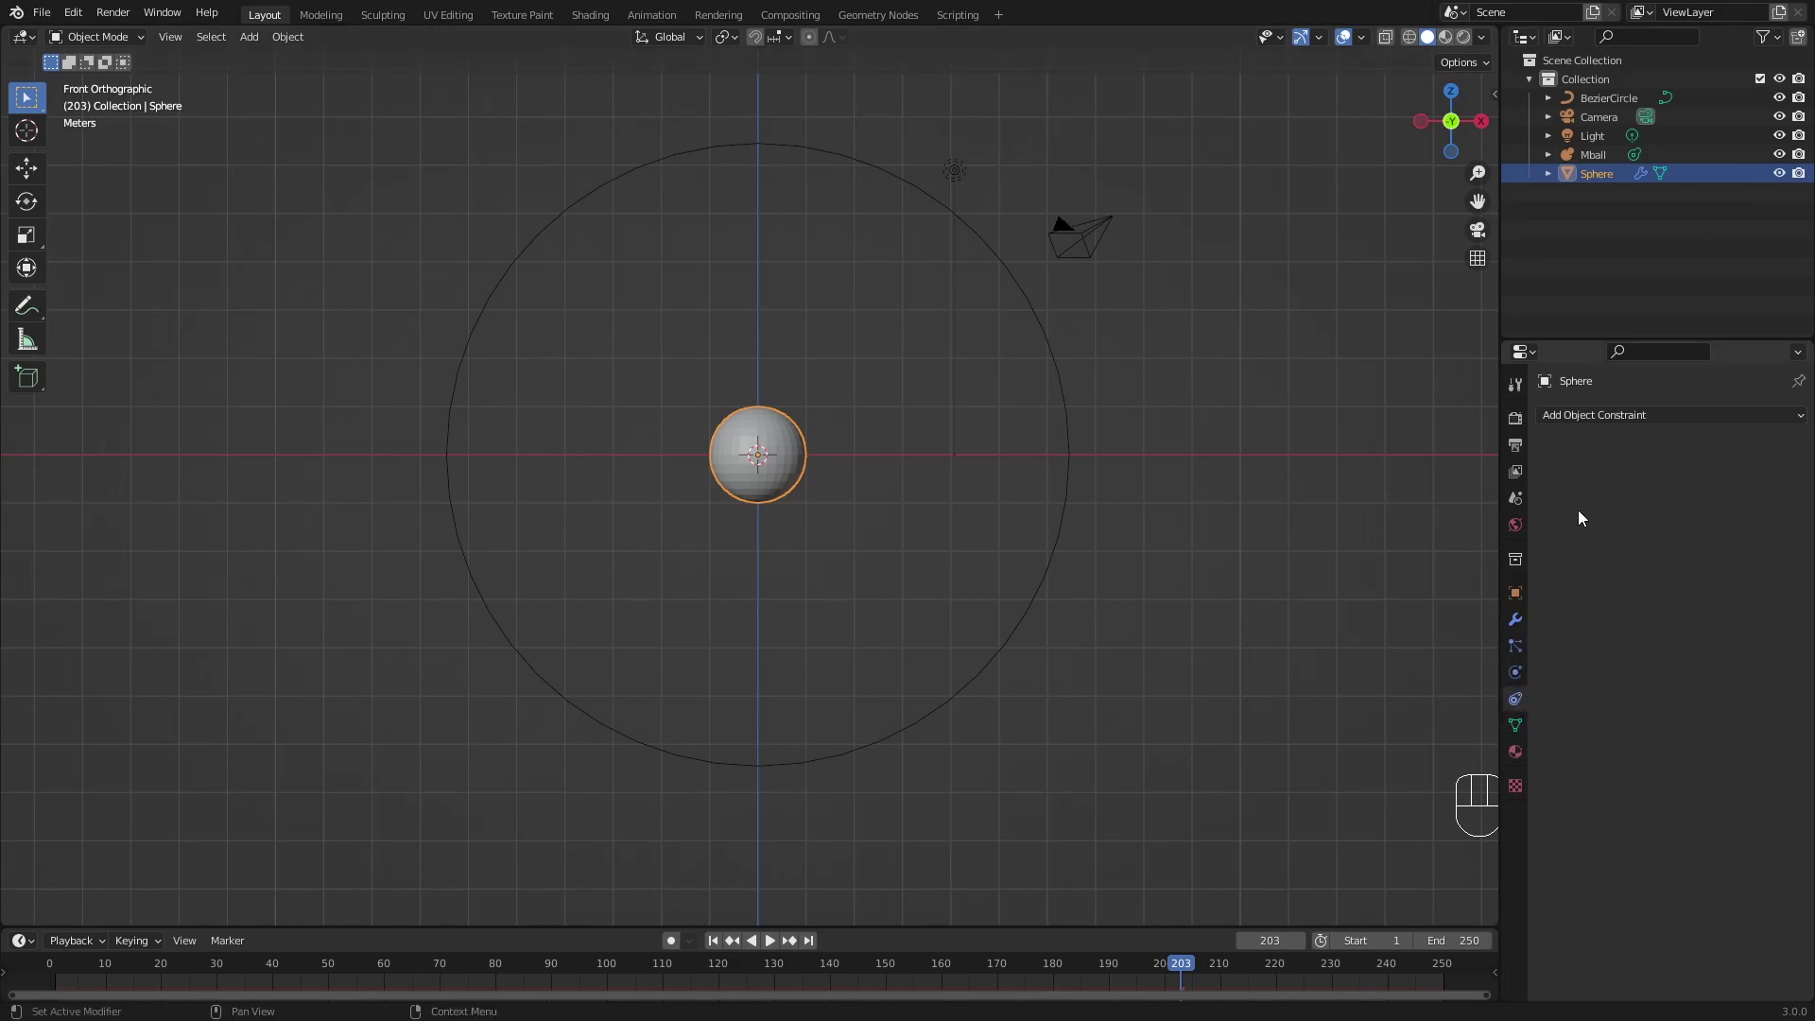
left_click_drag(1576, 426, 1771, 558)
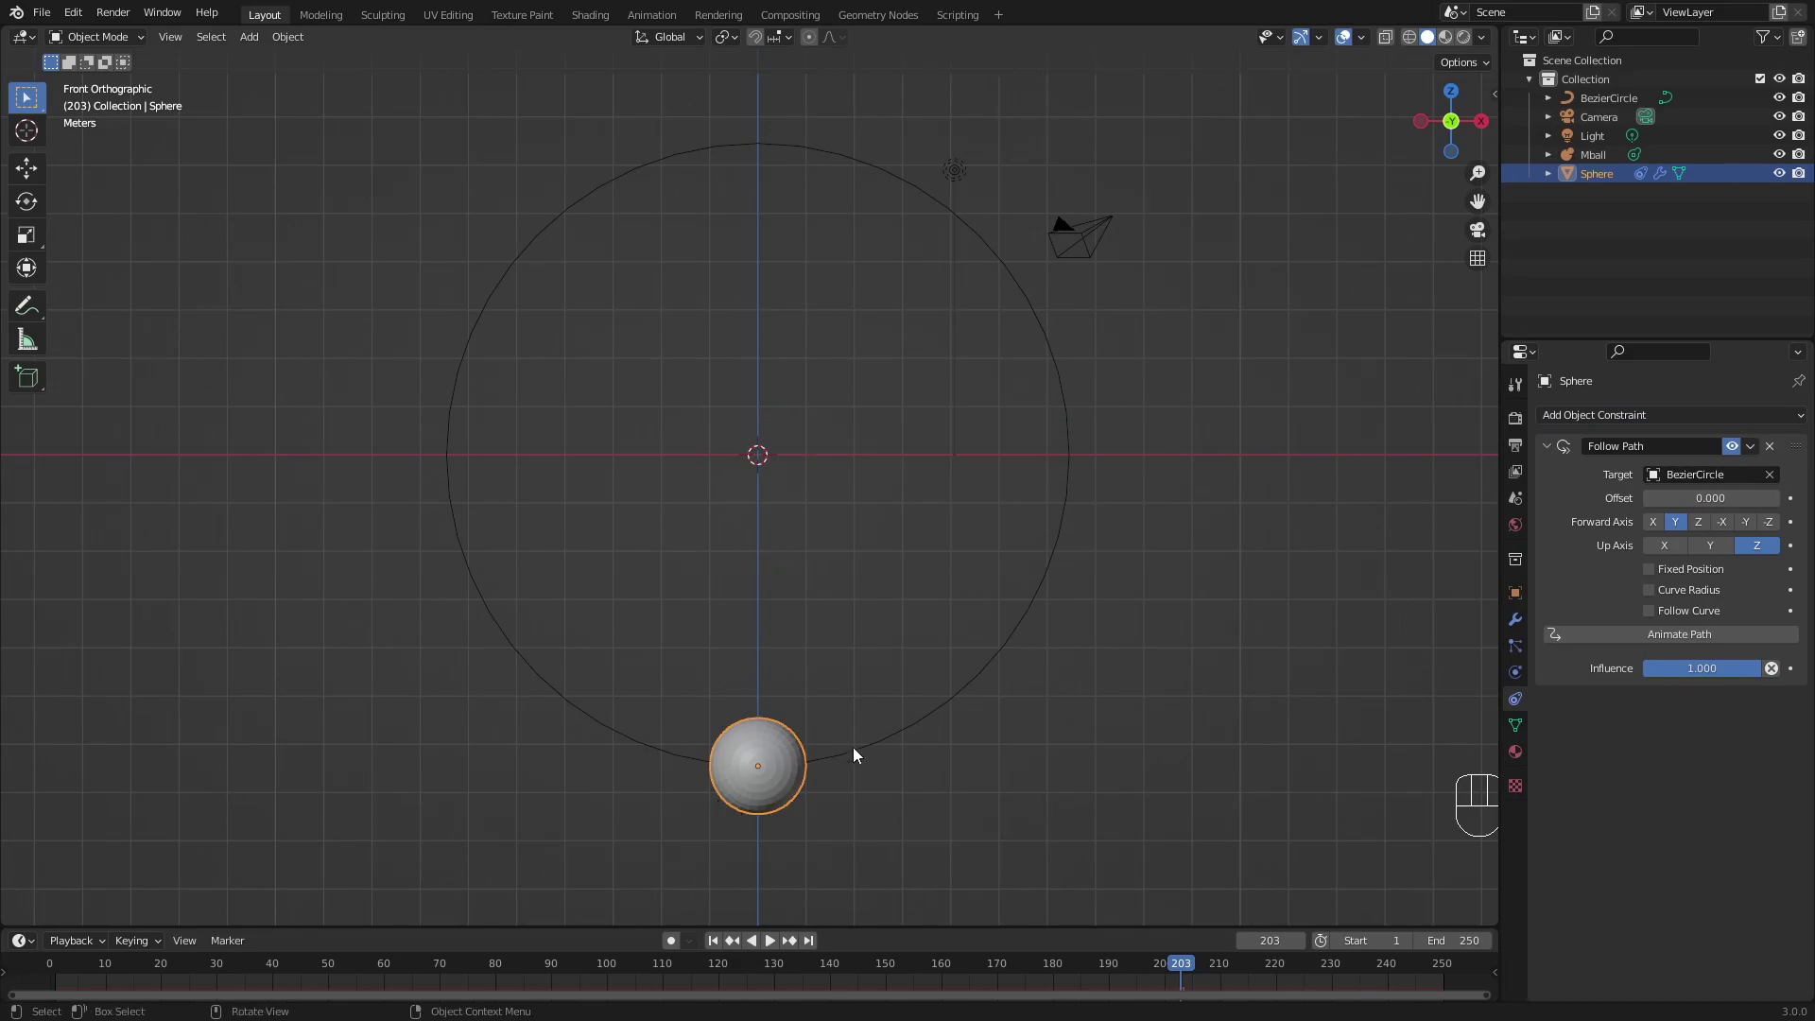
left_click_drag(777, 665, 787, 591)
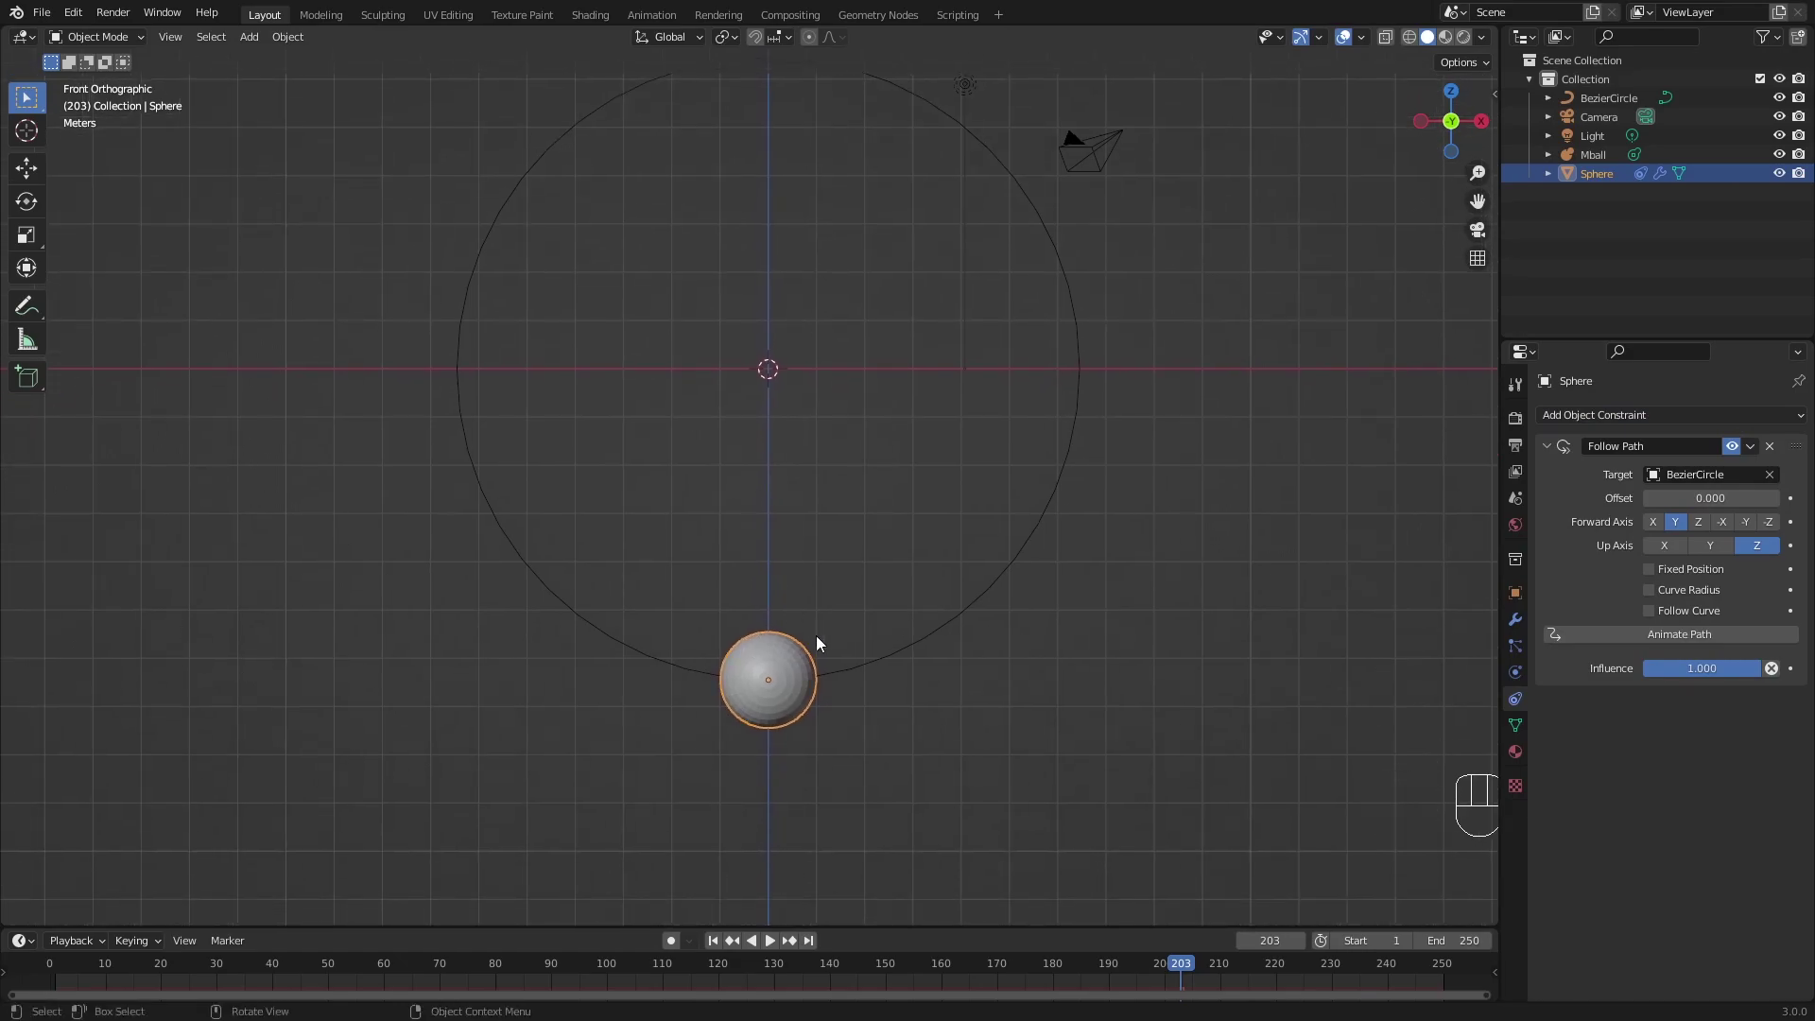
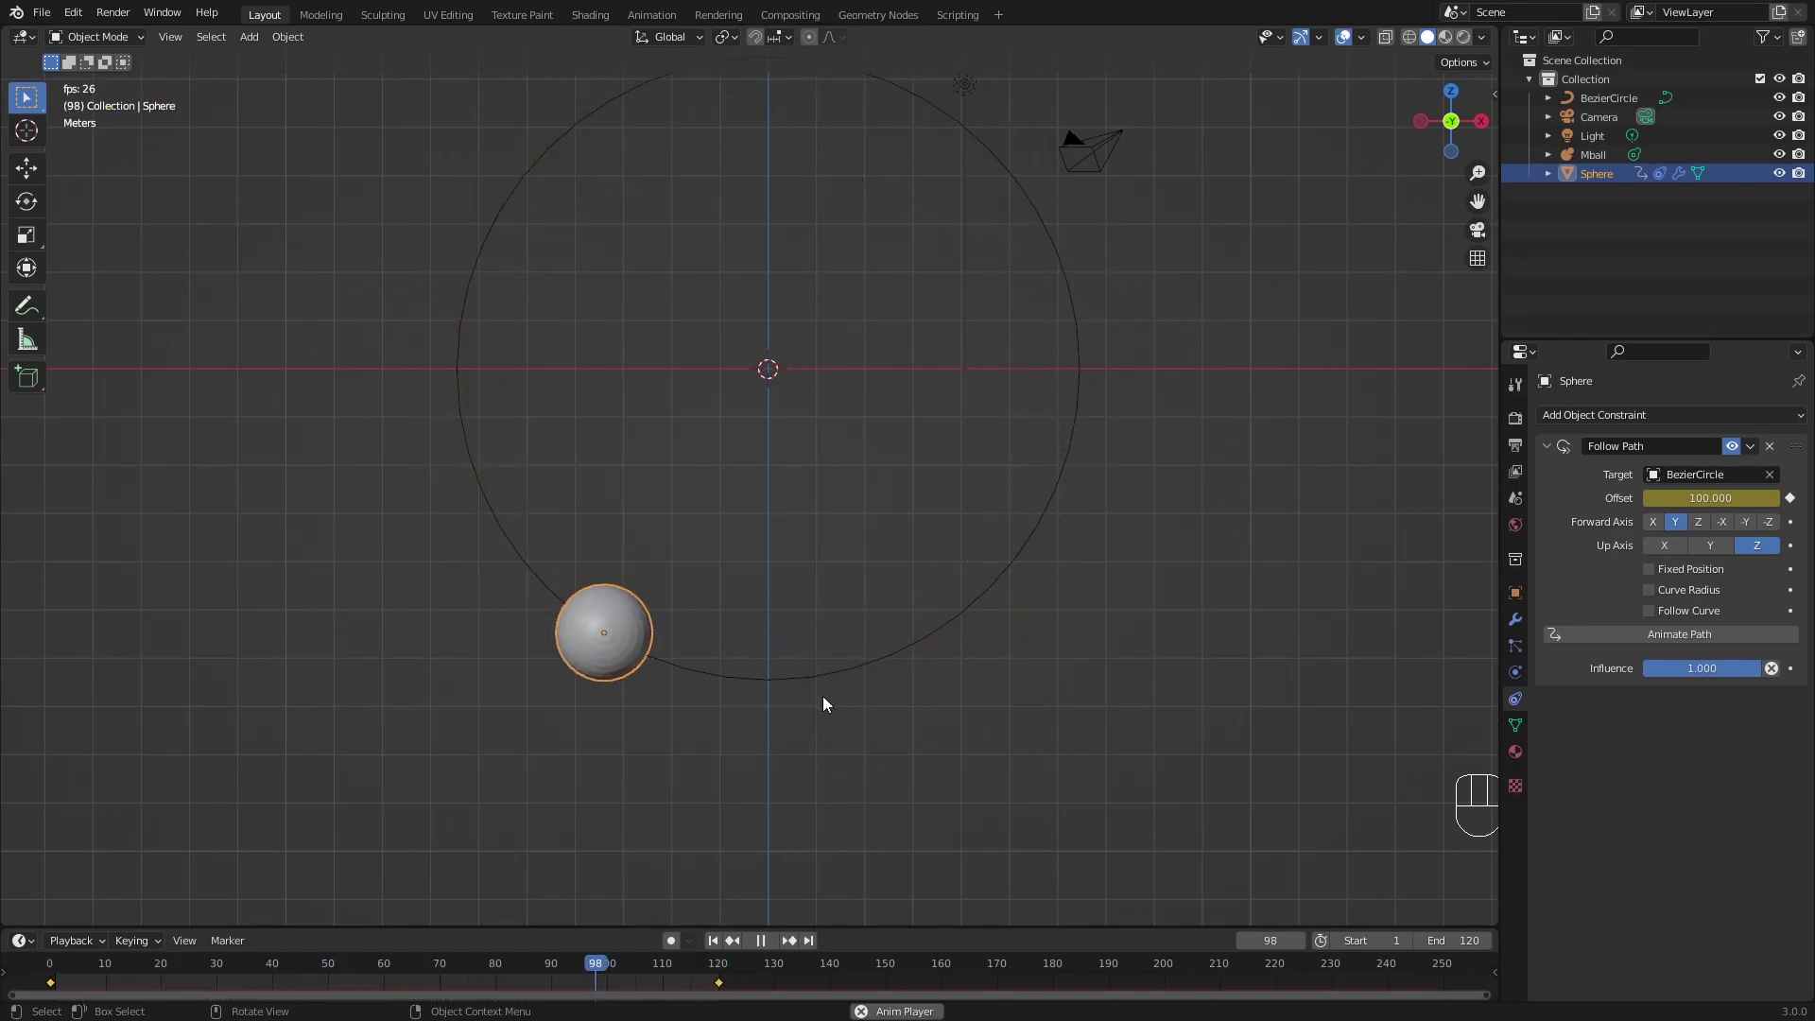
Keyframe the path Offset over 120 frames with linear interpolation and play the orbit.
key("space")
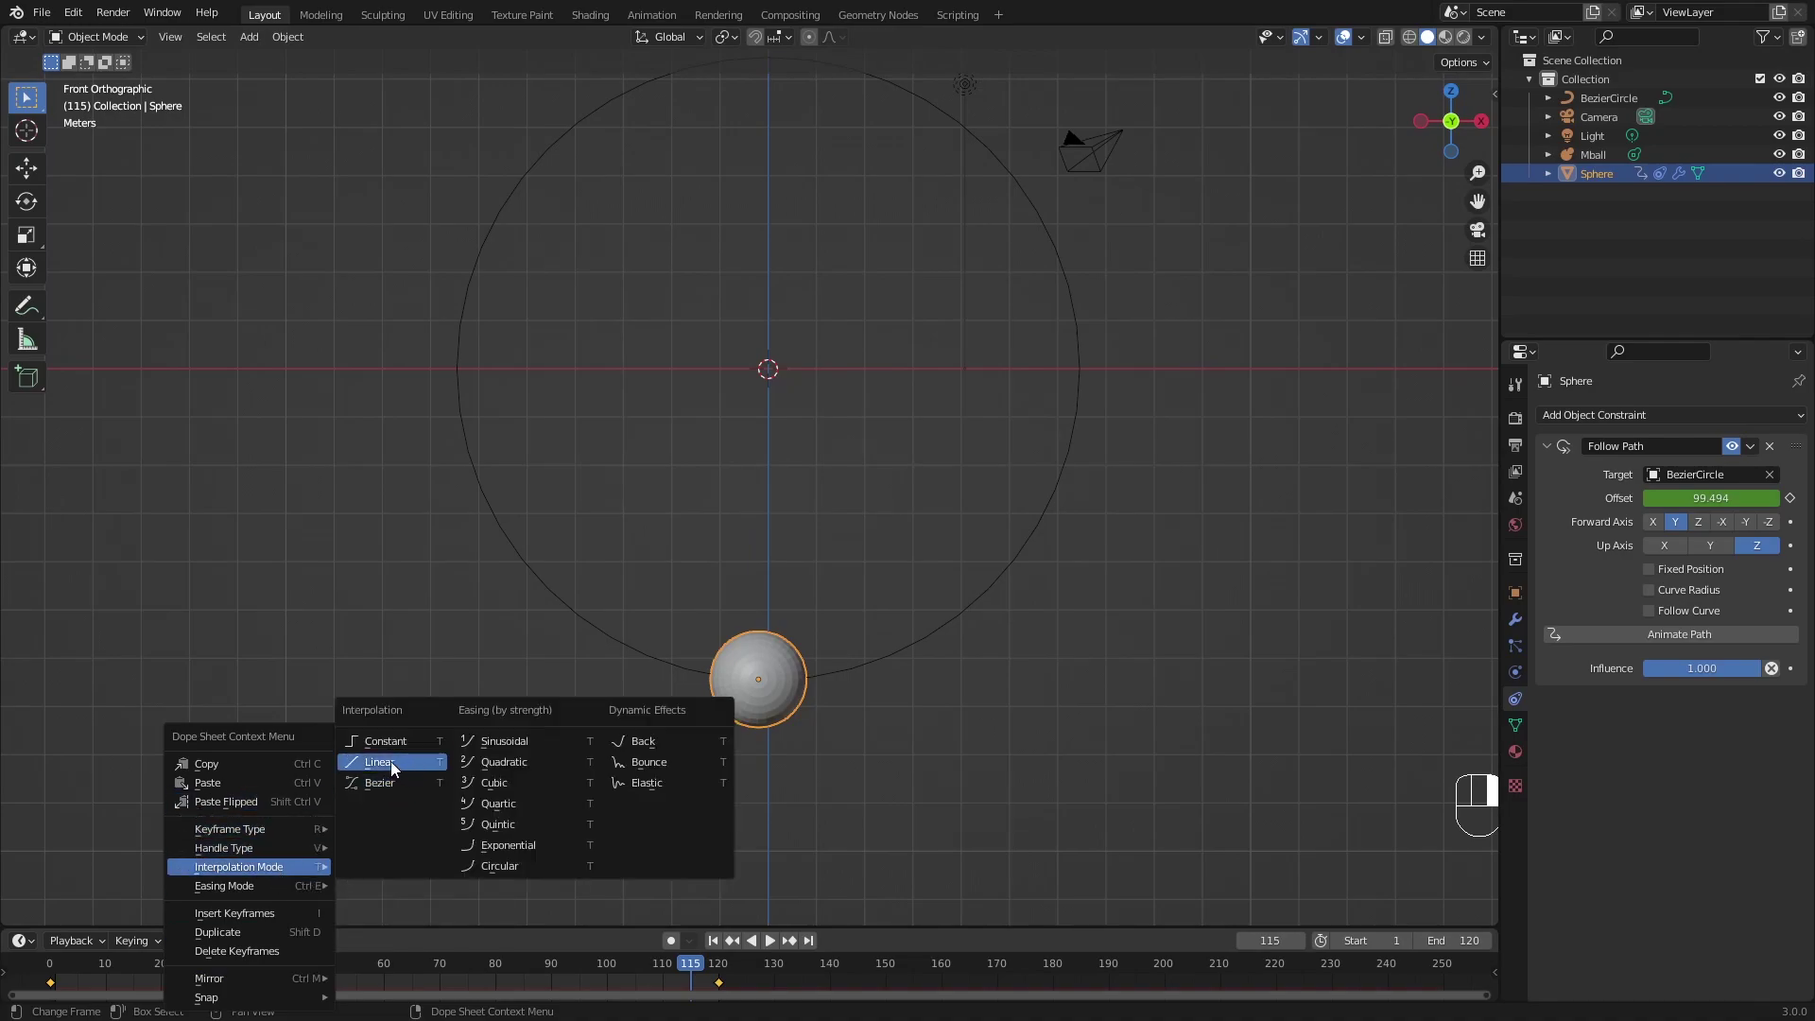
key("space")
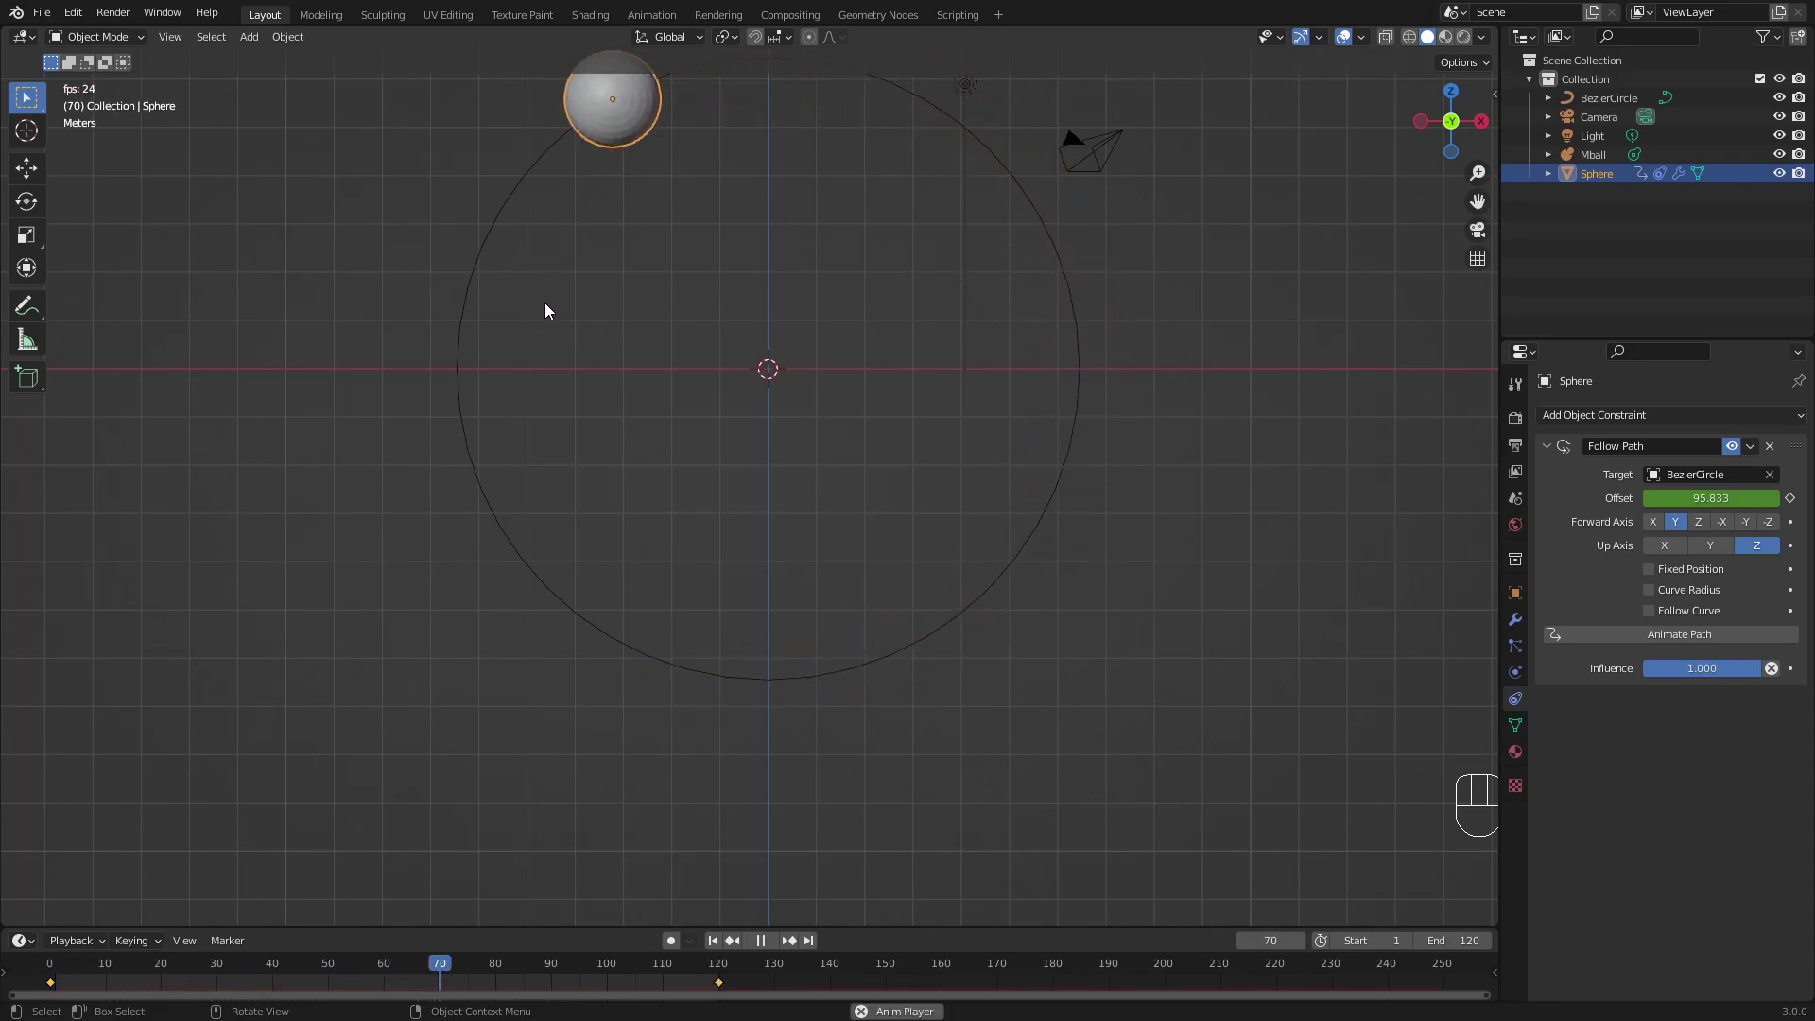
key("space")
Re-enable the ParticleSystem's viewport display in the sphere's modifiers and reframe the view.
key("space")
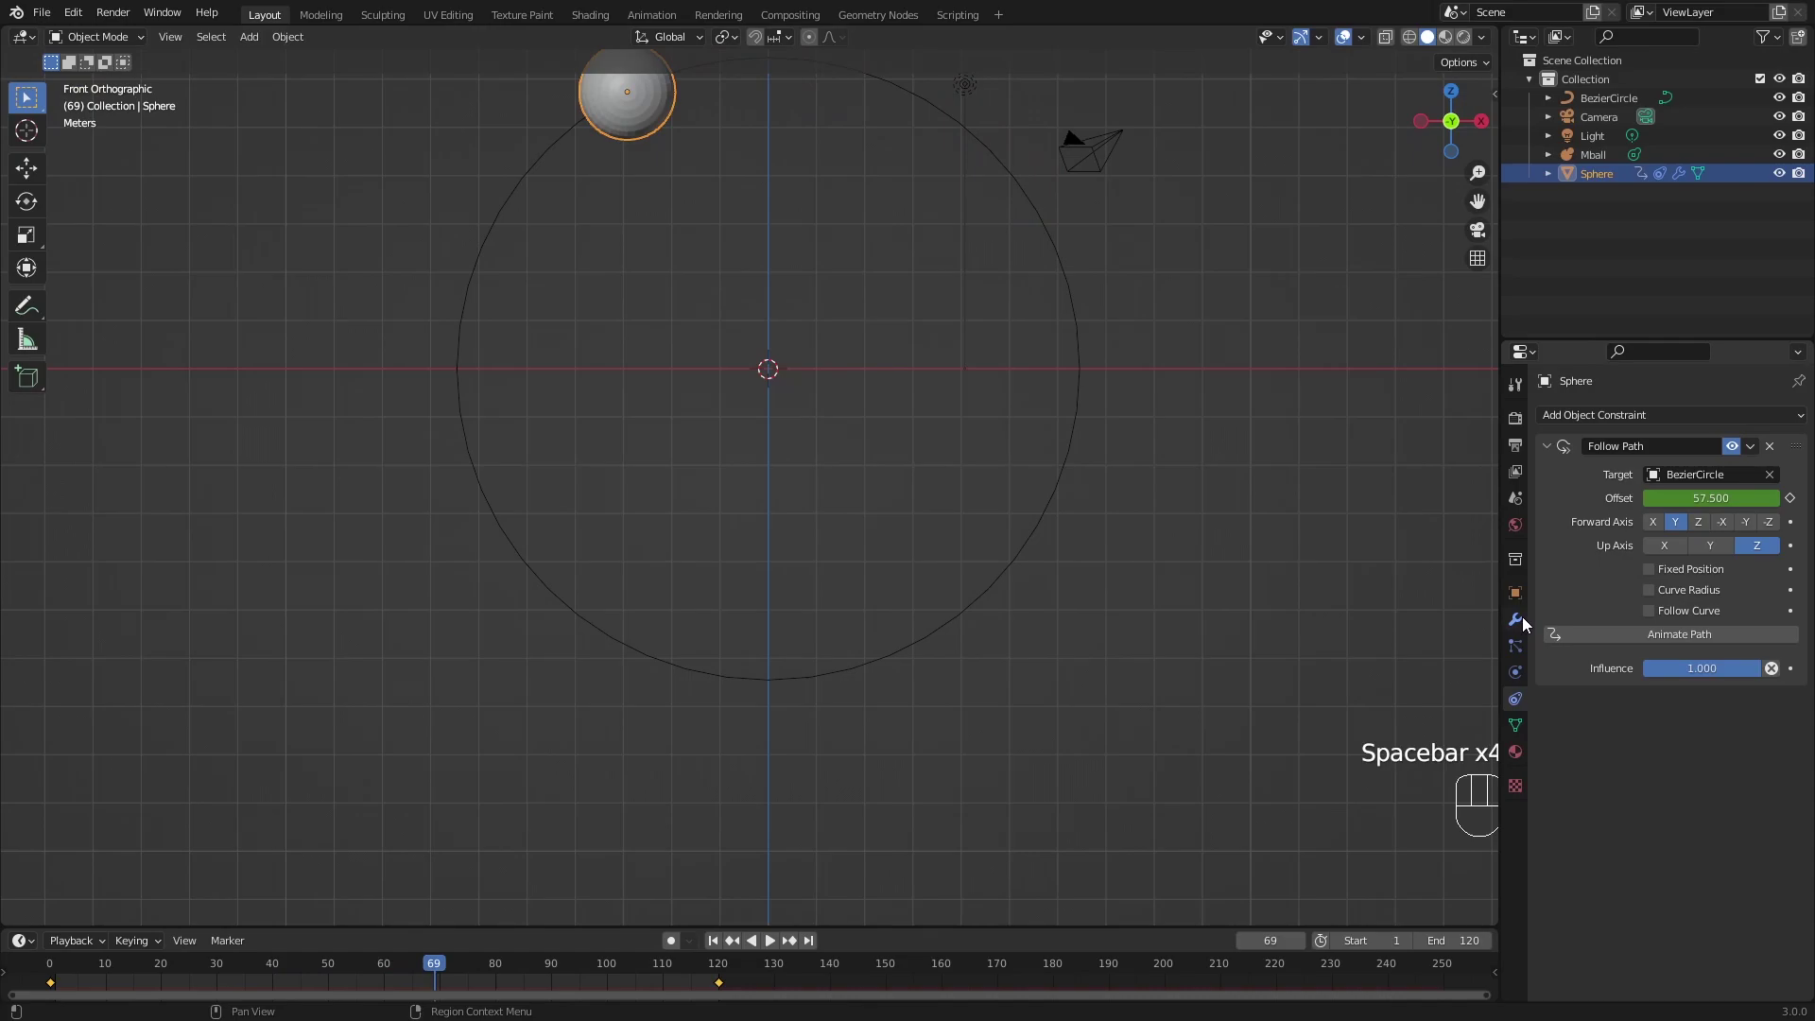
left_click(1527, 623)
left_click(1713, 453)
left_click_drag(902, 472, 949, 578)
middle_click(704, 987)
key("space")
middle_click(715, 976)
Play the animation to check the metaball stream trails the sphere around the circle.
key("space")
key("space")
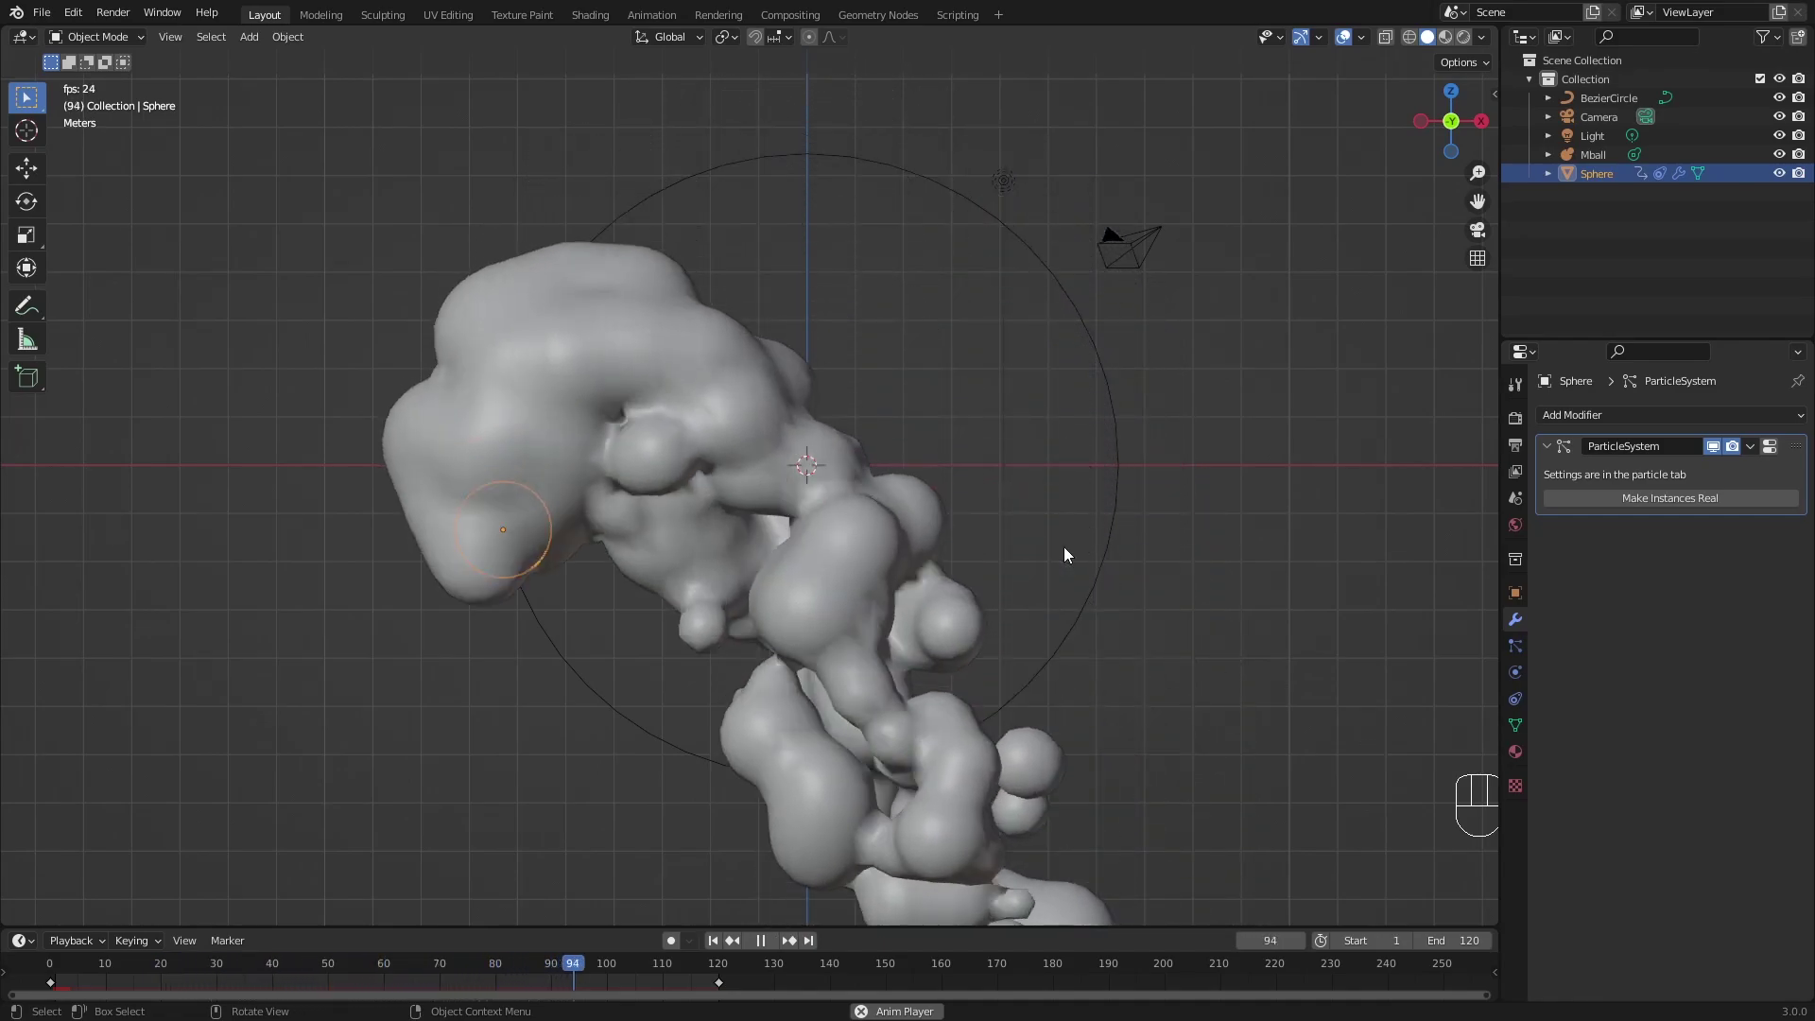
key("space")
key("space")
key("space")
key("space")
Set the particle Field Weights gravity to 0 and preview the stream.
key("space")
key("space")
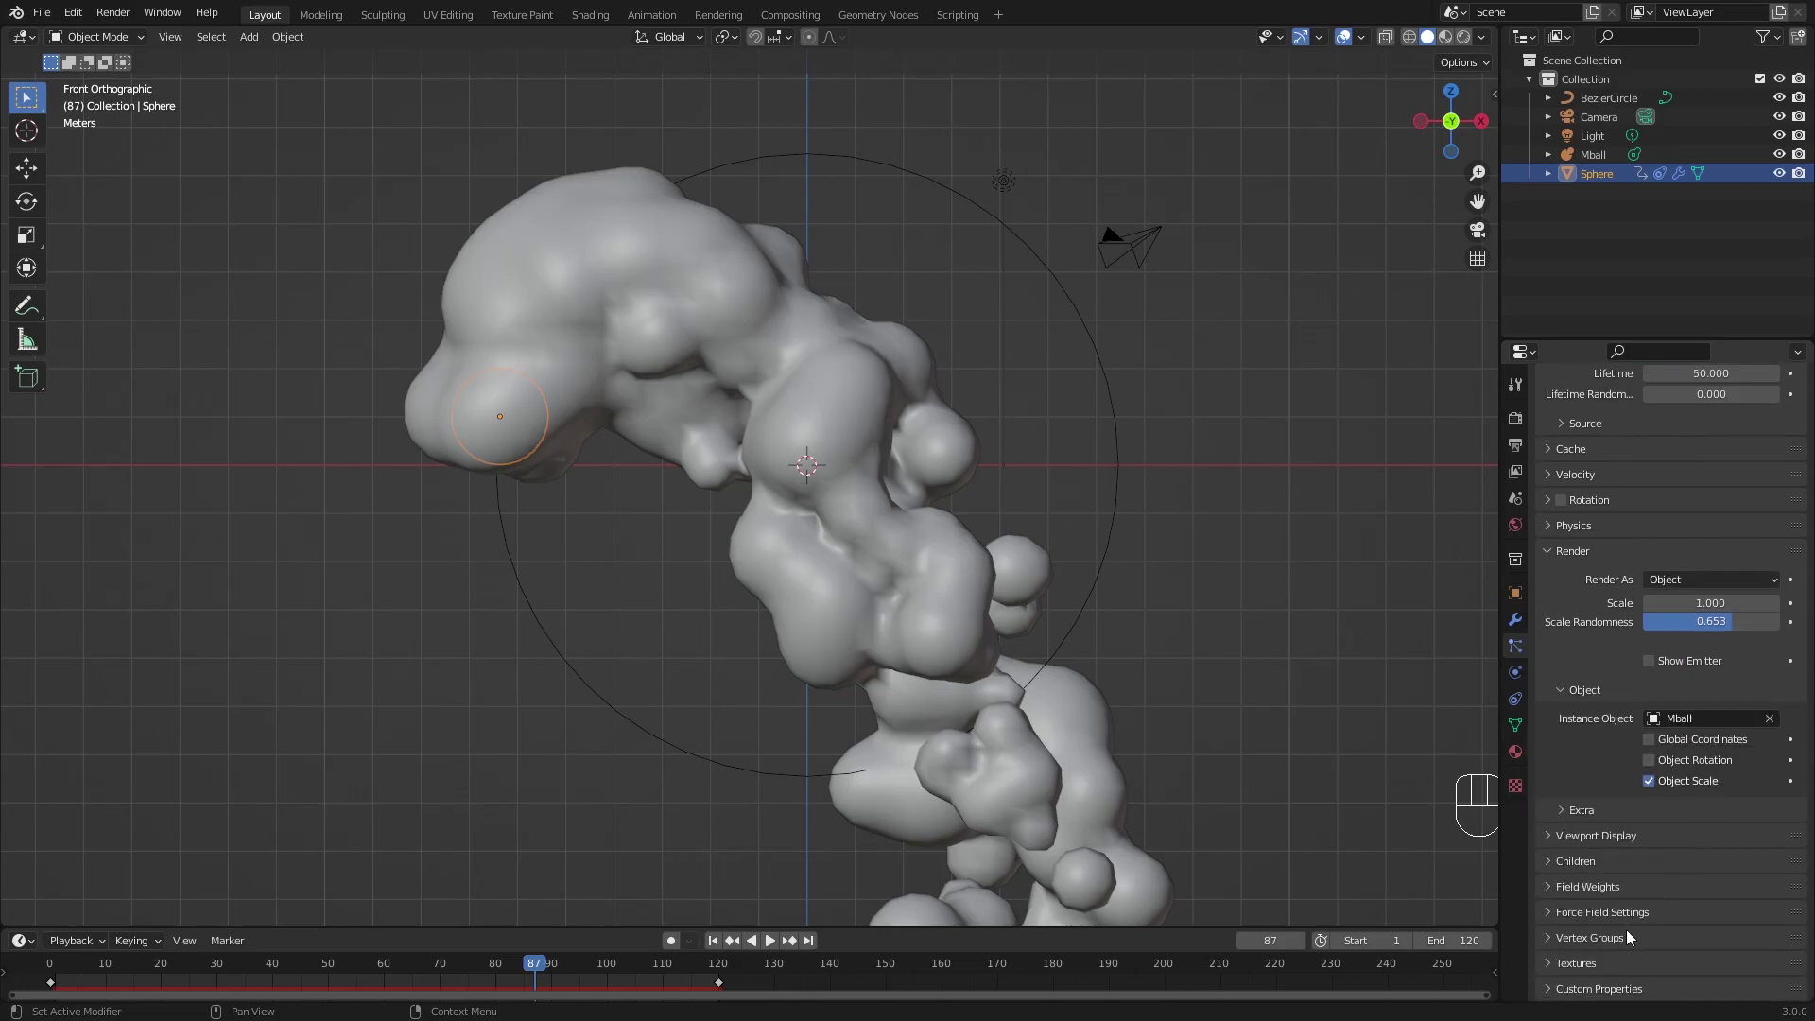
left_click(1620, 897)
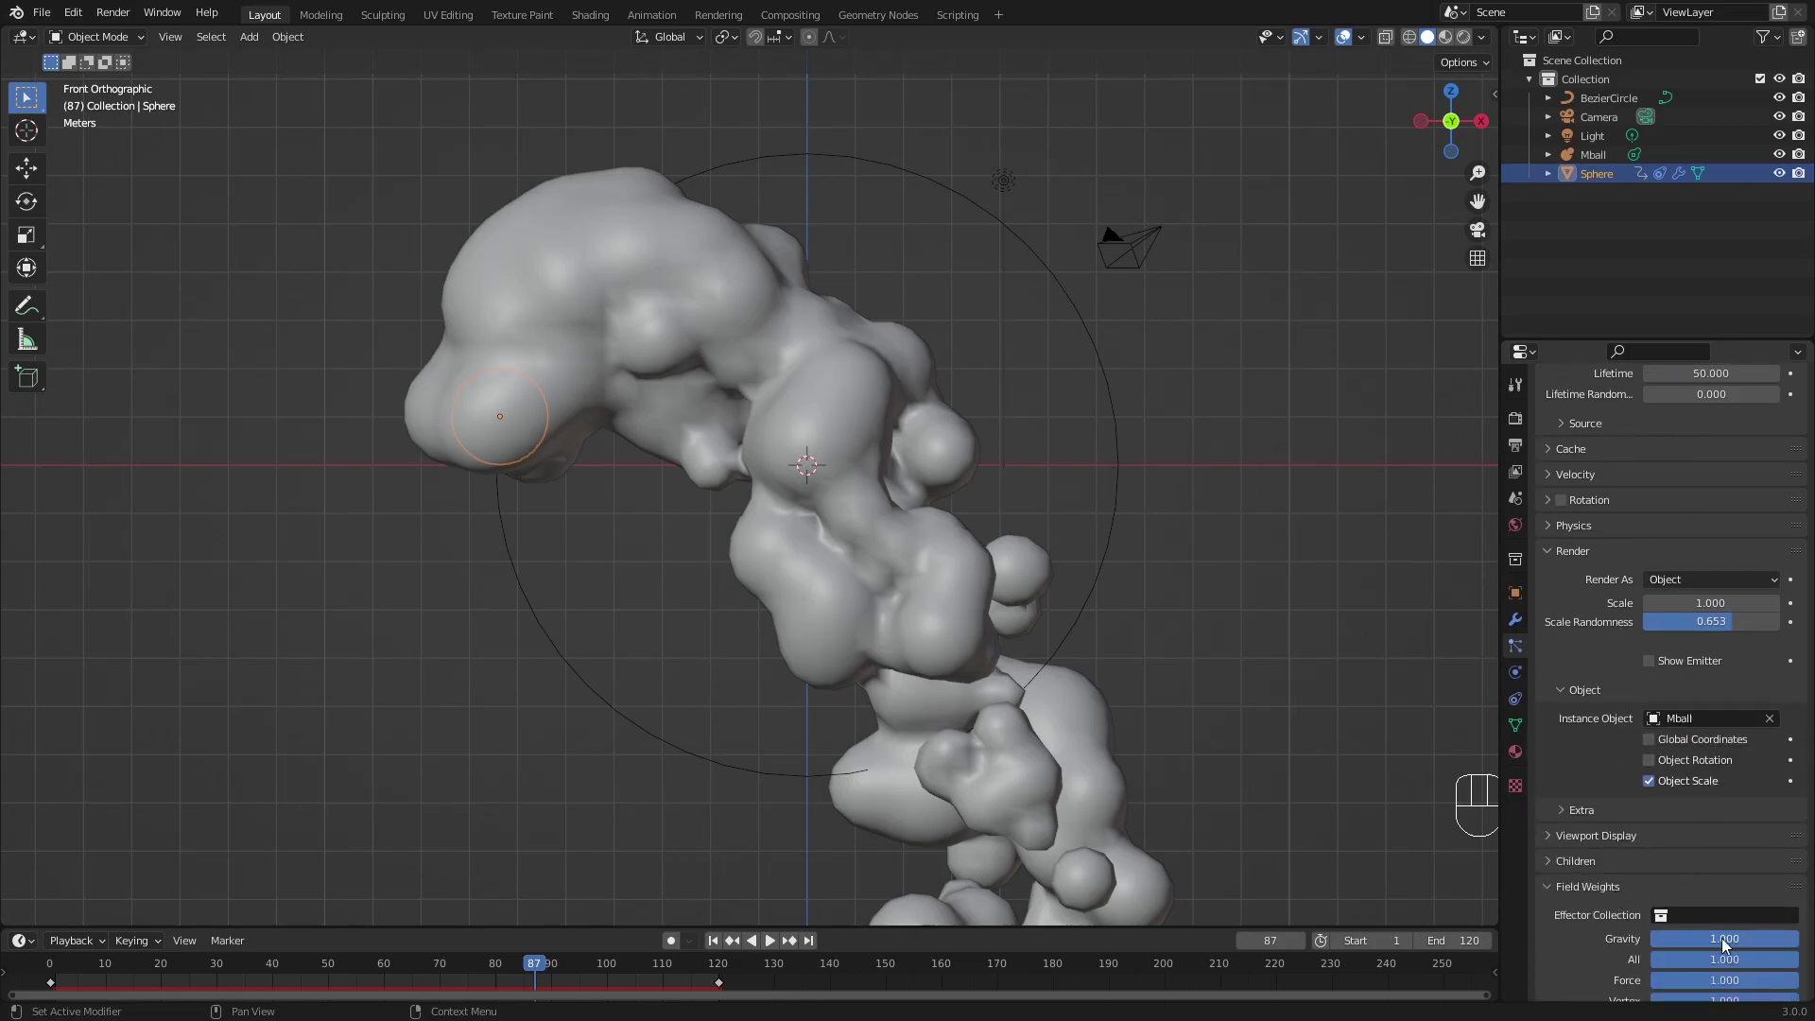
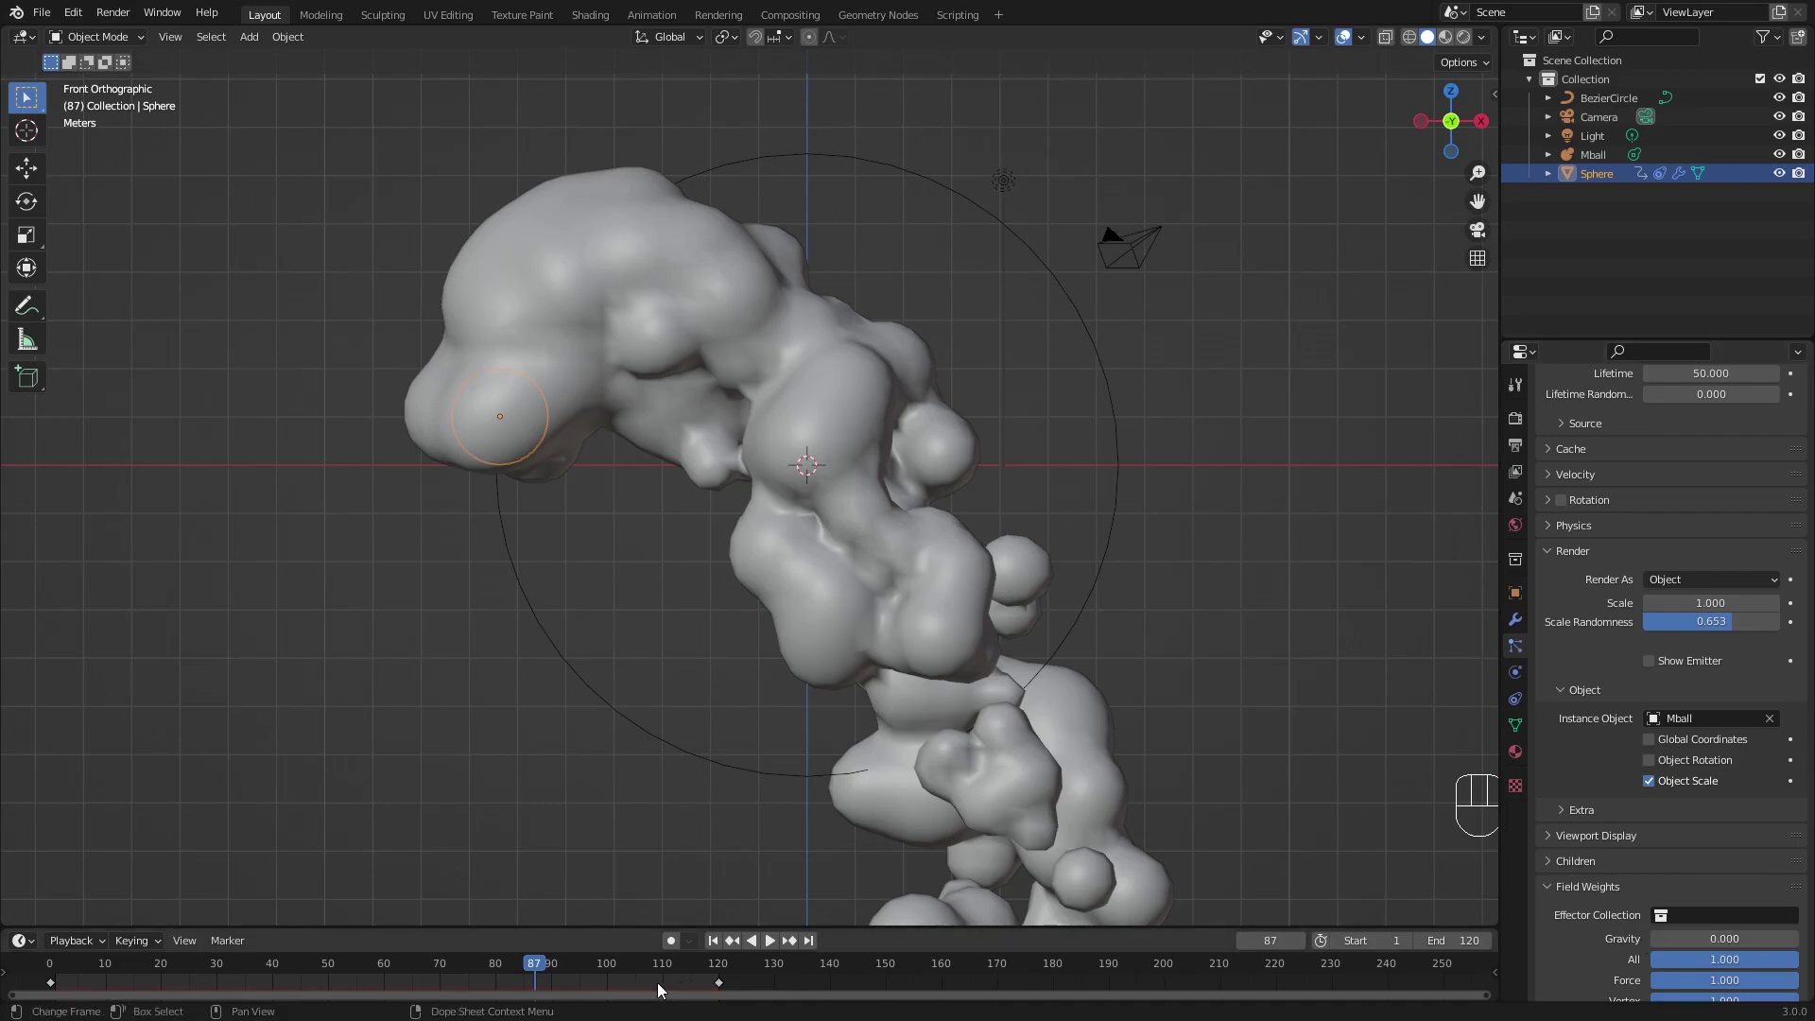
left_click(697, 980)
key("space")
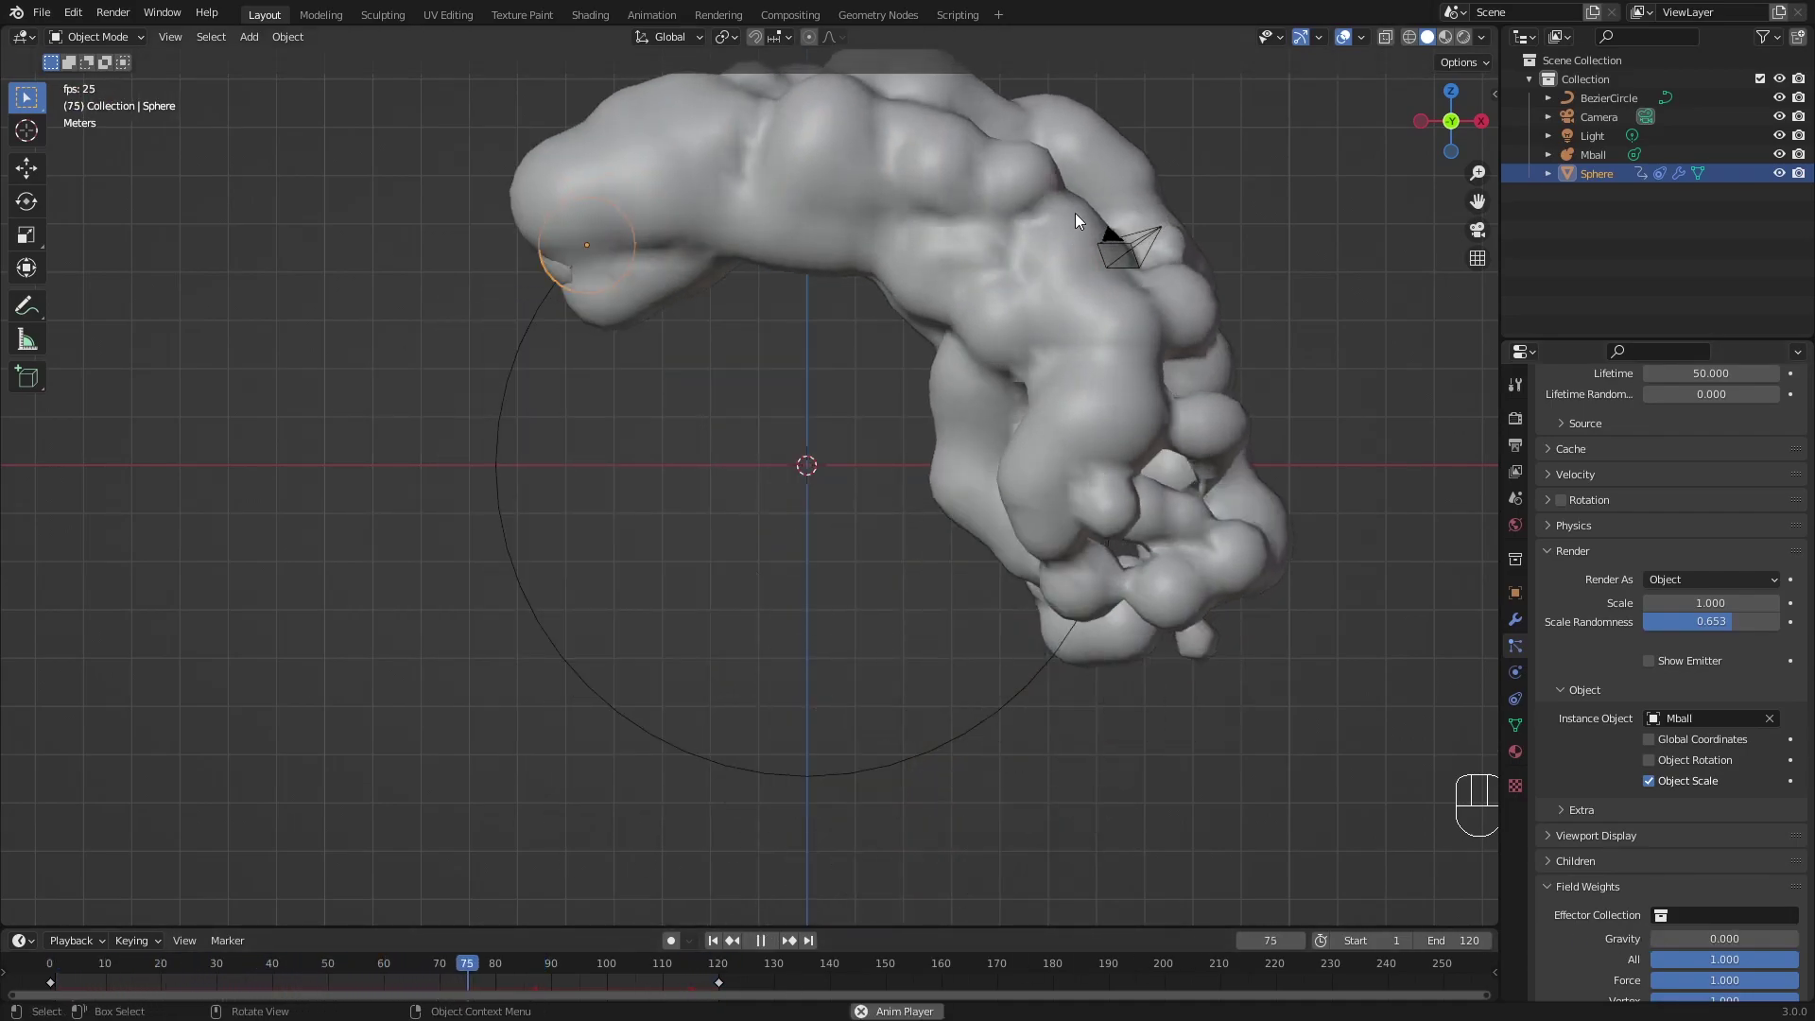
key("space")
key("space")
key("space")
Set the particle Normal velocity to 0.1 m/s and replay the tighter stream.
left_click(1576, 480)
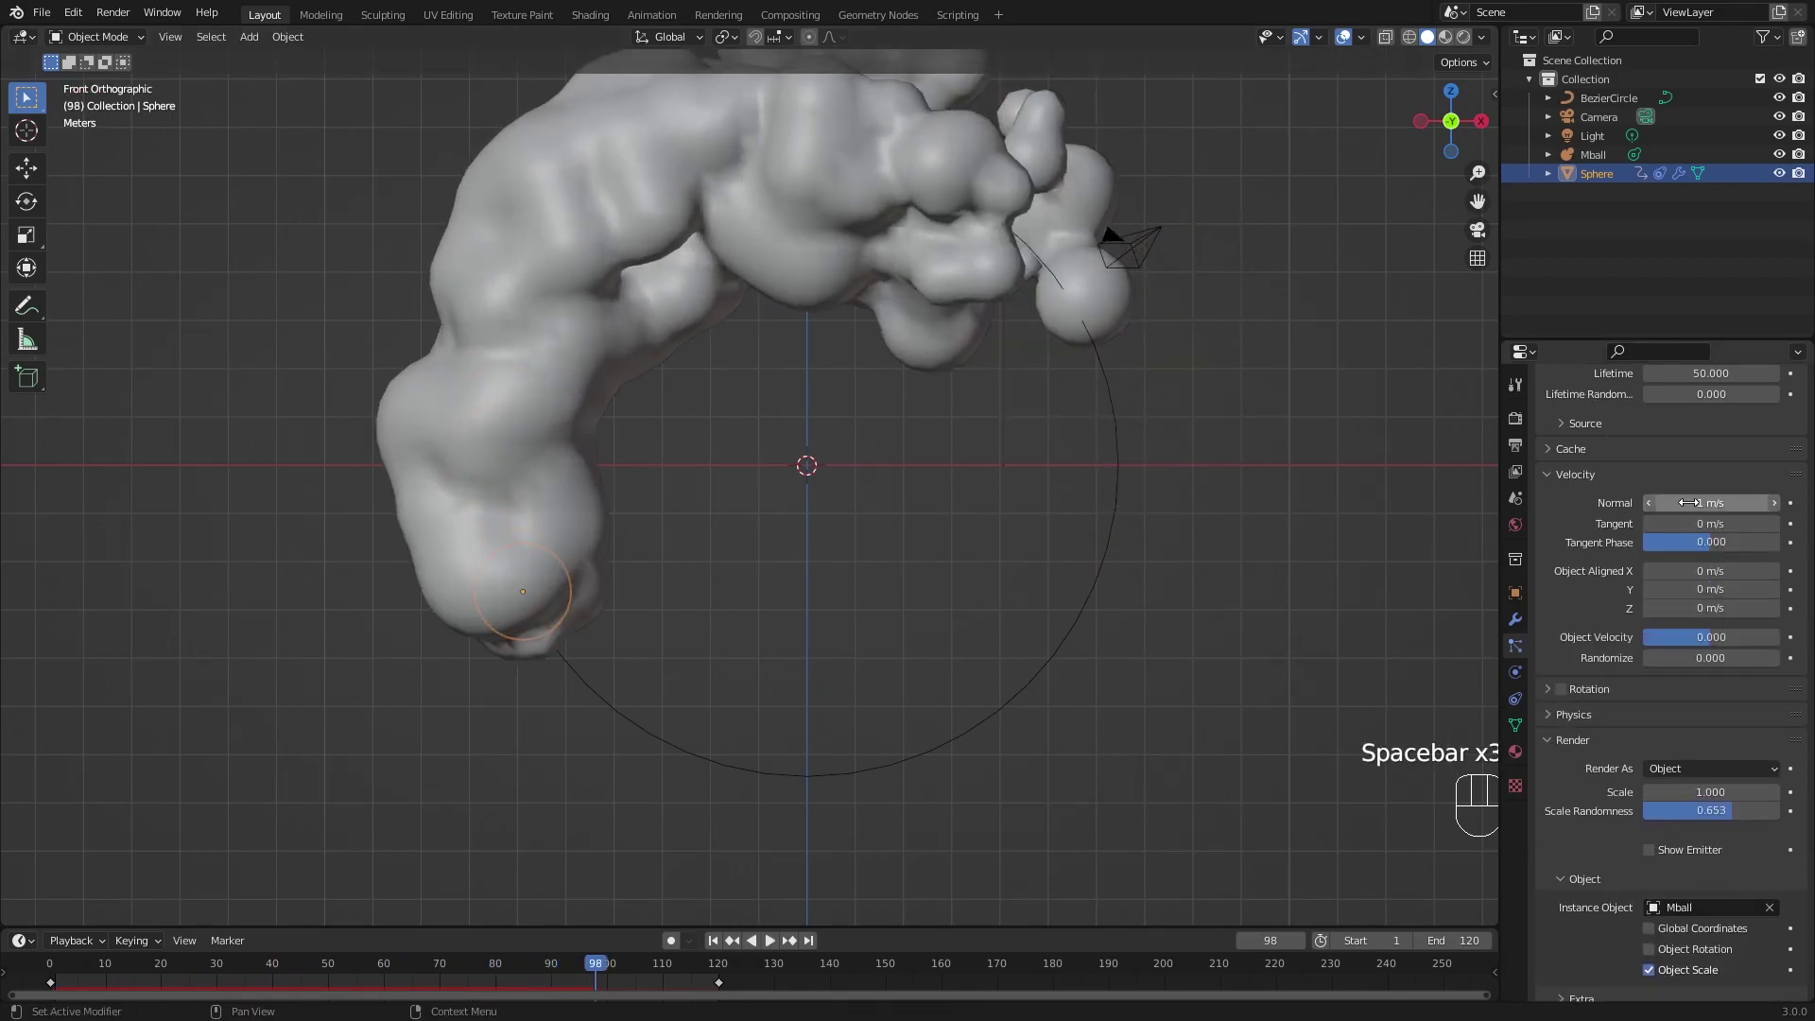
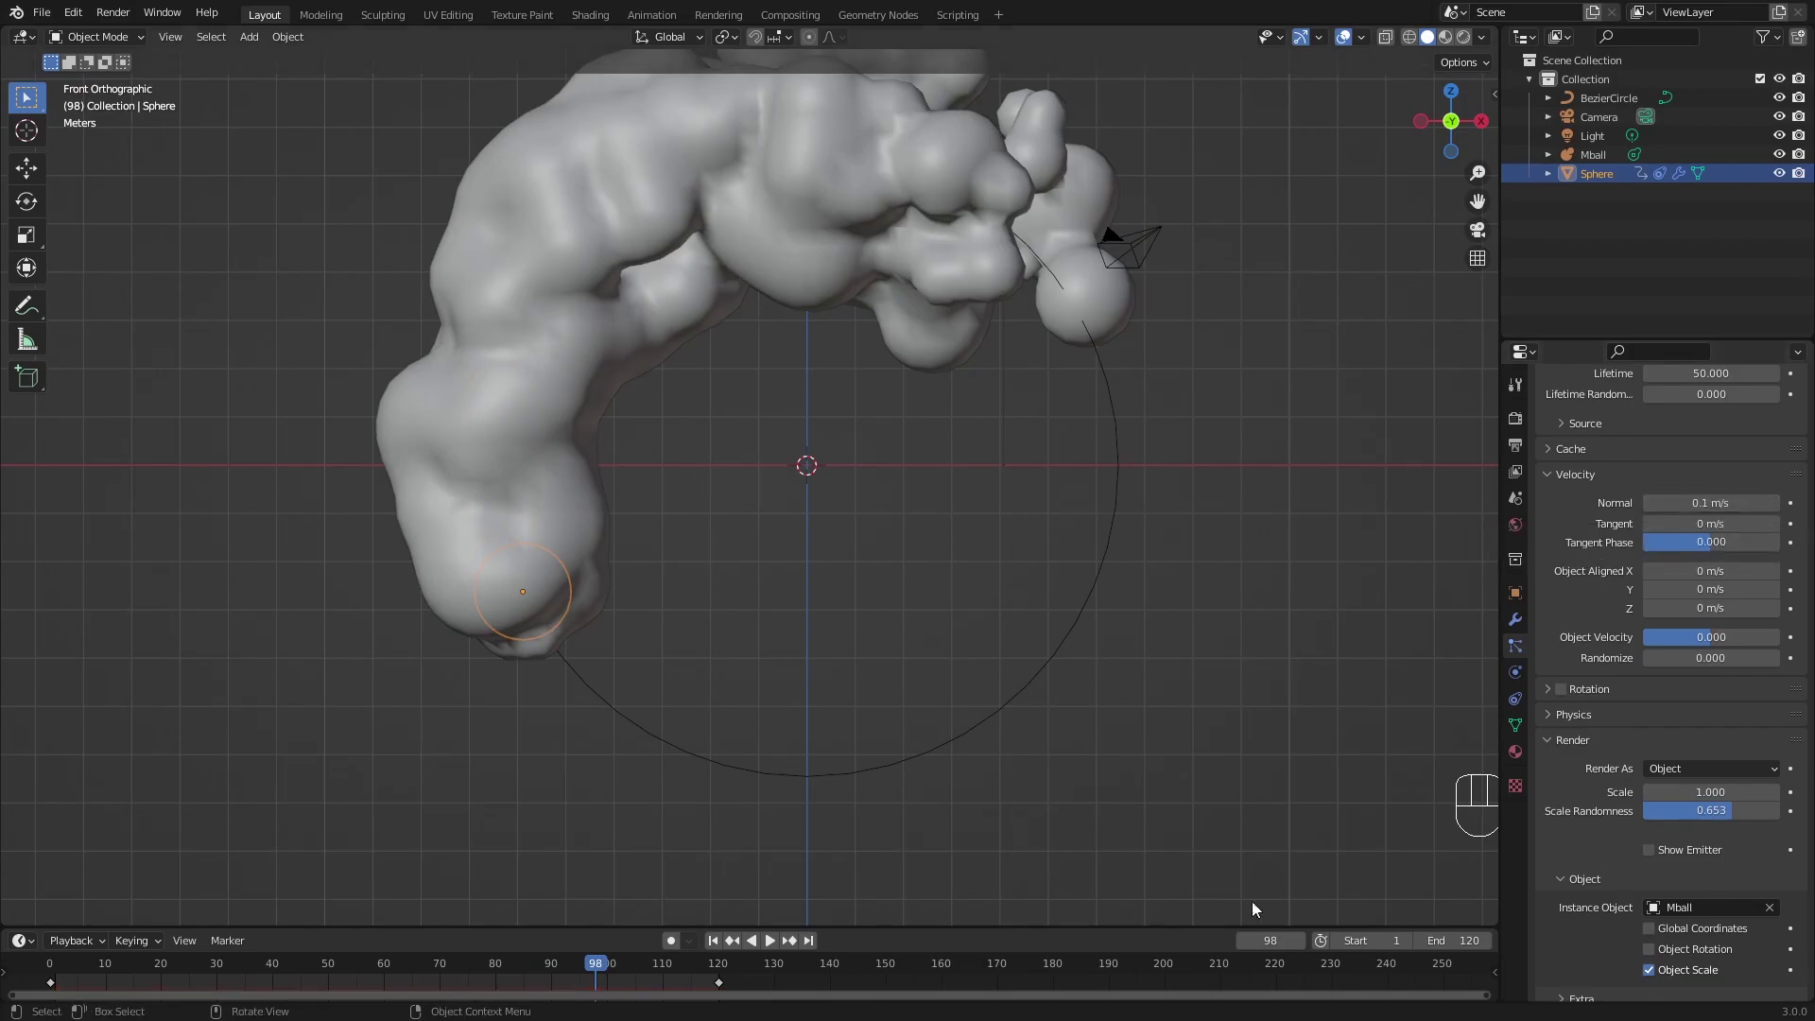
key("space")
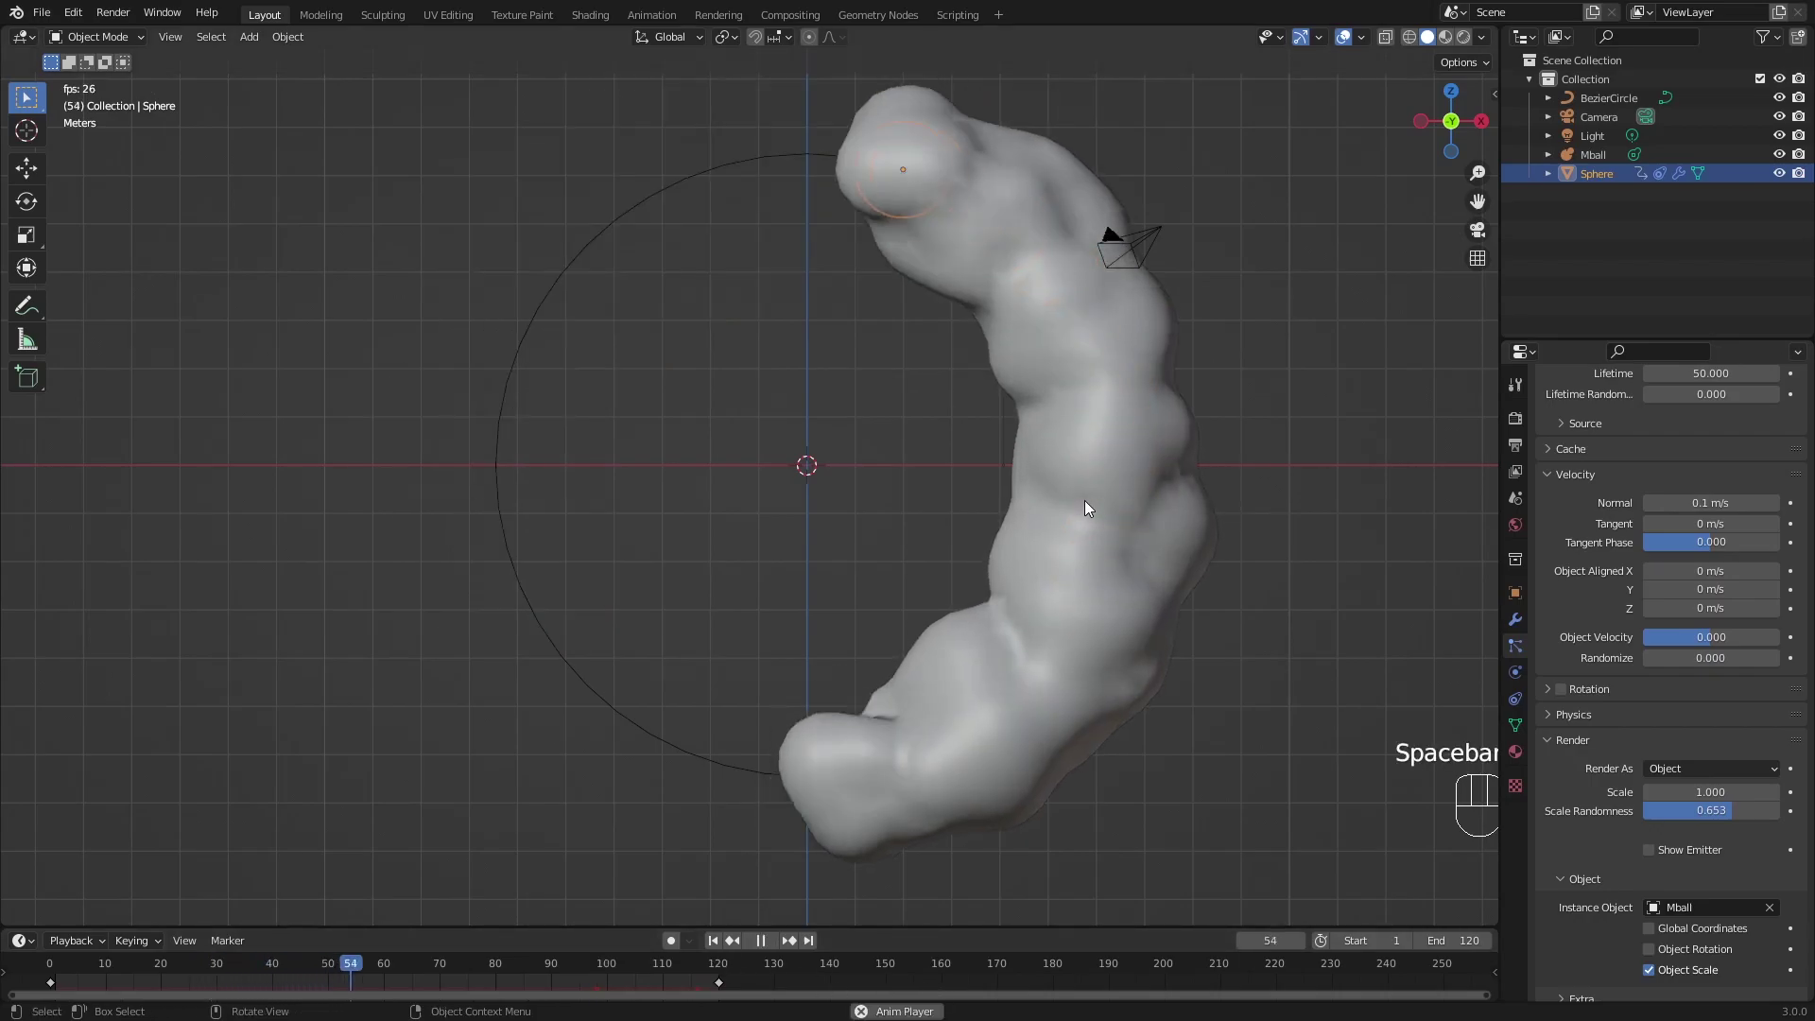
key("space")
key("space")
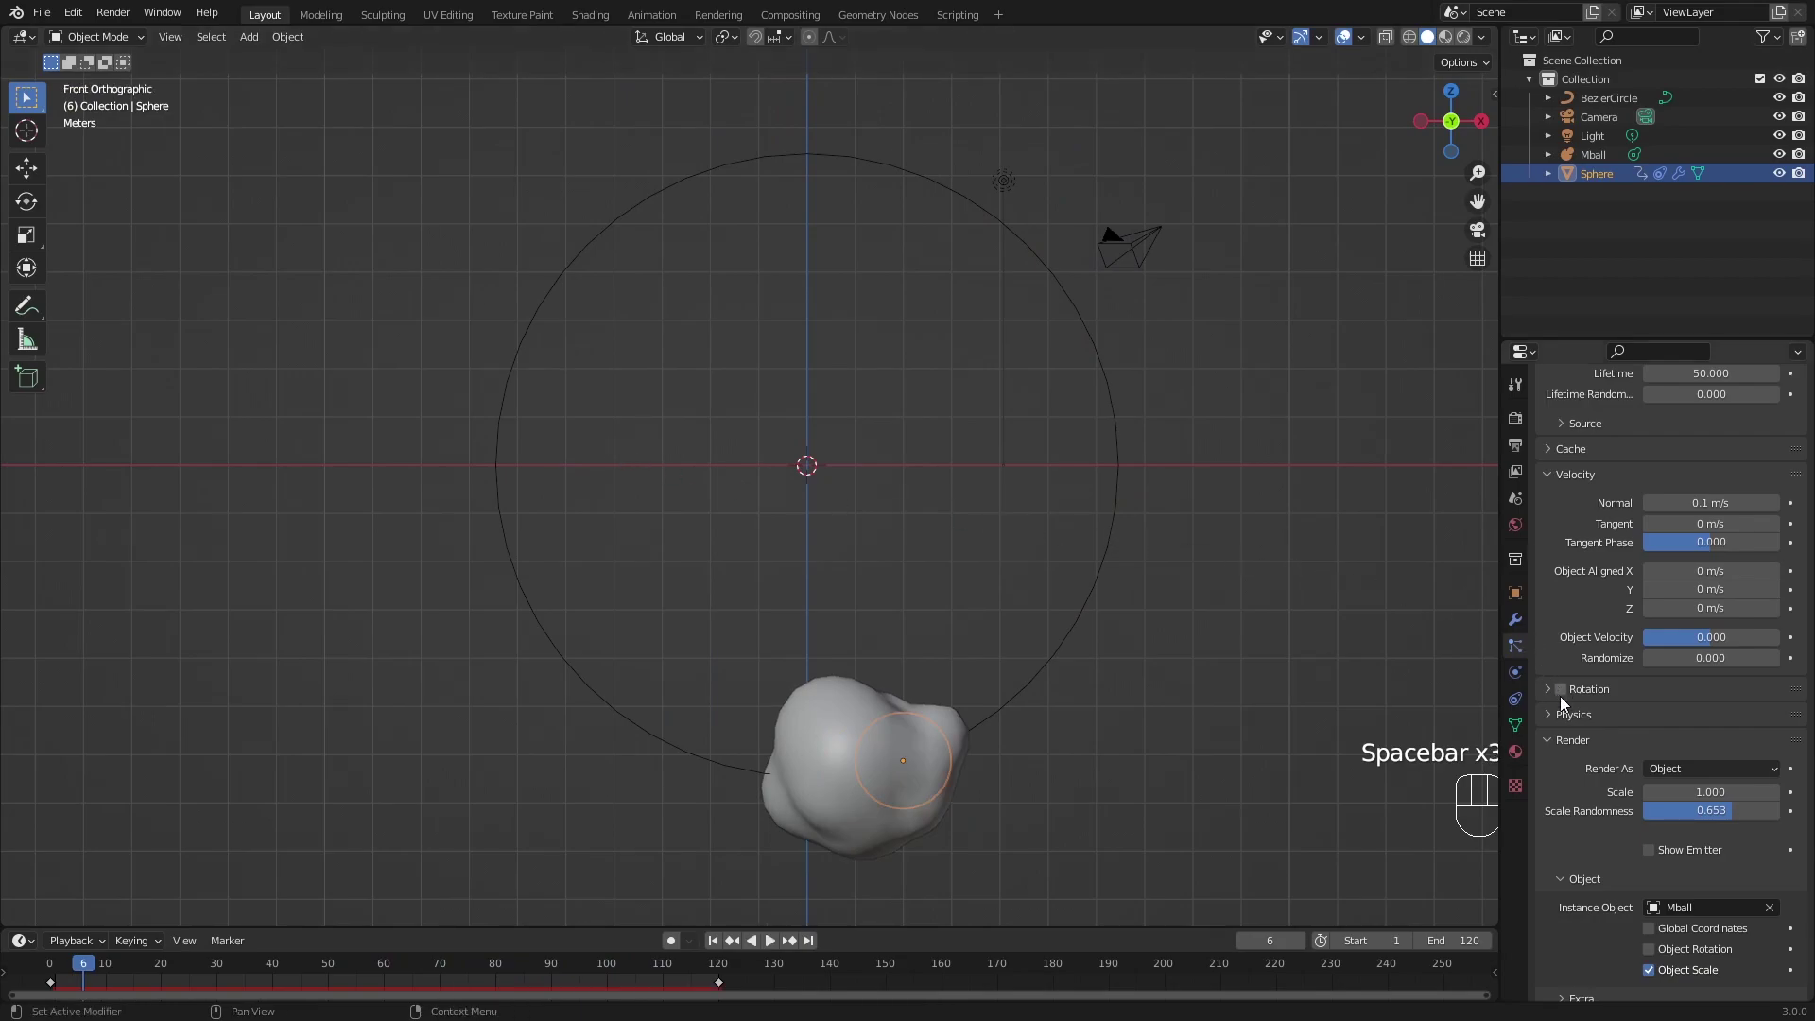
Stop playback and frame the whole stream and circle head-on in front view.
left_click(1571, 714)
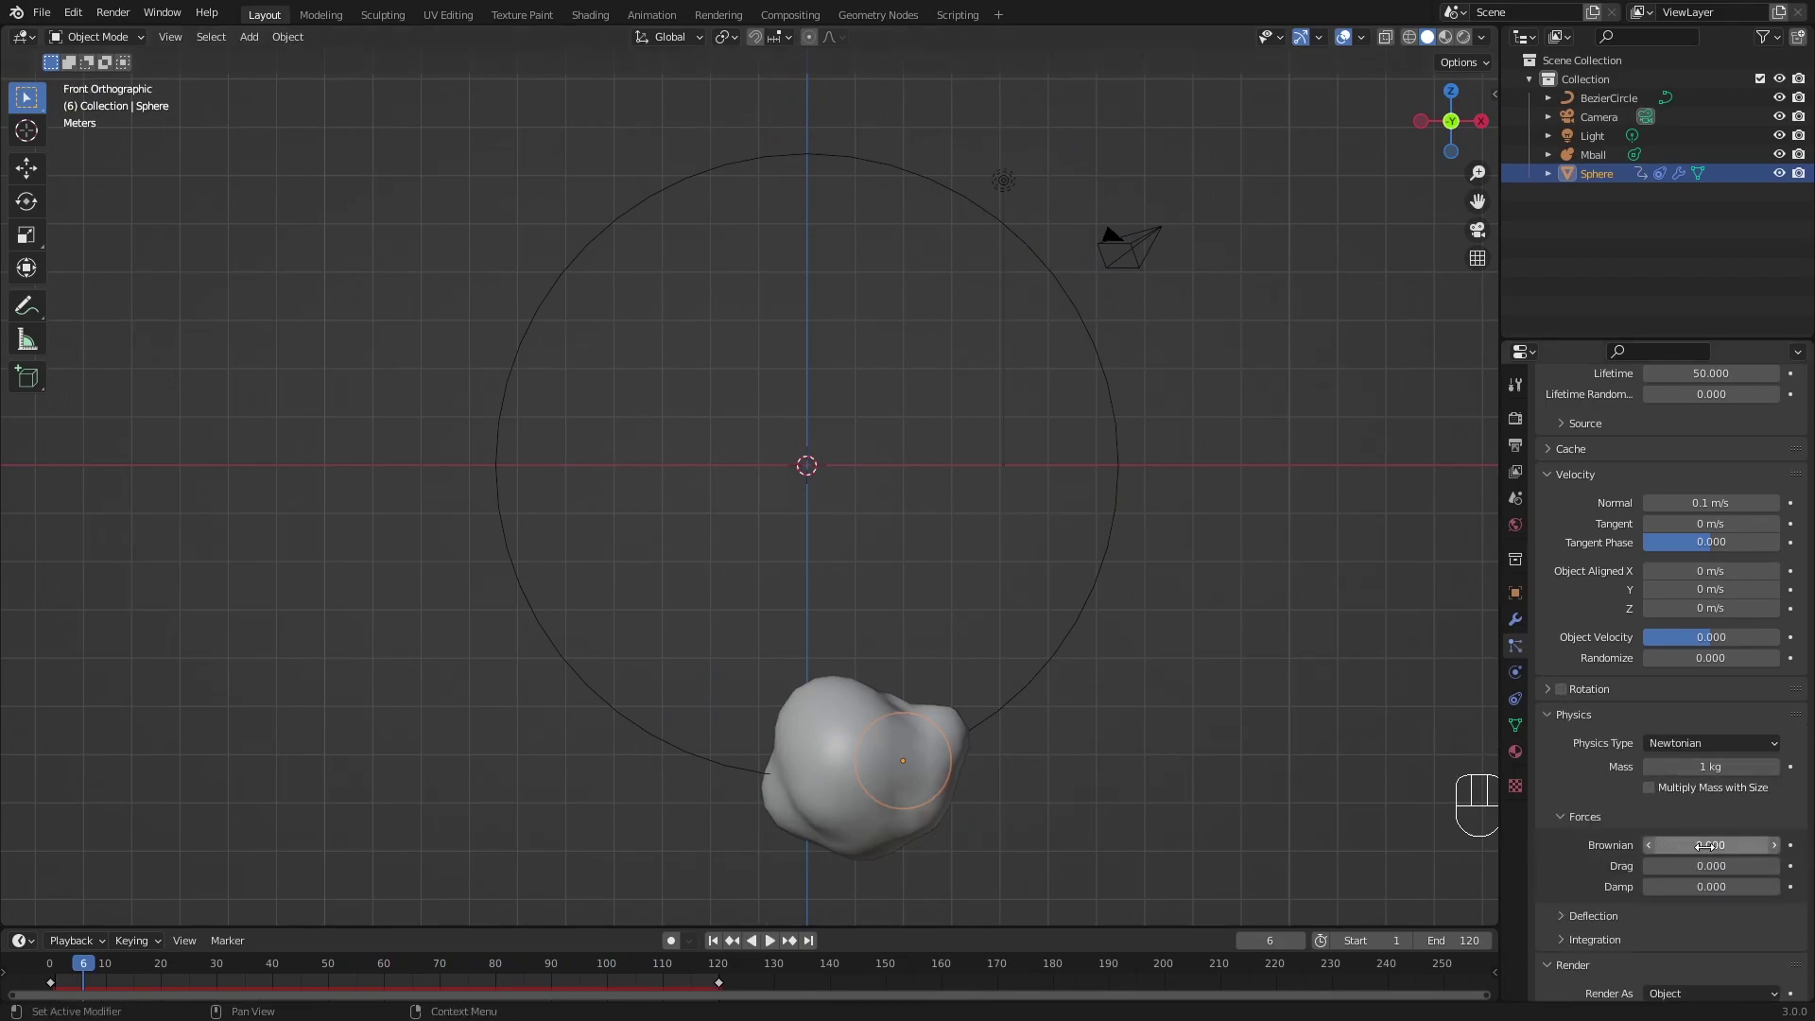
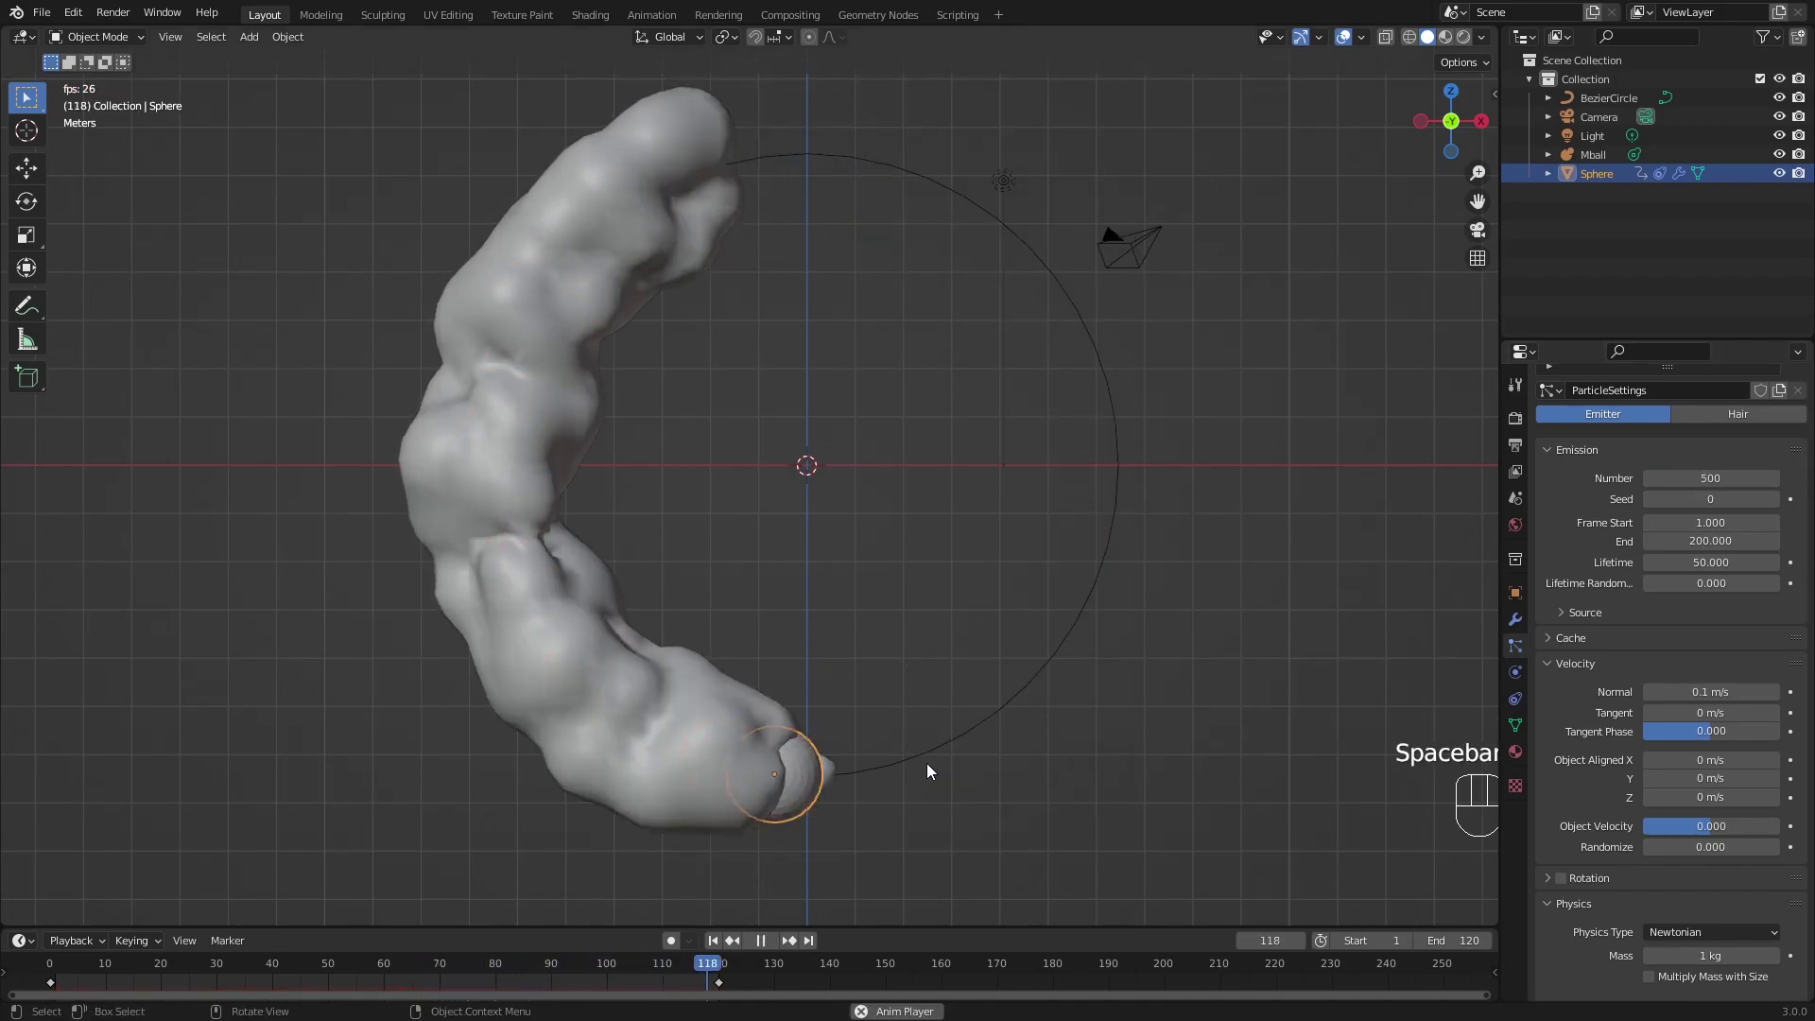
key("space")
left_click_drag(1127, 389, 928, 571)
middle_click(1156, 599)
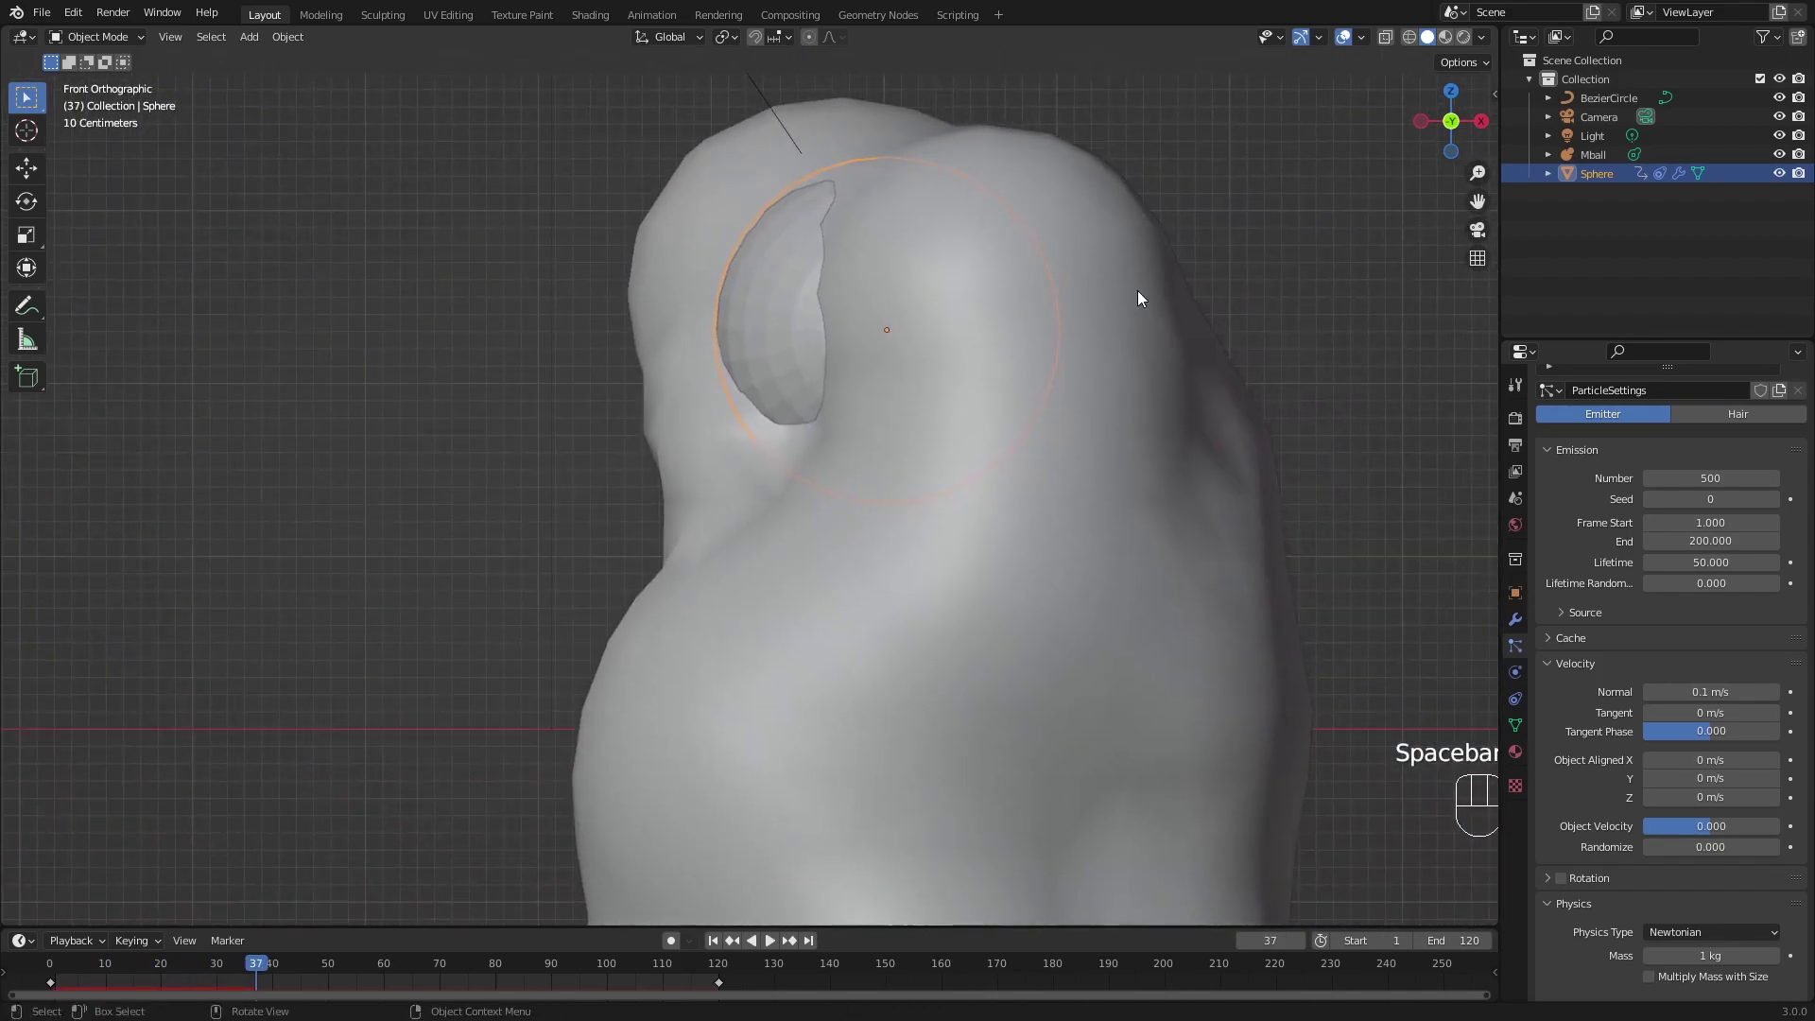
left_click_drag(817, 683, 992, 503)
left_click_drag(997, 510, 1038, 590)
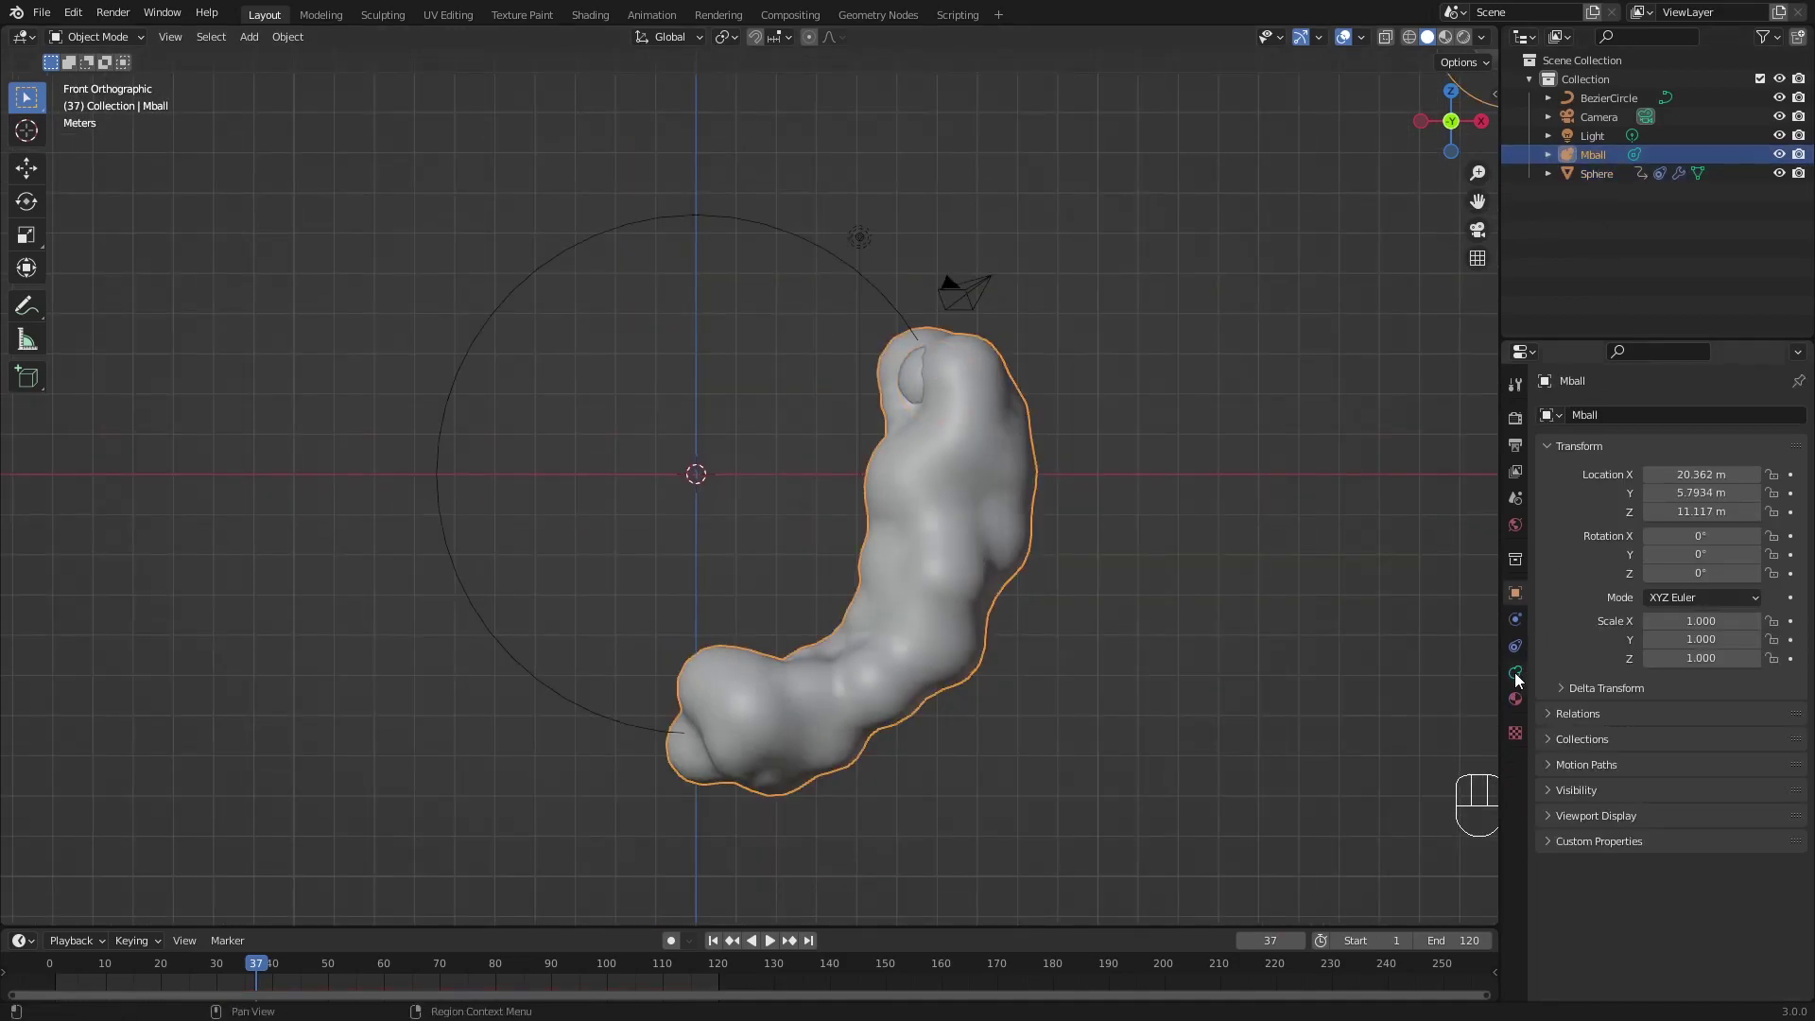
Set the metaball render resolution to 0.05 m and play back the finer blob trail.
left_click(1523, 679)
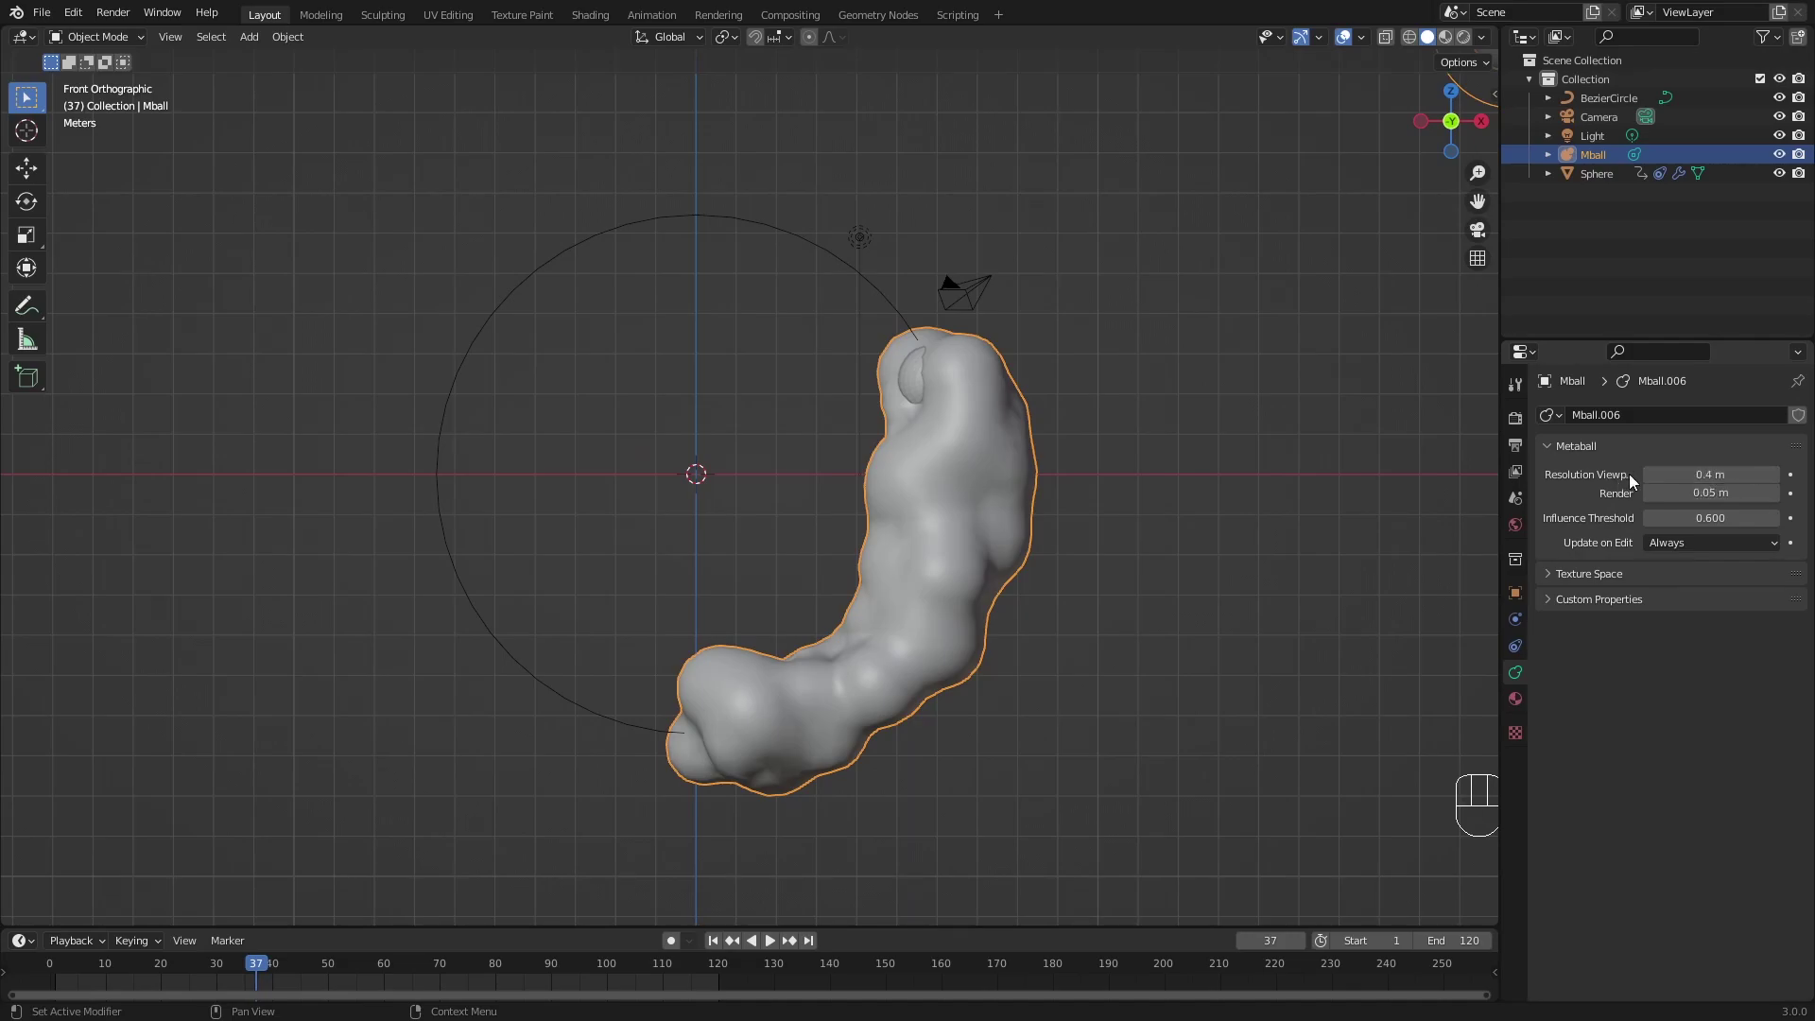
left_click(712, 976)
key("space")
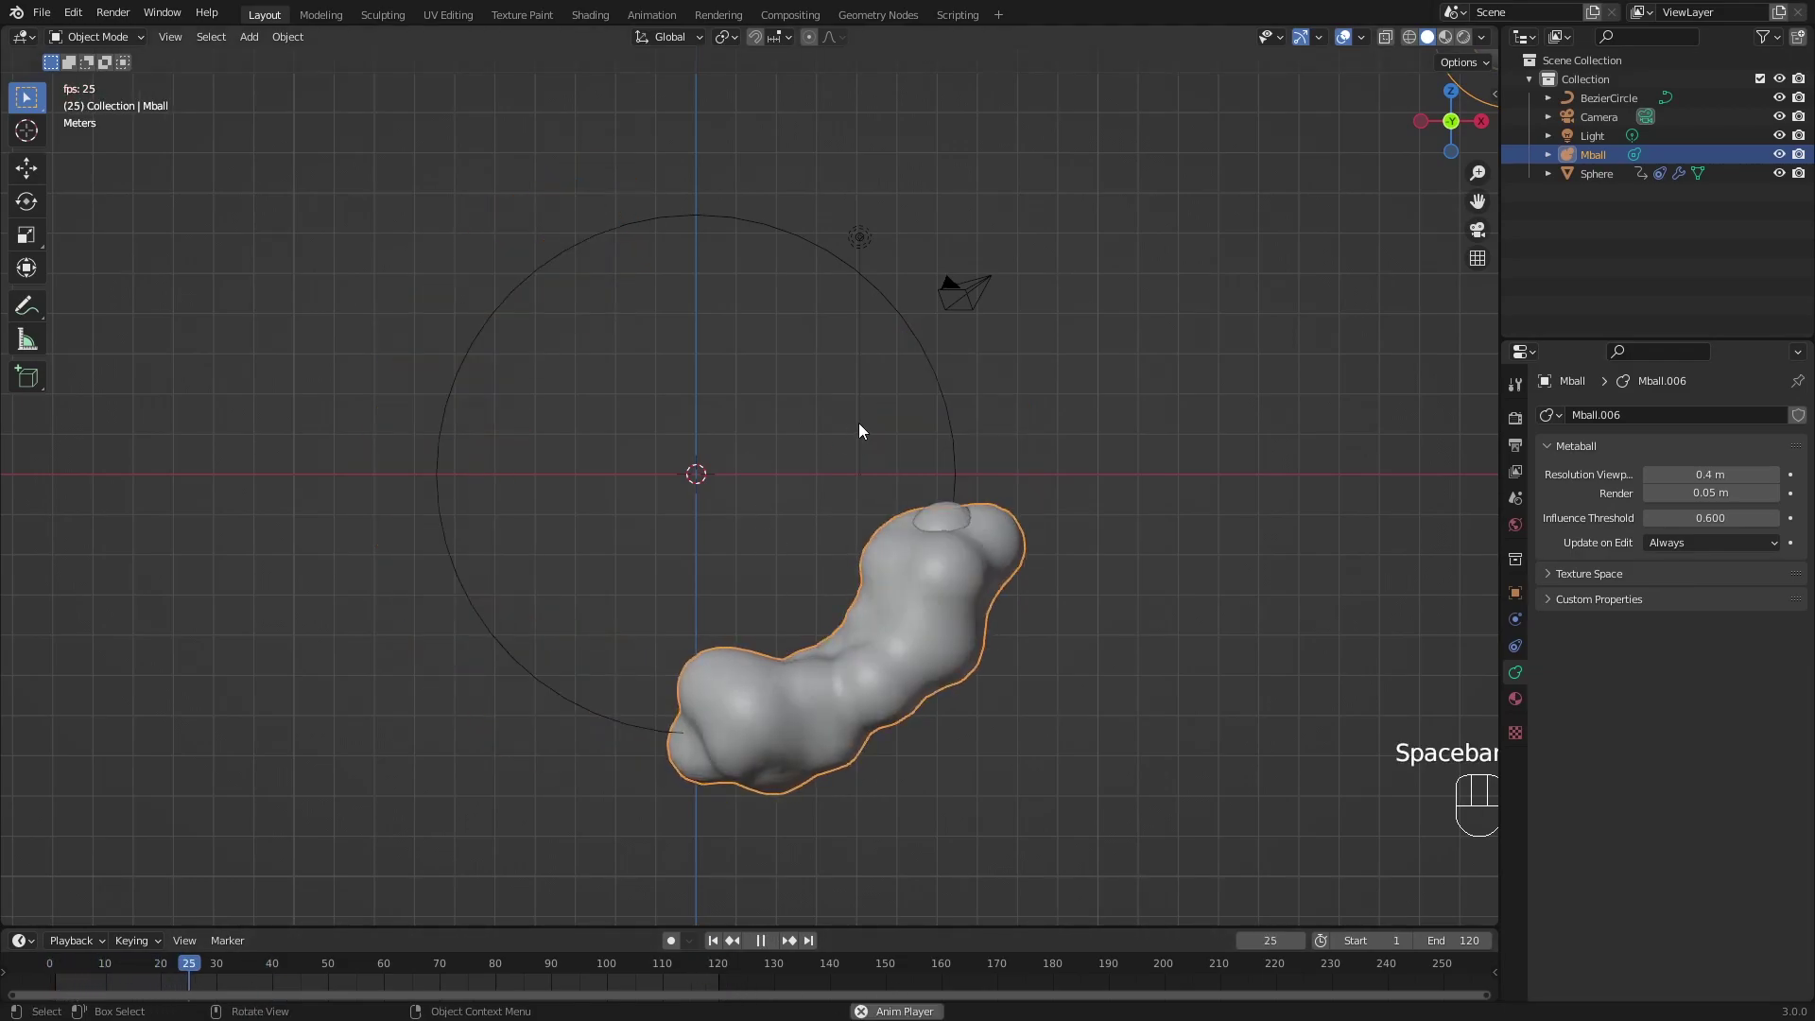
key("space")
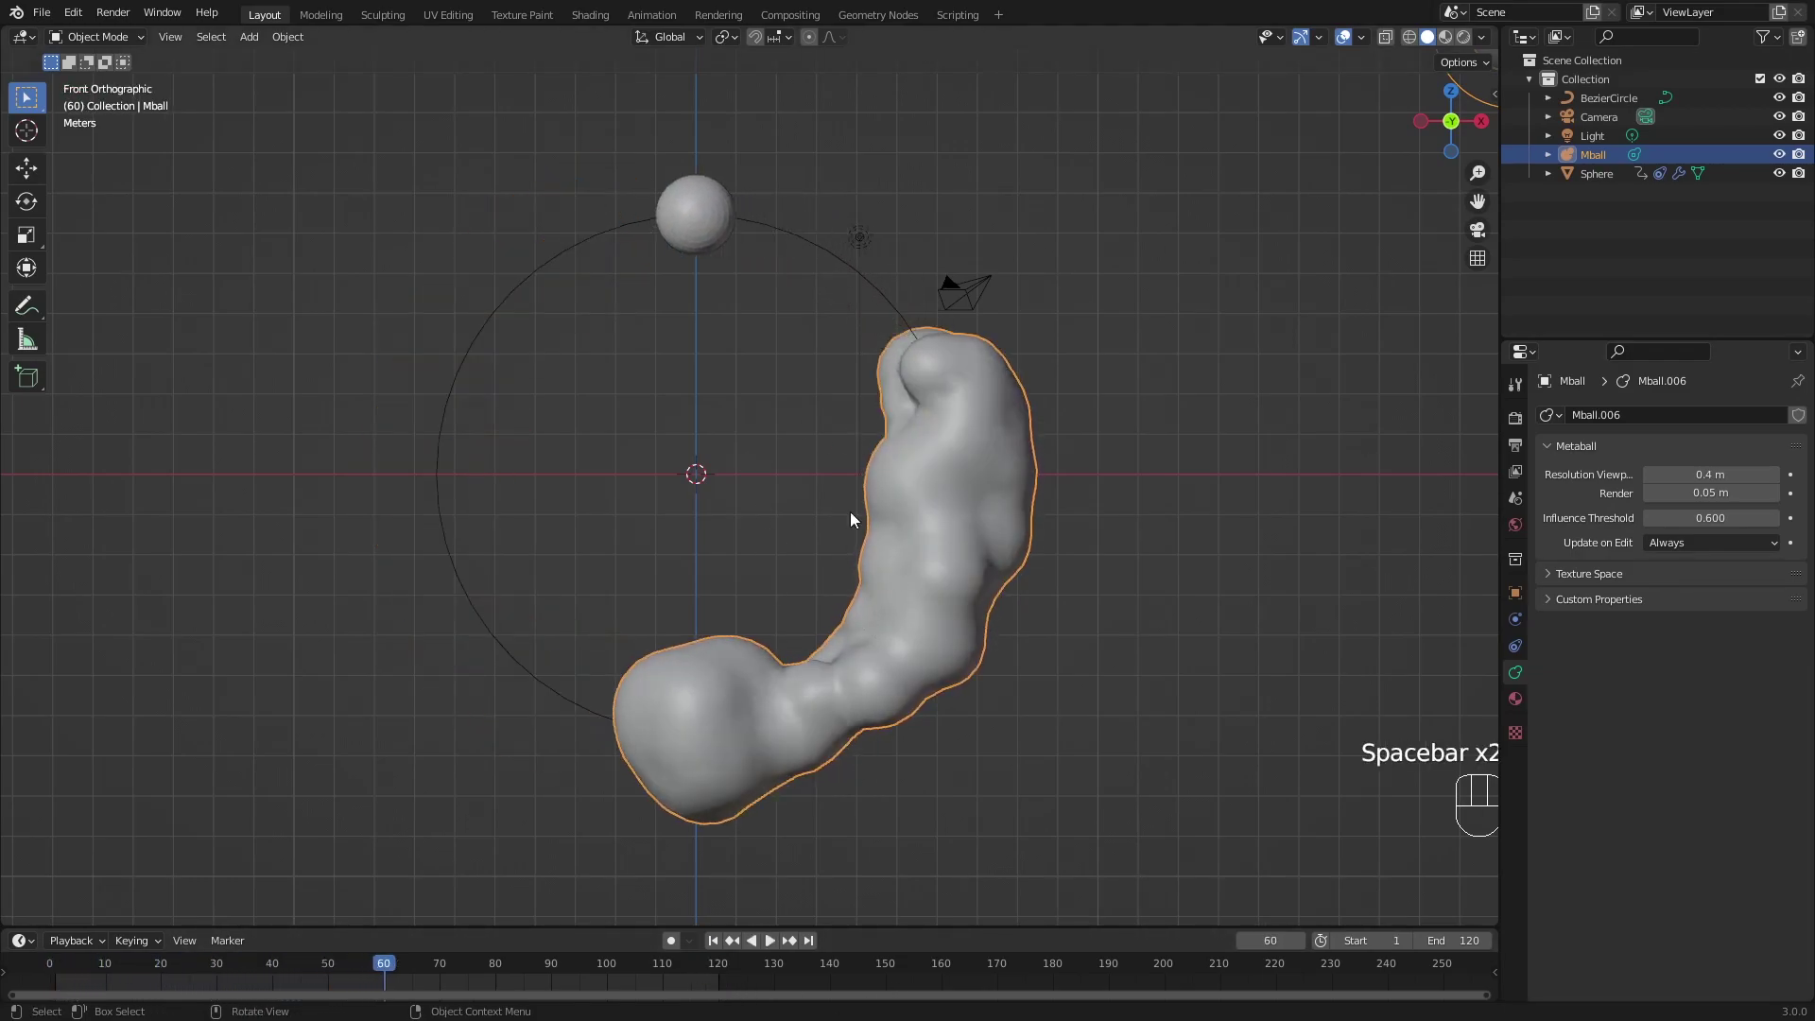
key("space")
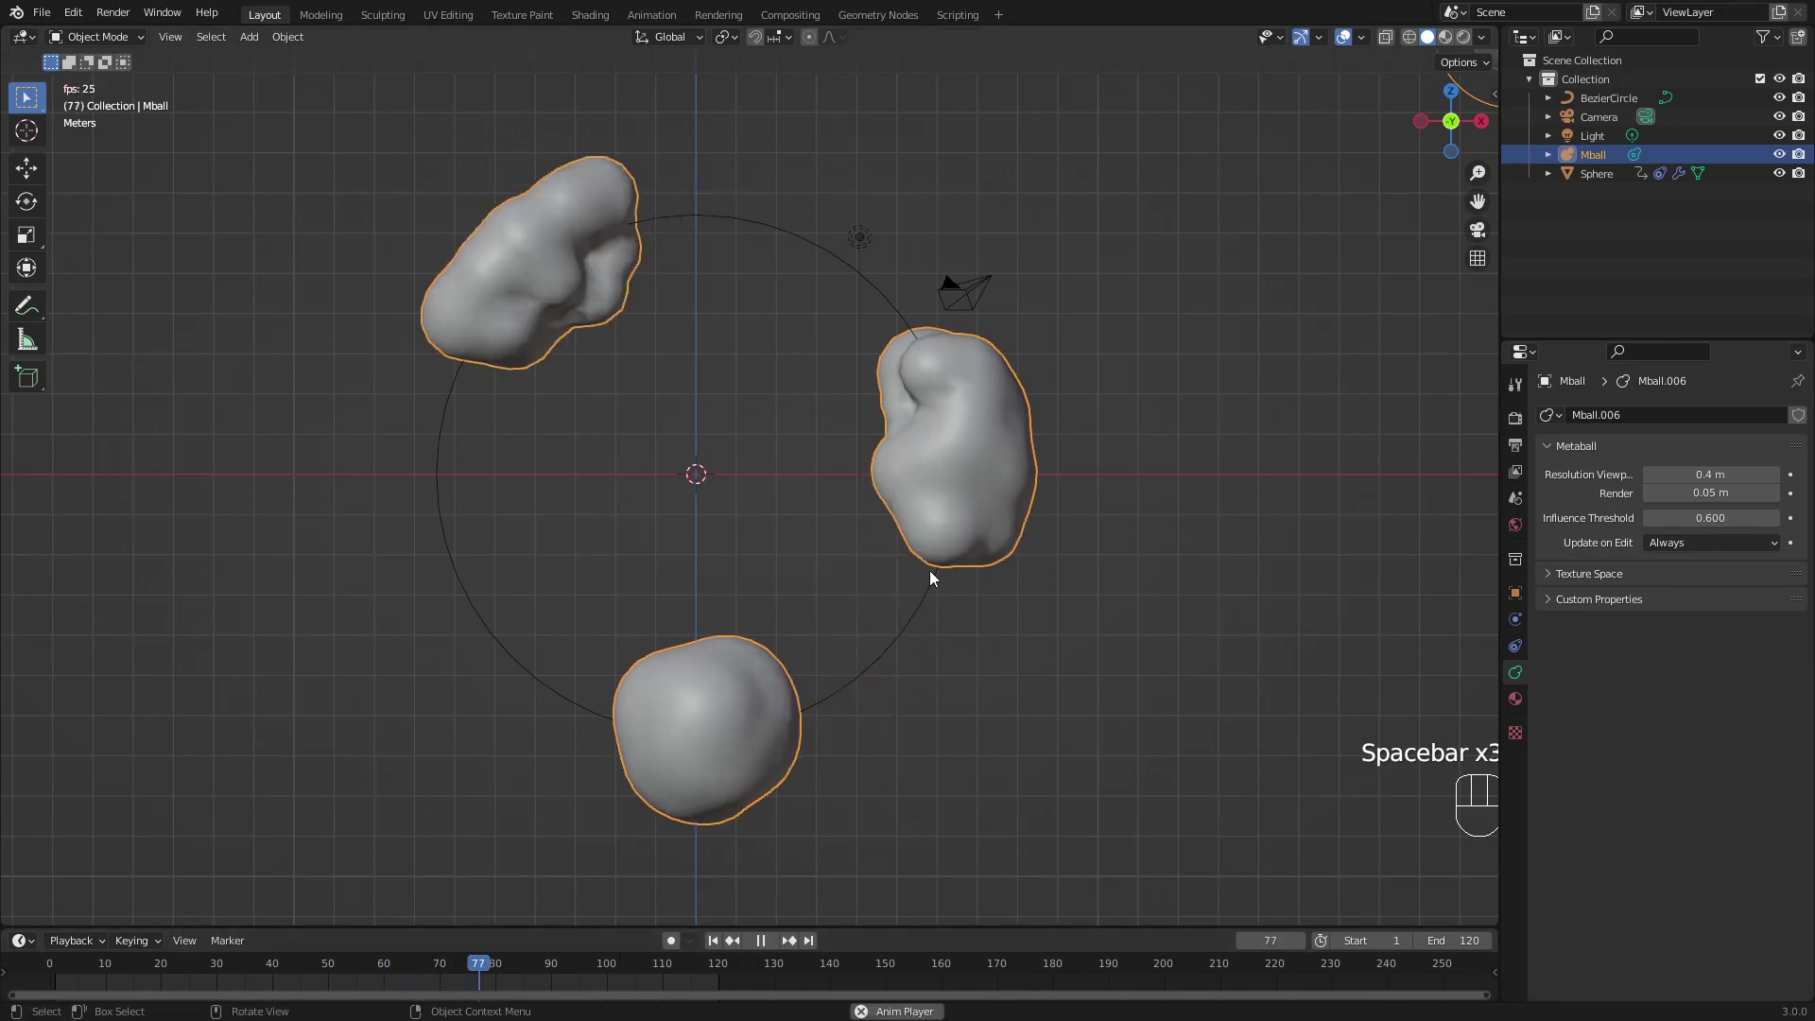
key("space")
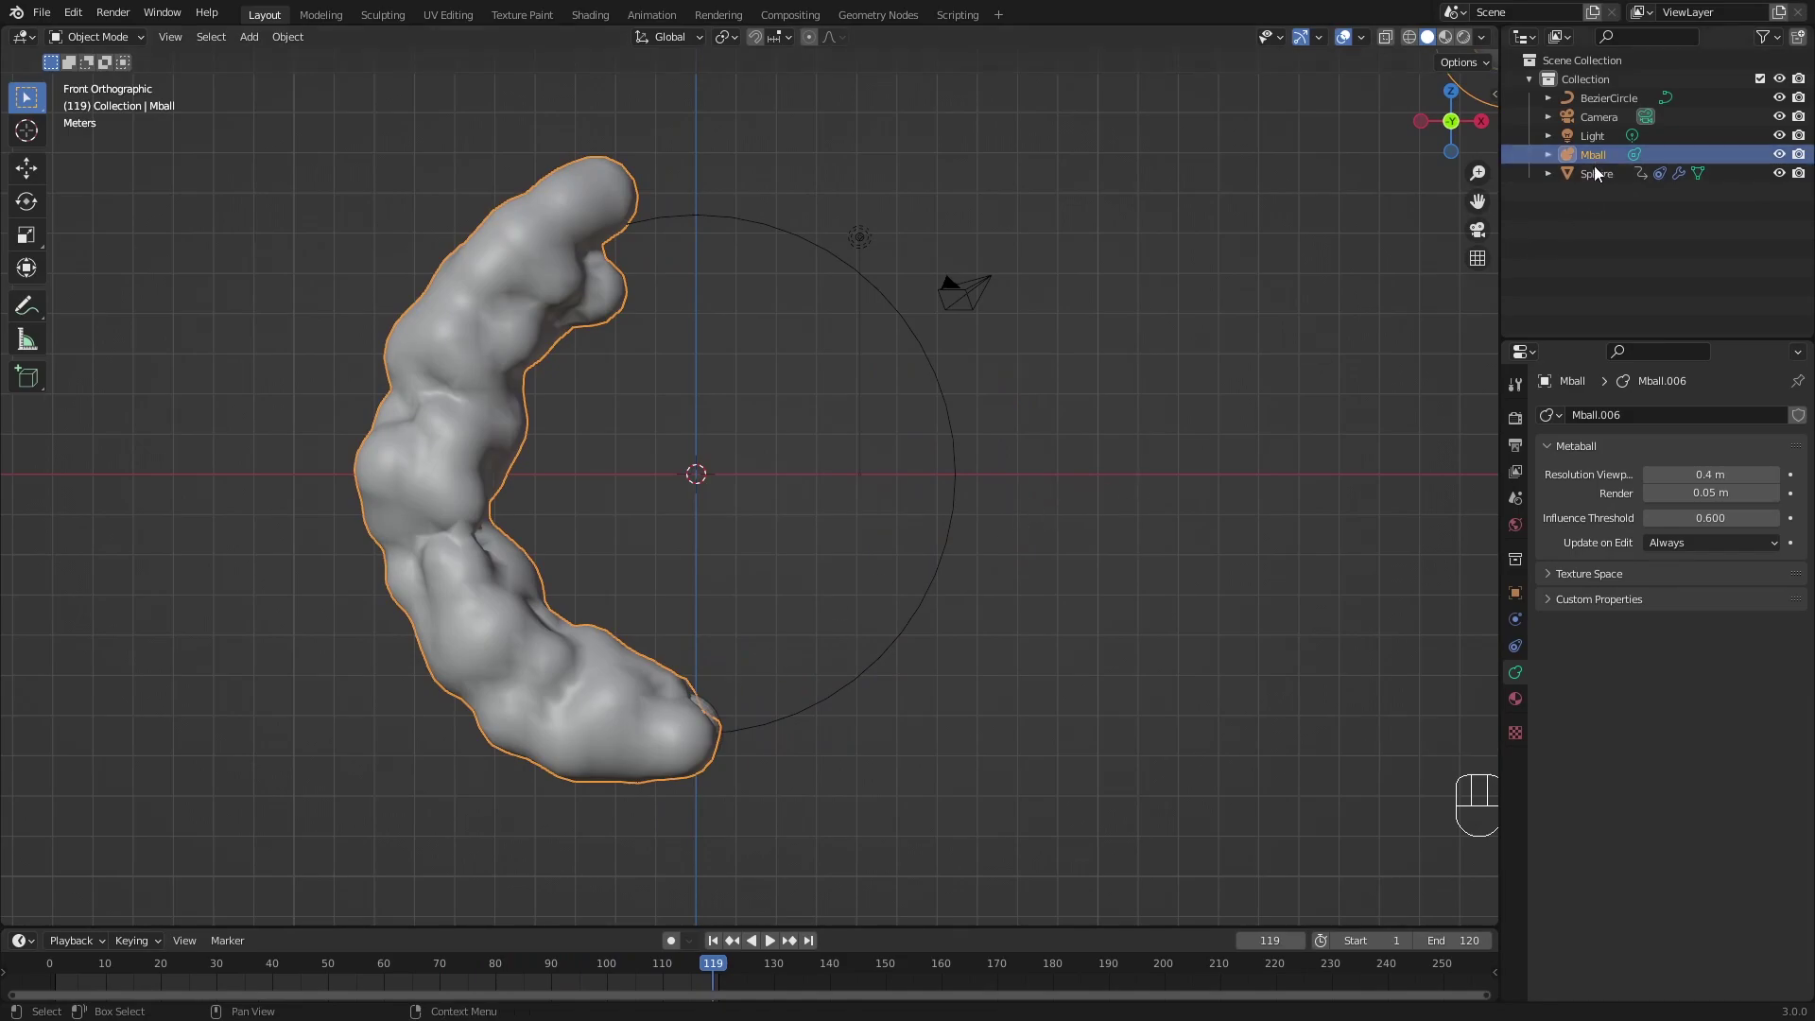
Bake the Sphere emitter's particle simulation into the cache.
left_click(1598, 181)
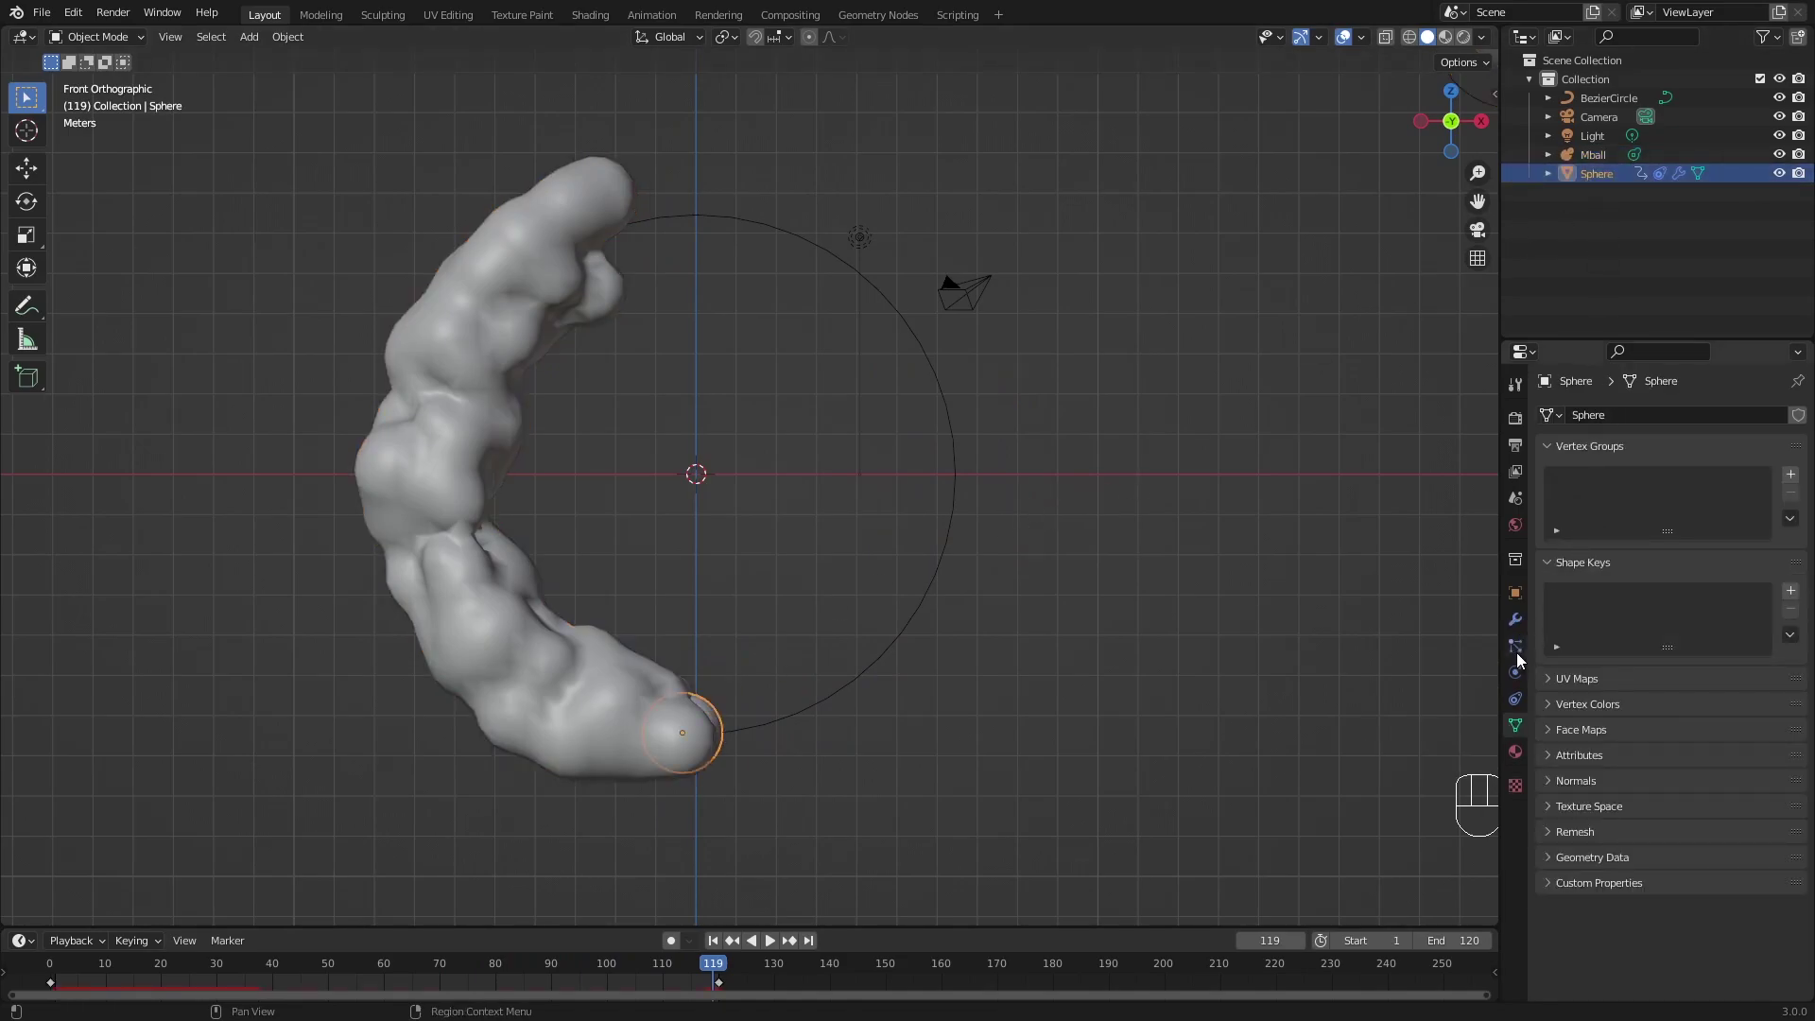
left_click(1521, 659)
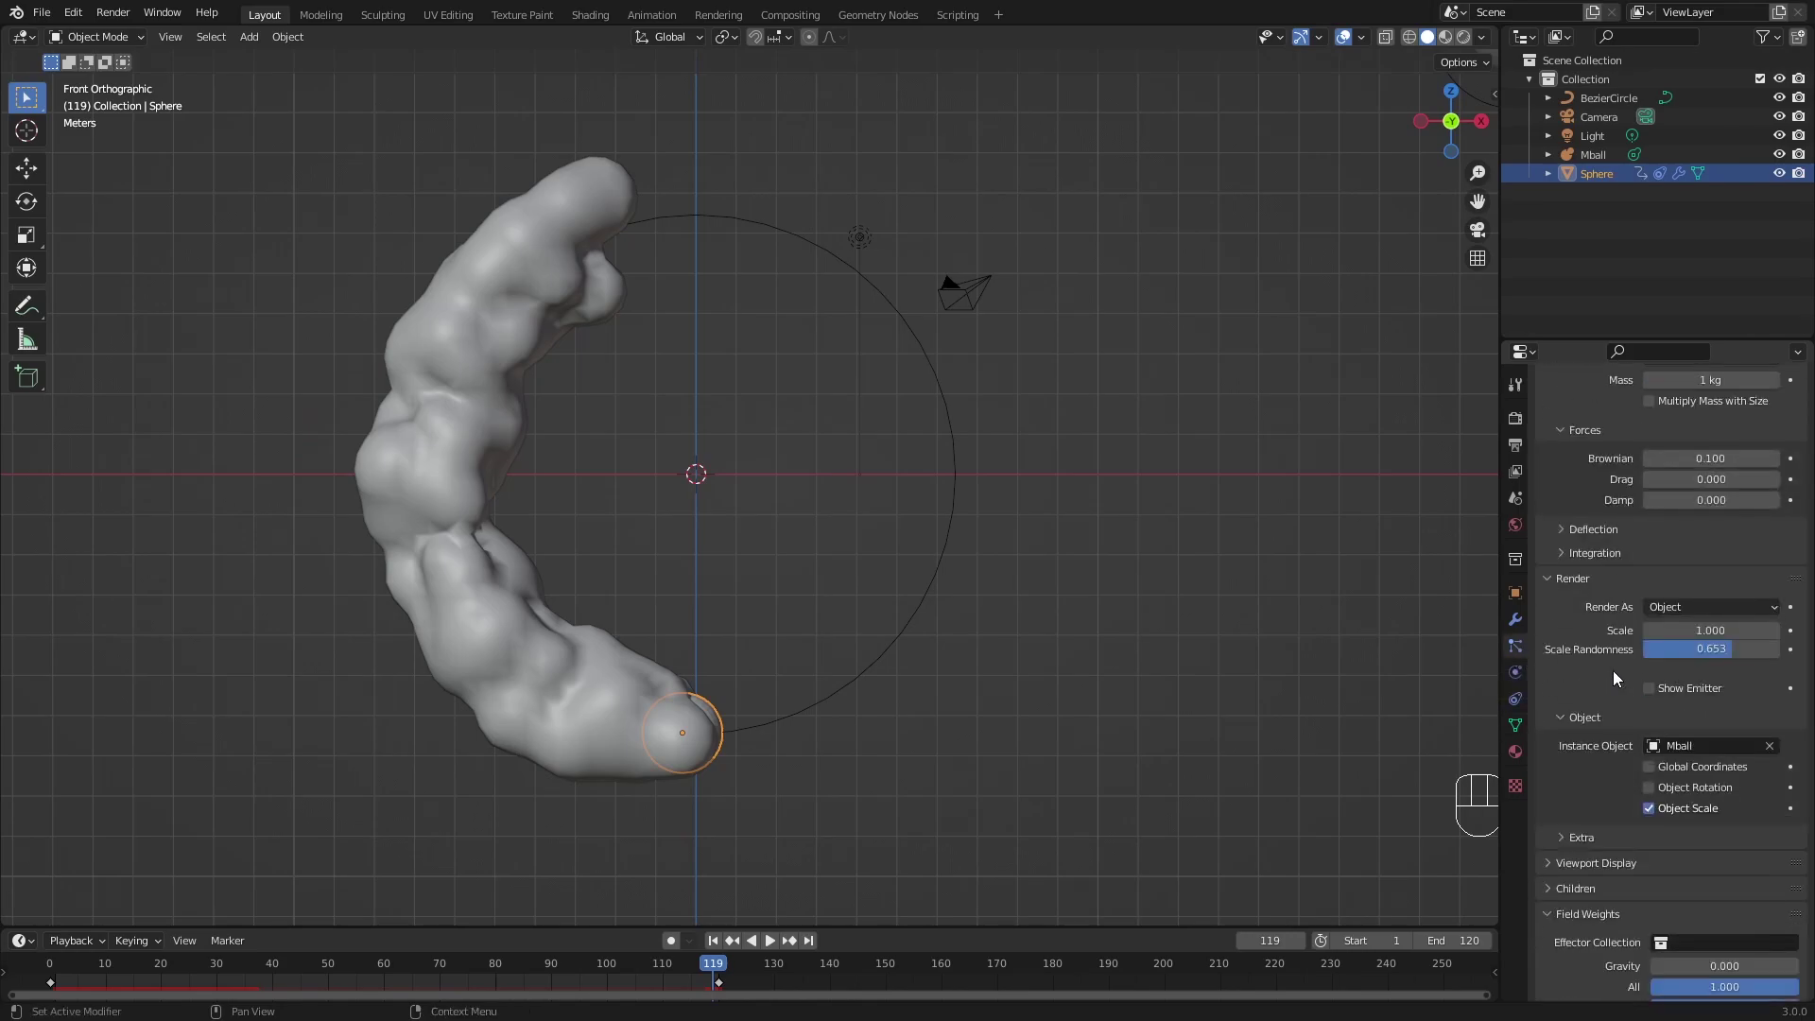
left_click(1571, 751)
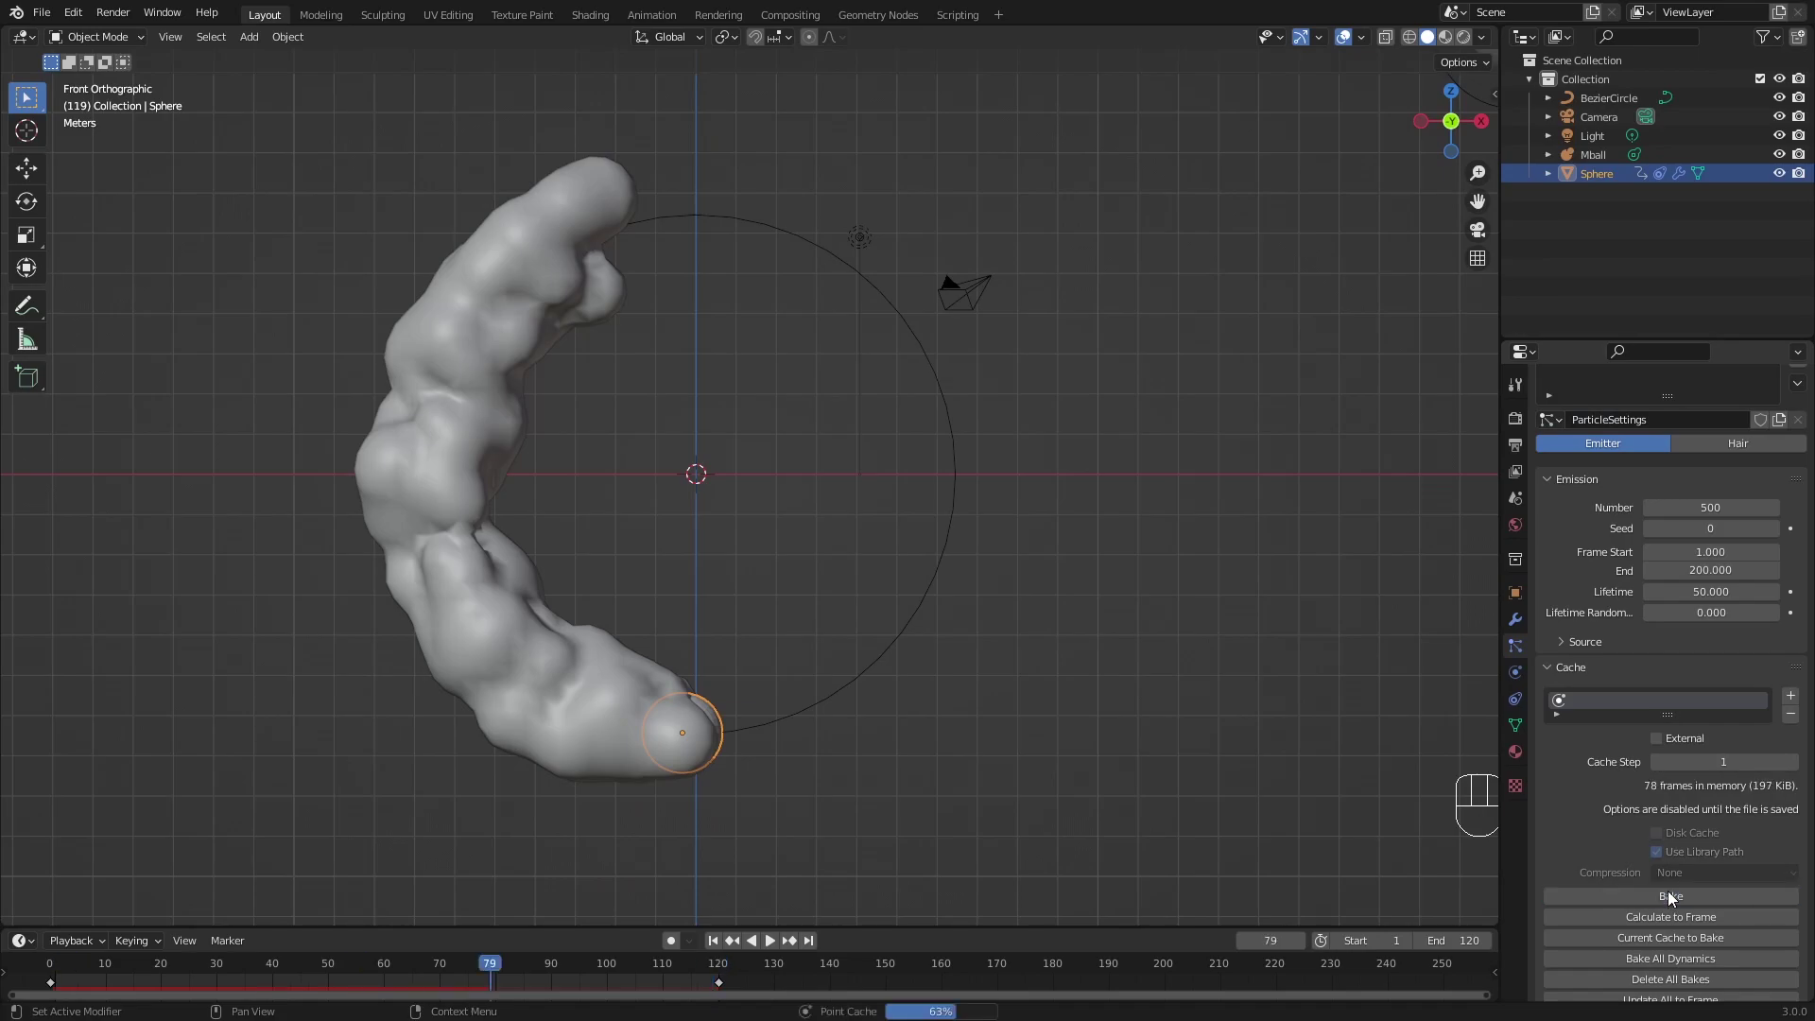
left_click(1673, 897)
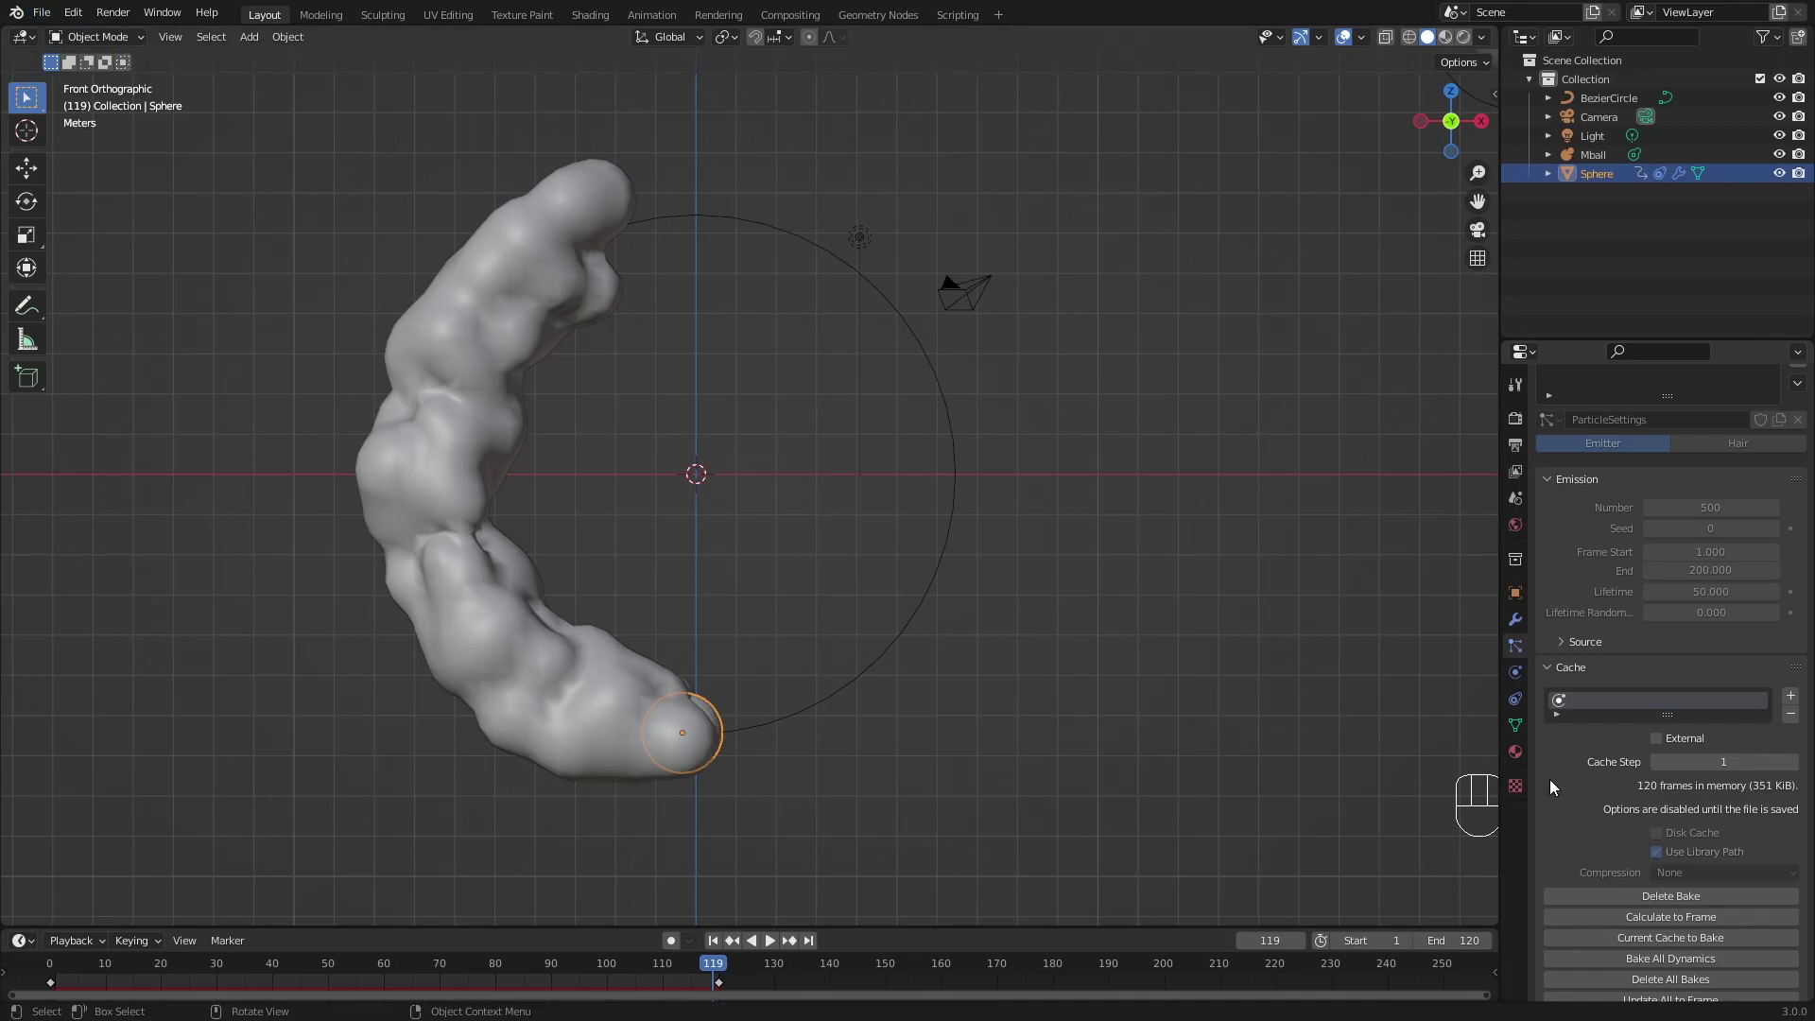
Replay the baked trail and scrub the timeline to frame 79.
key("space")
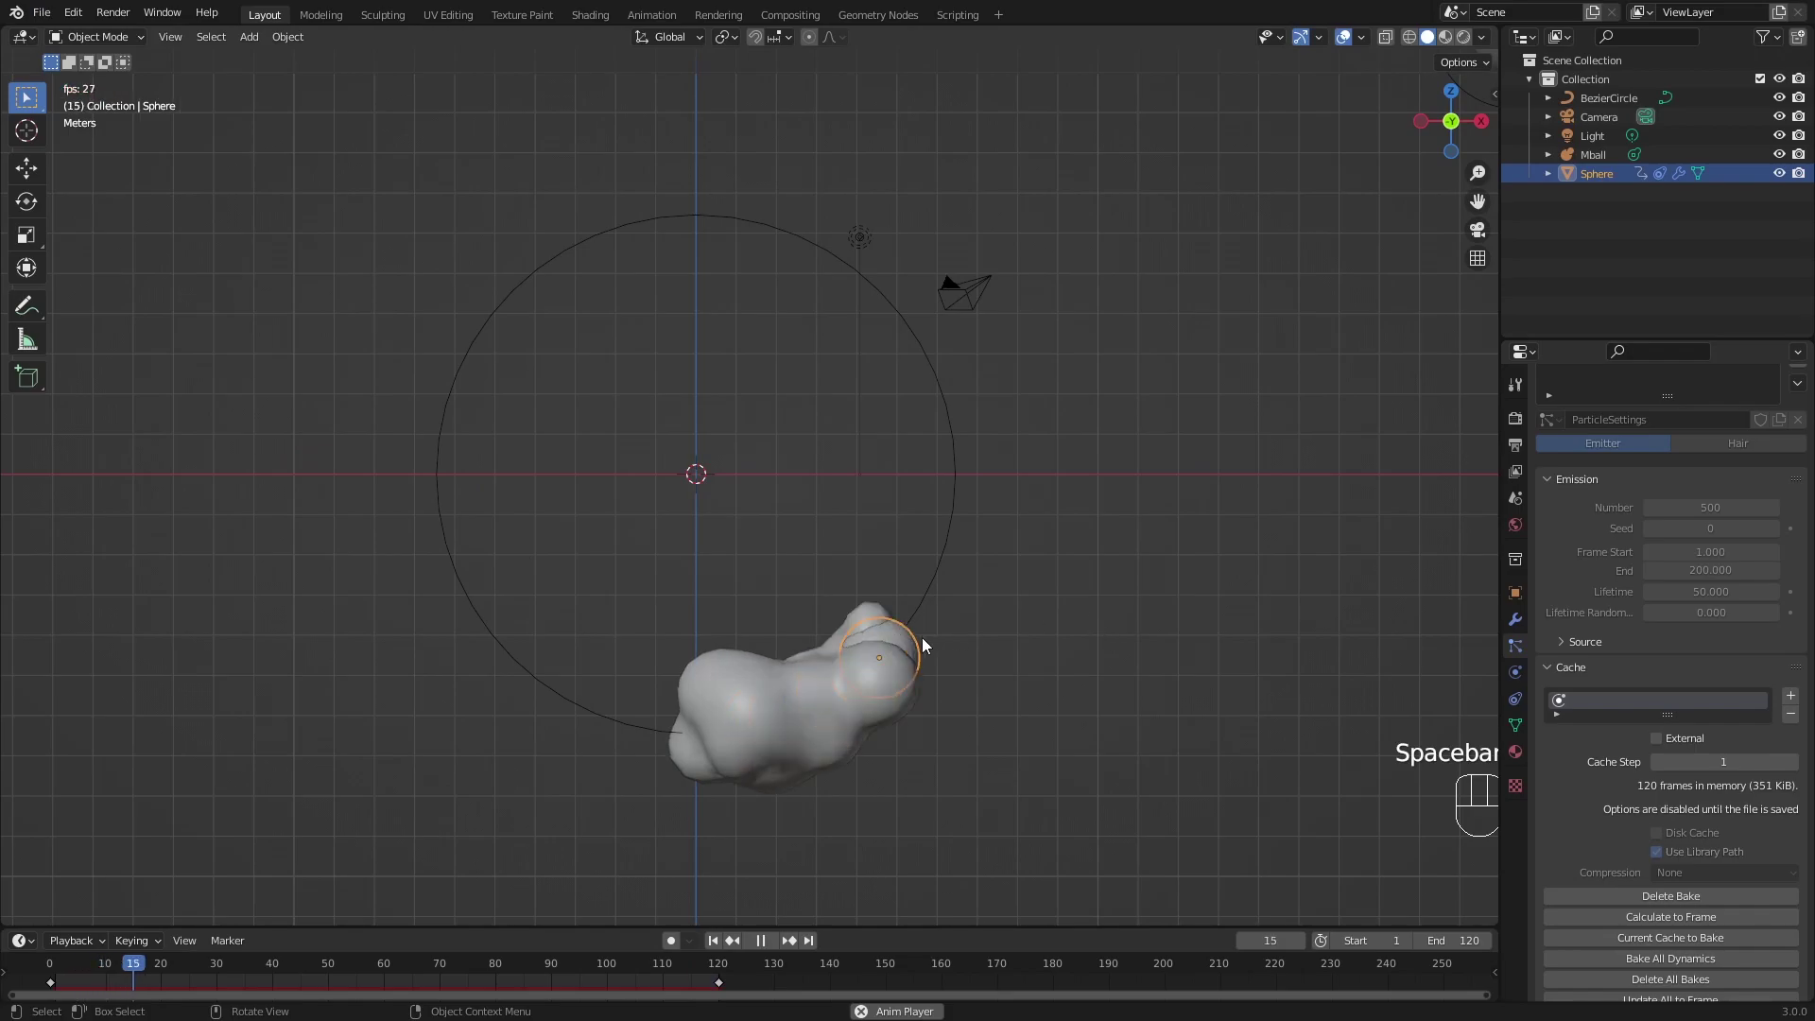
key("space")
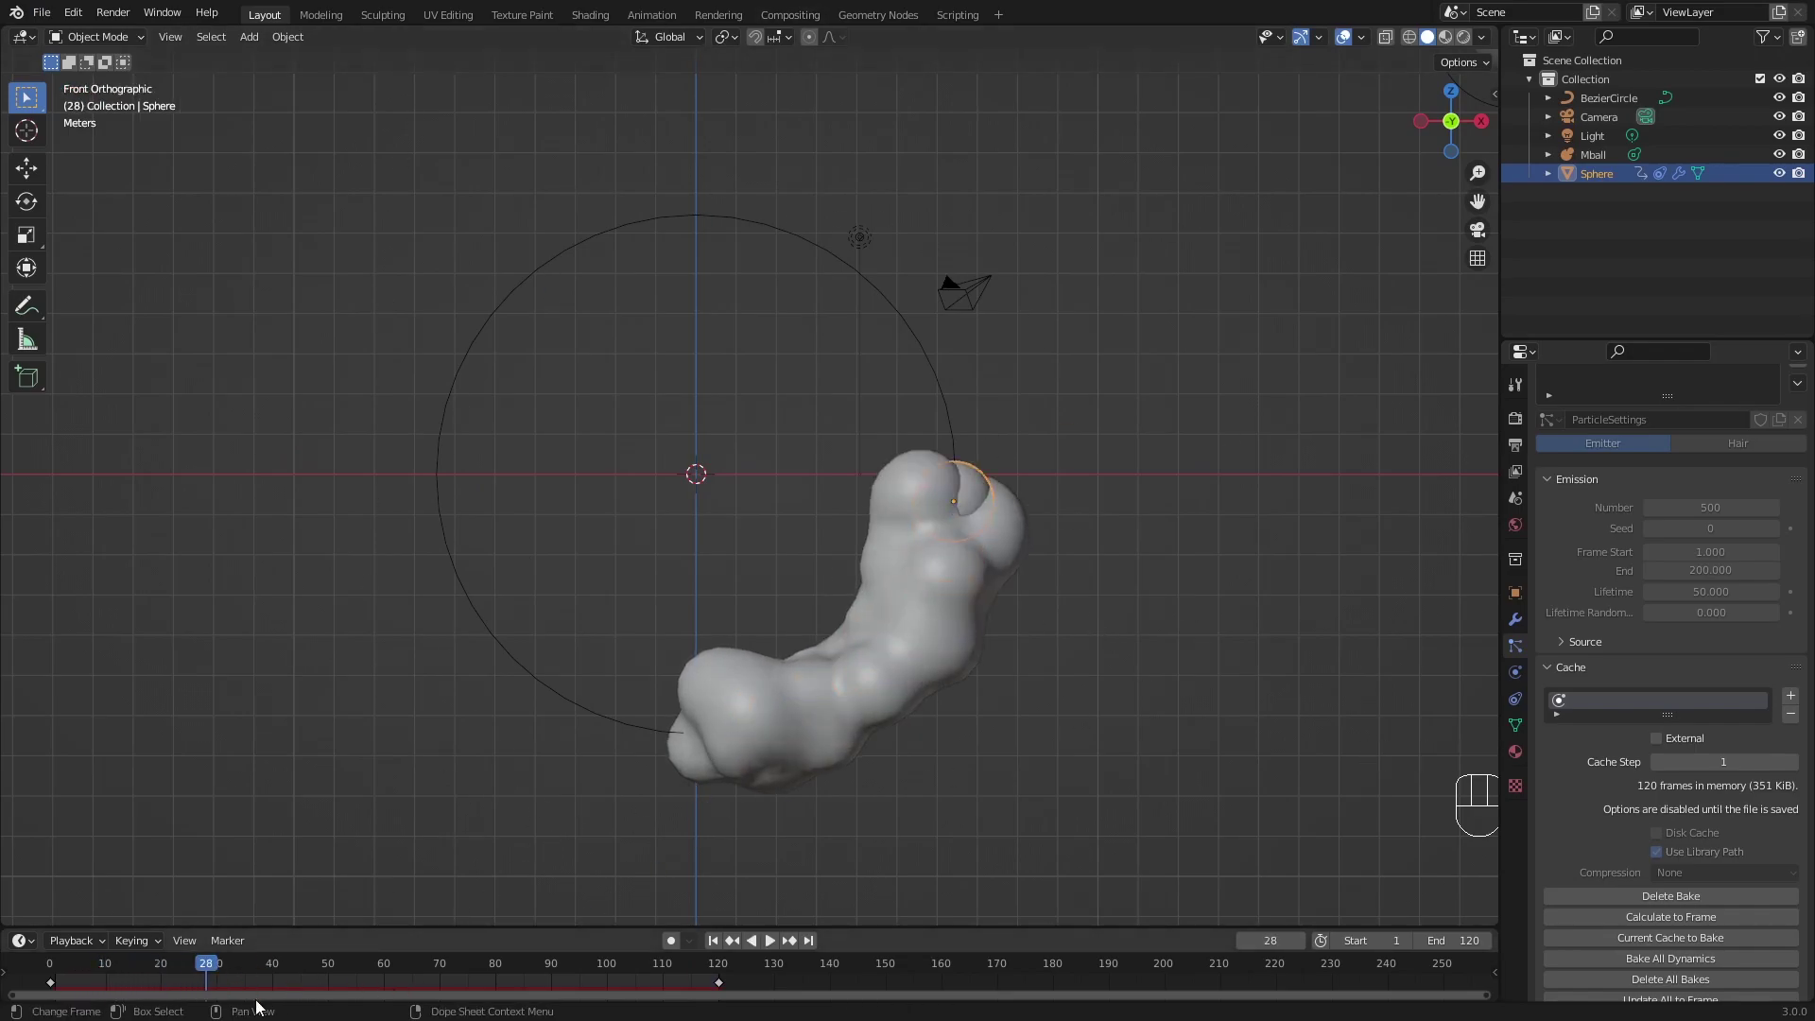
left_click_drag(219, 973, 503, 911)
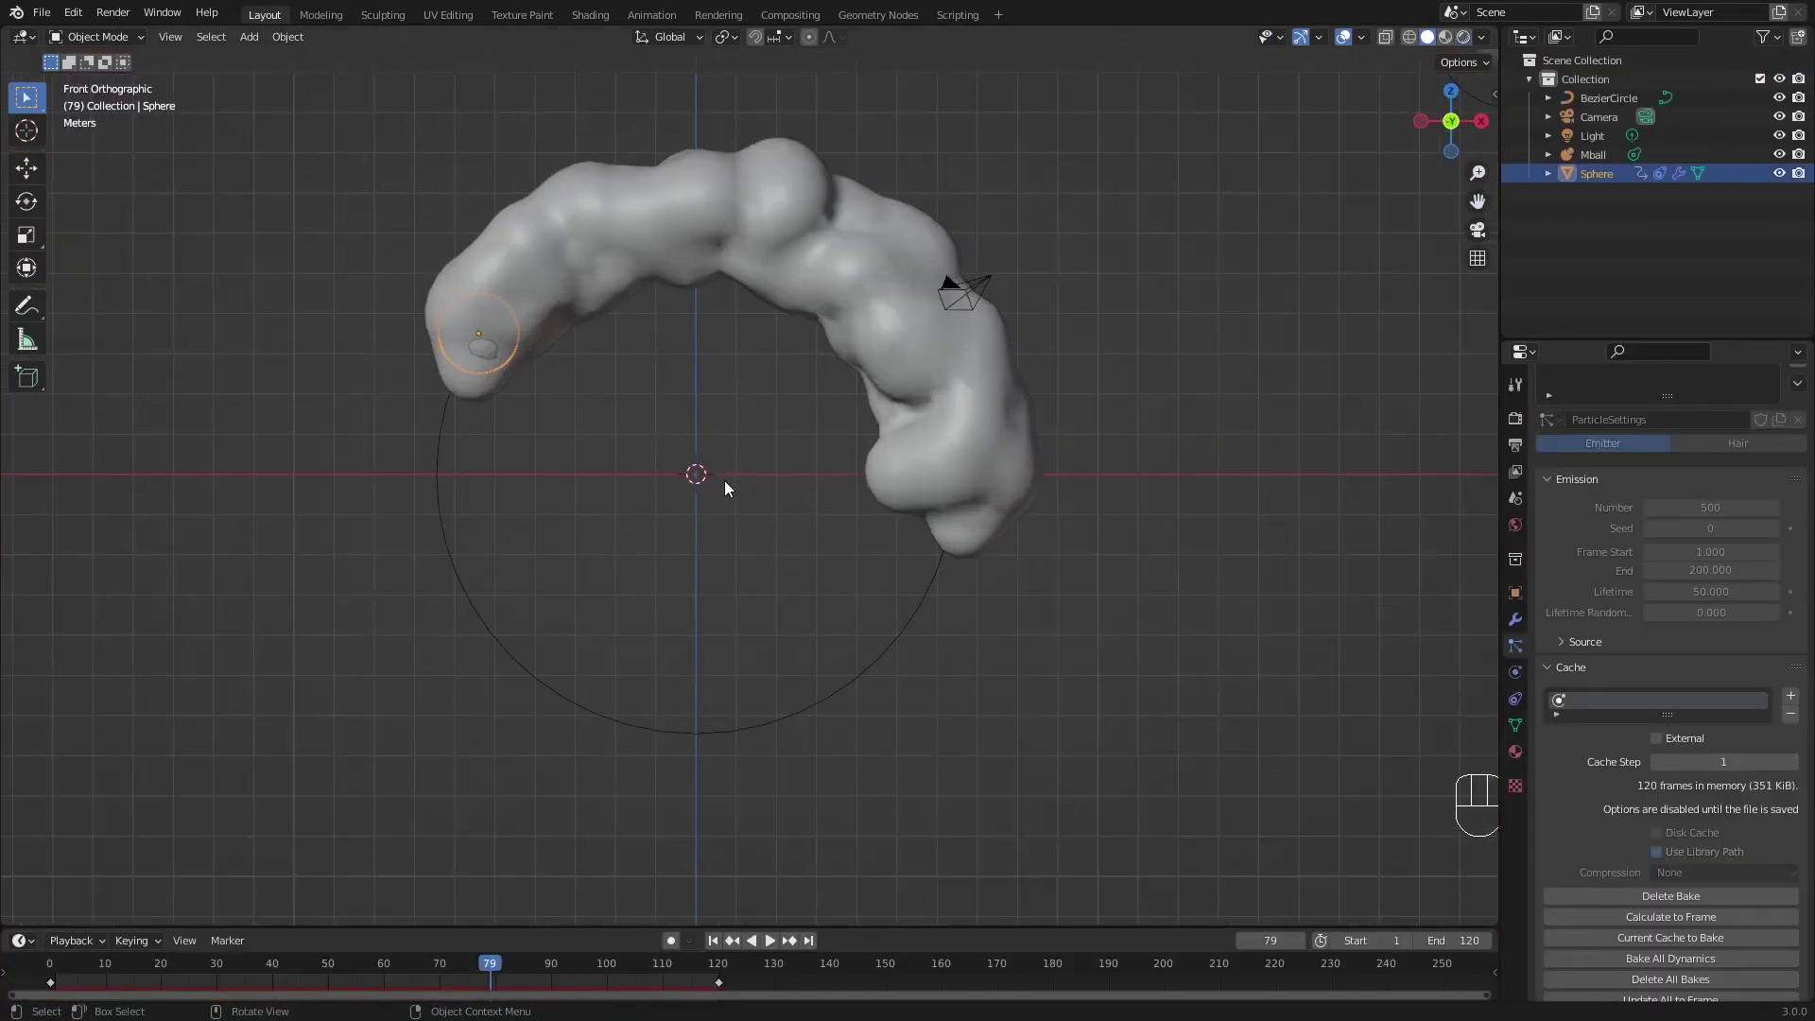
Add a torus, rotate it 90° upright and enlarge it toward the circle path.
key("shift+a")
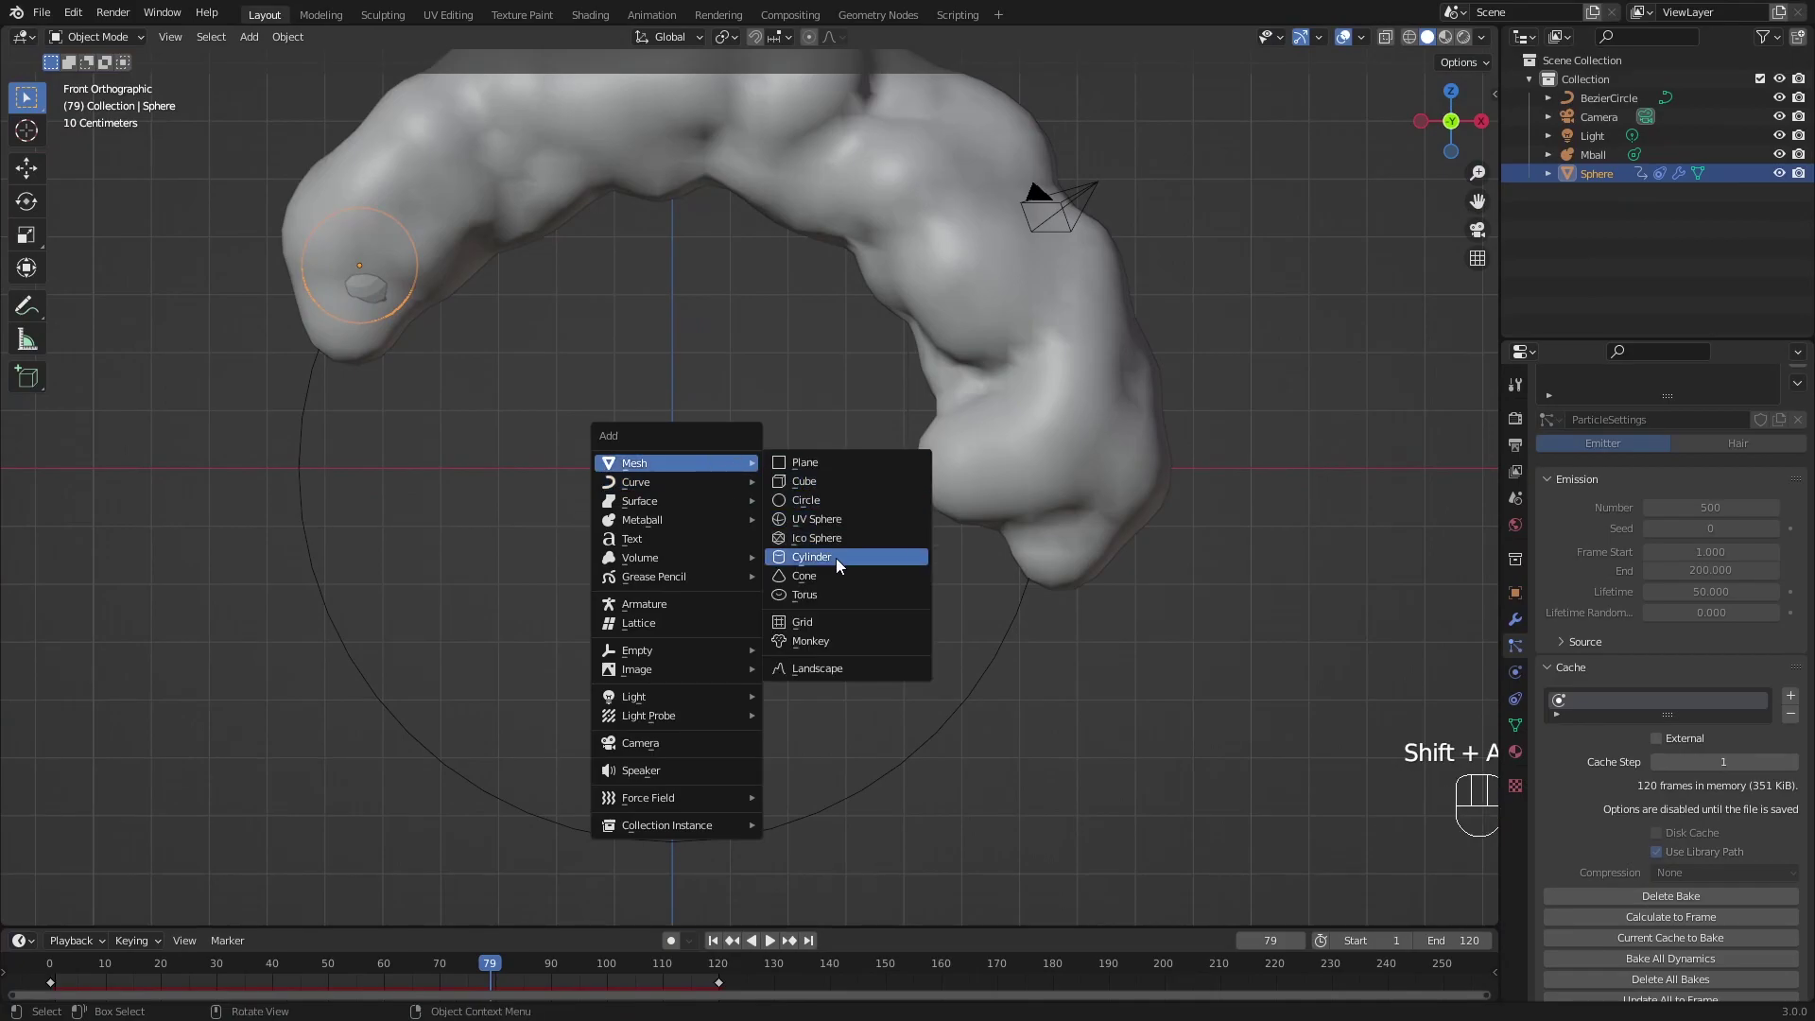
key("r")
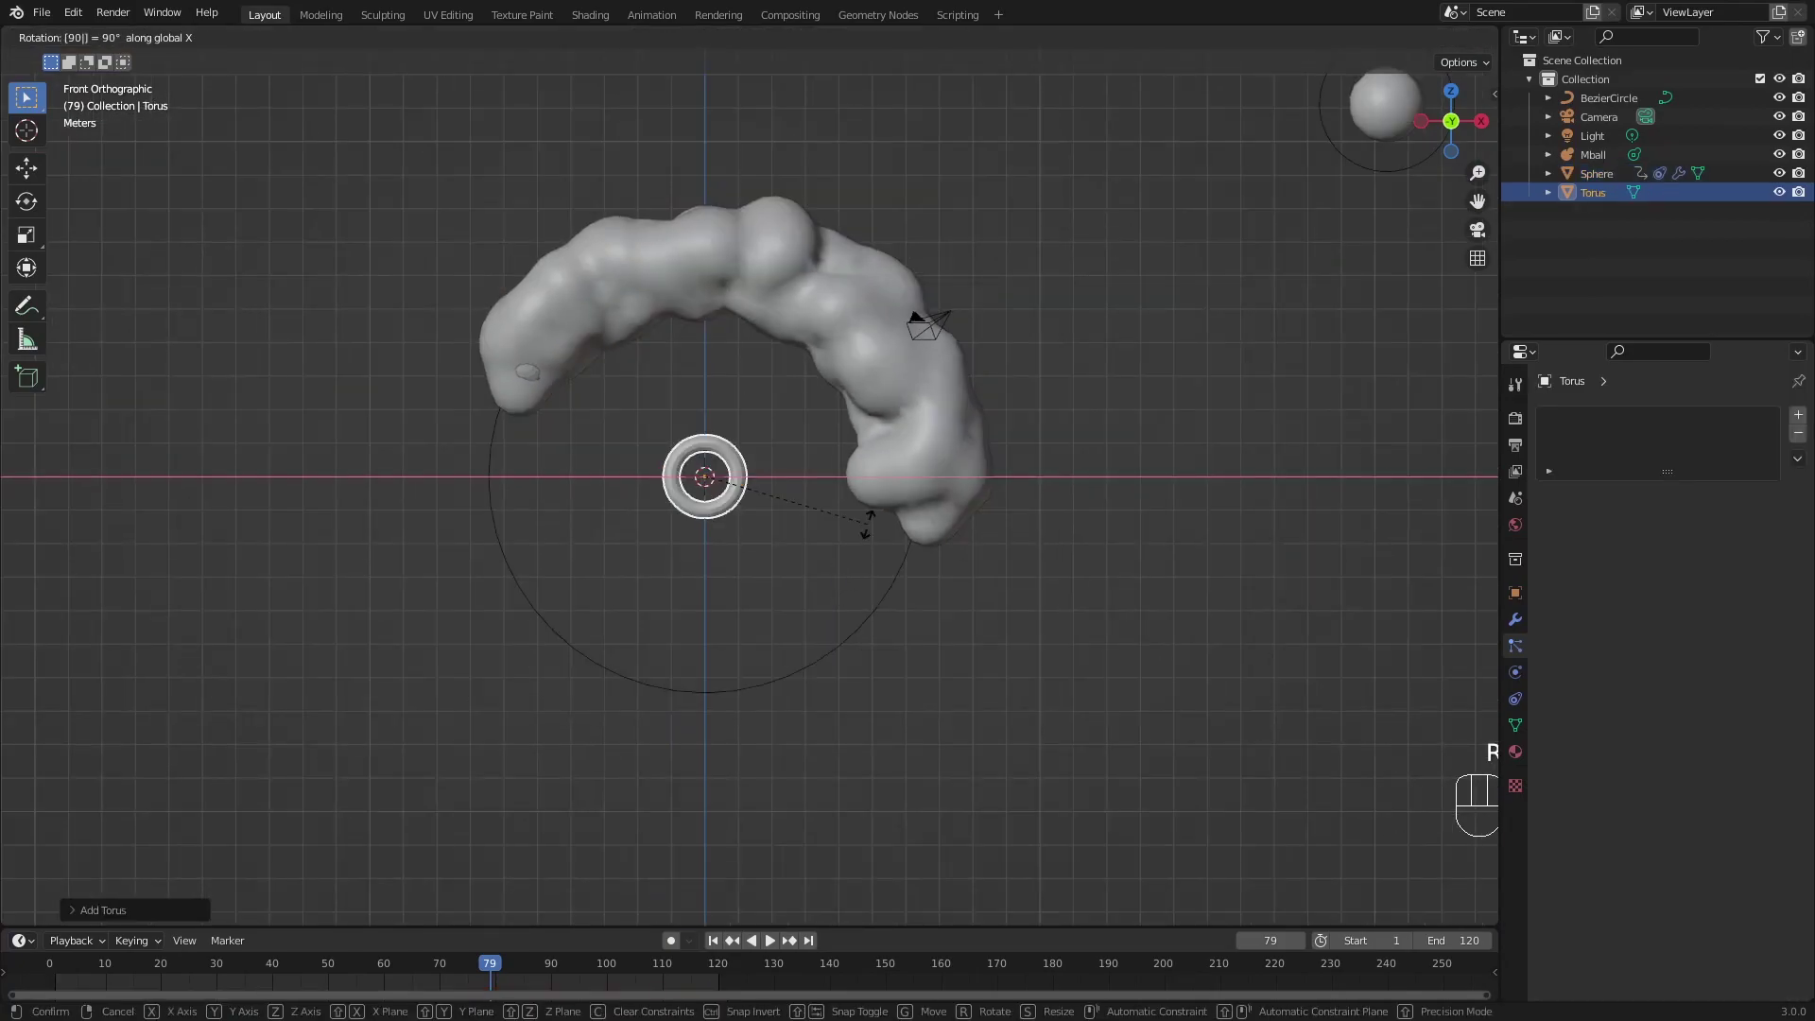
key("s")
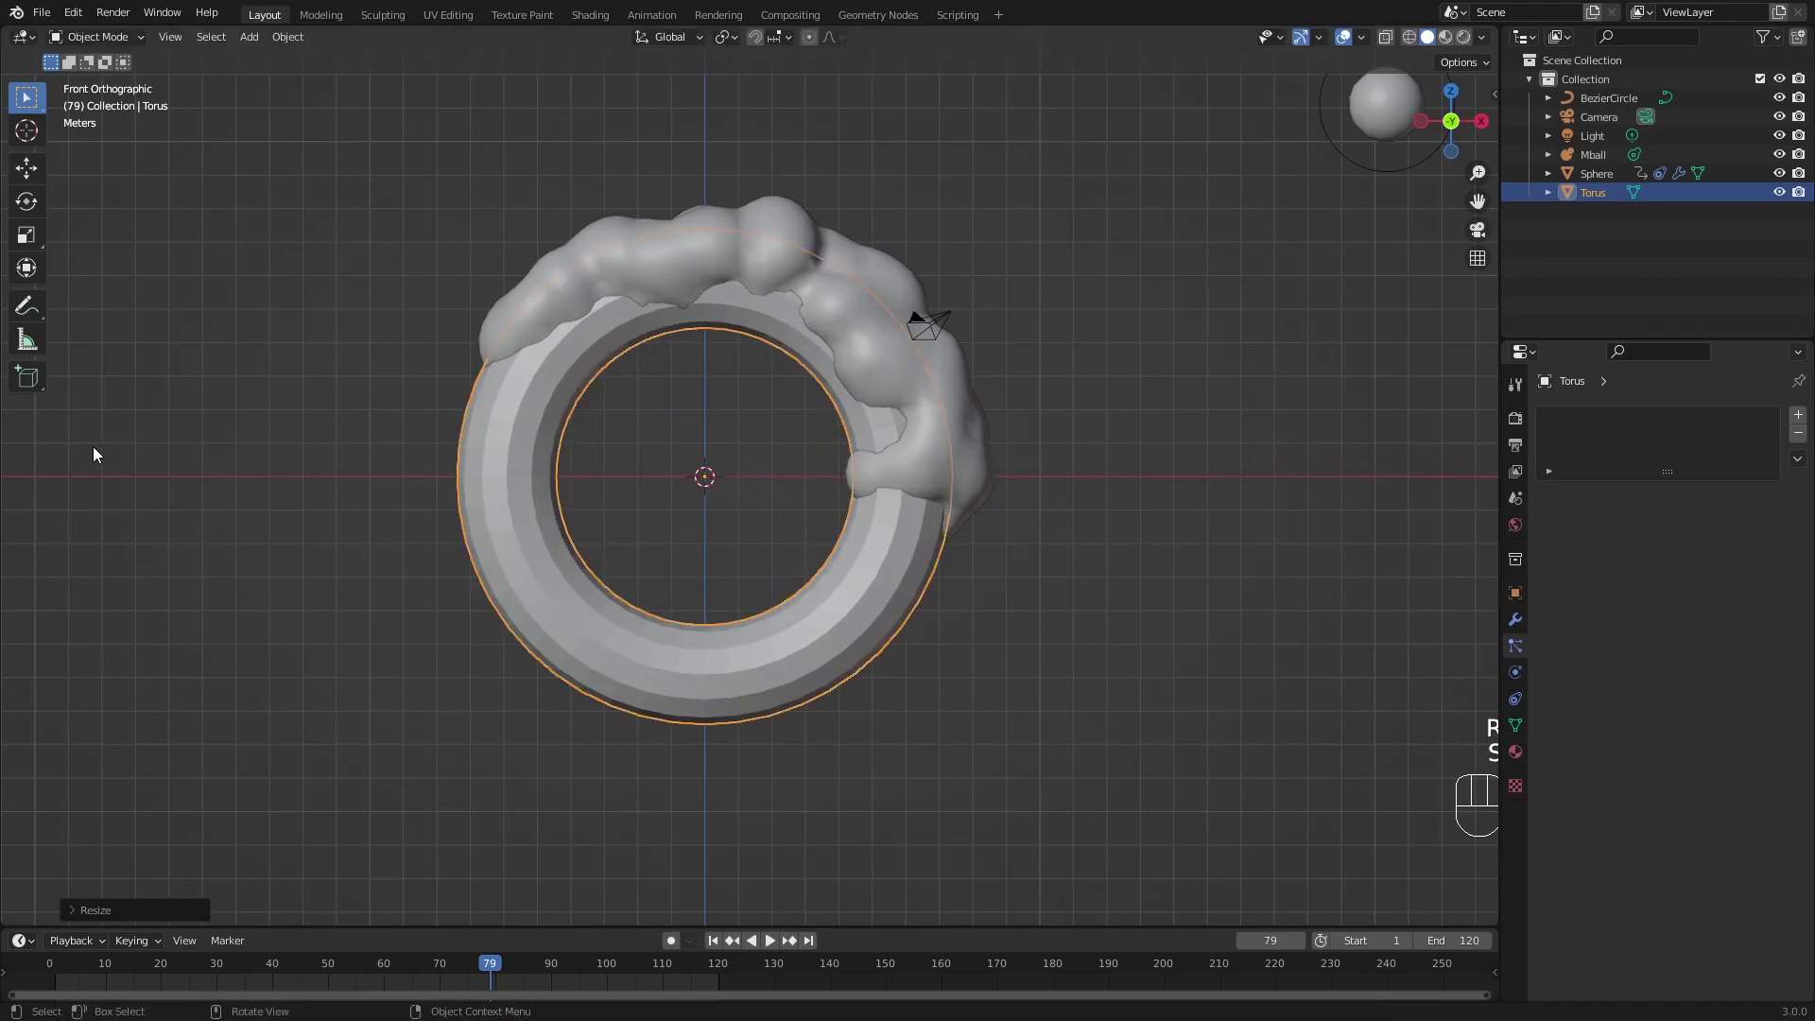
key("z")
left_click_drag(492, 457, 710, 459)
Shade the torus smooth and scale it to wrap the stream's orbit.
key("z")
key("s")
key("z")
left_click_drag(978, 423, 911, 441)
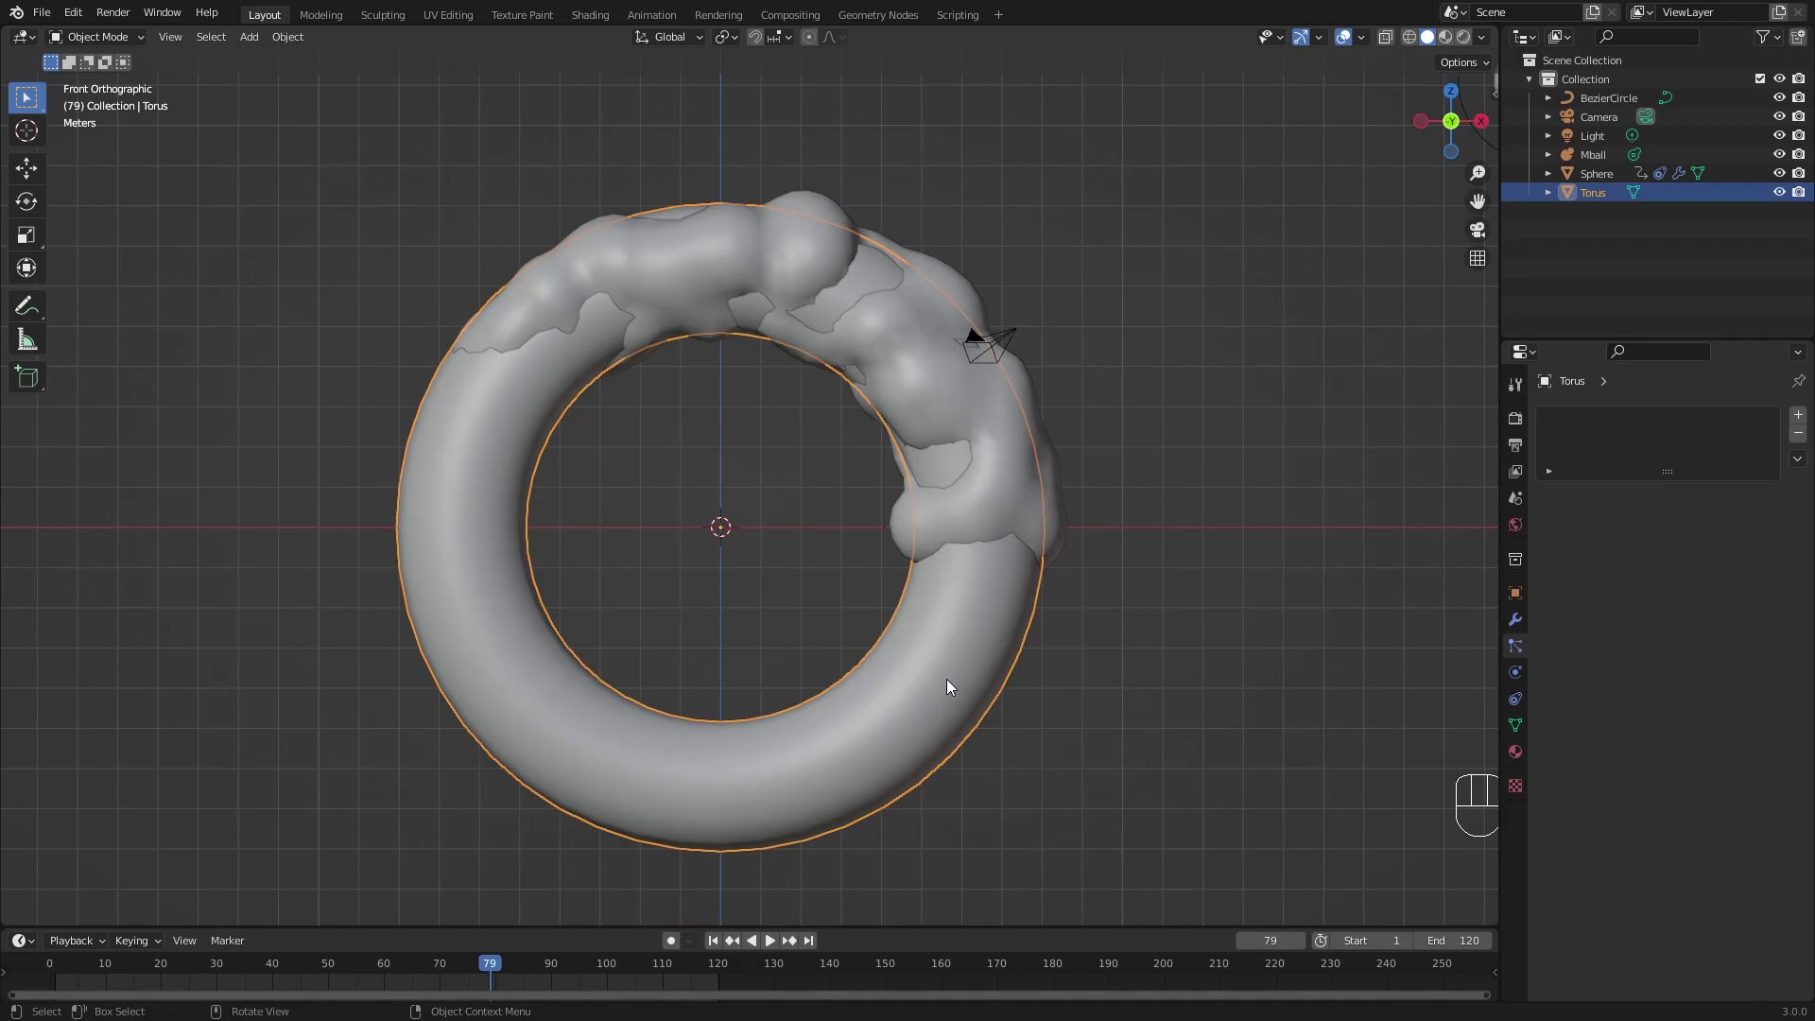
key("Tab")
In Edit Mode scale the torus and Alt+S shrink its tube into a thinner ring.
key("s")
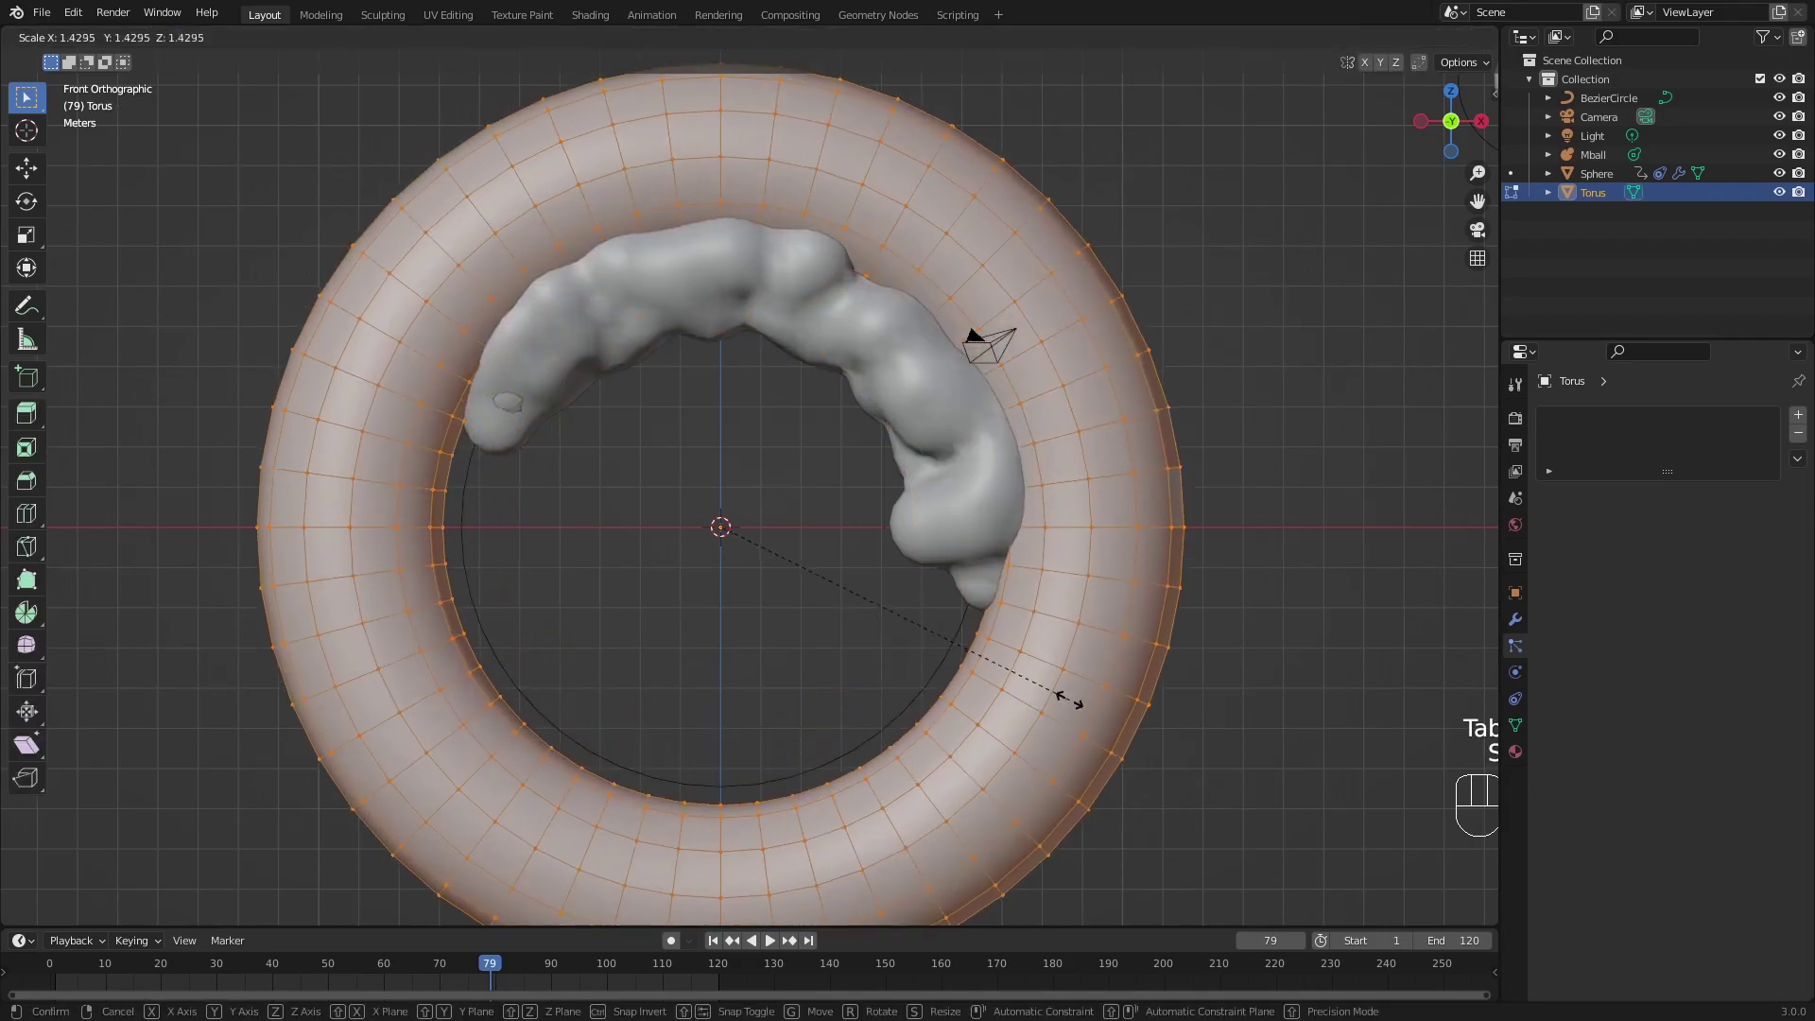
key("alt+s")
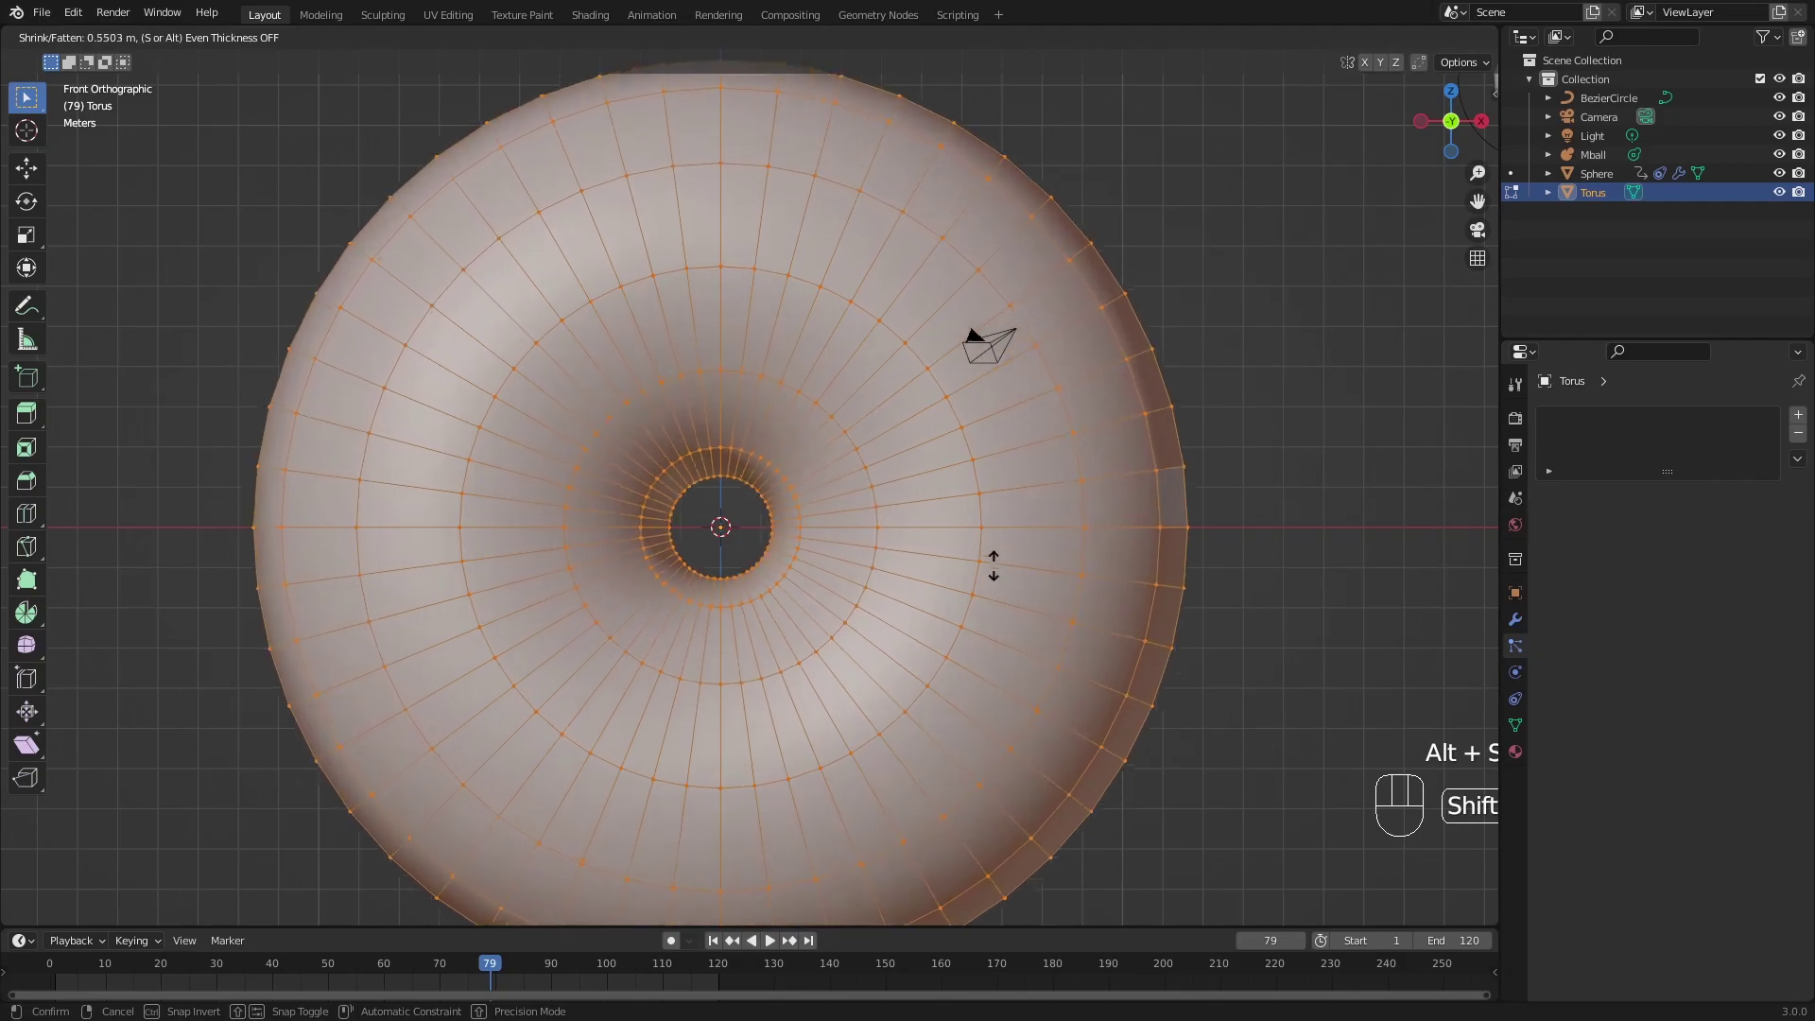
key("alt+s")
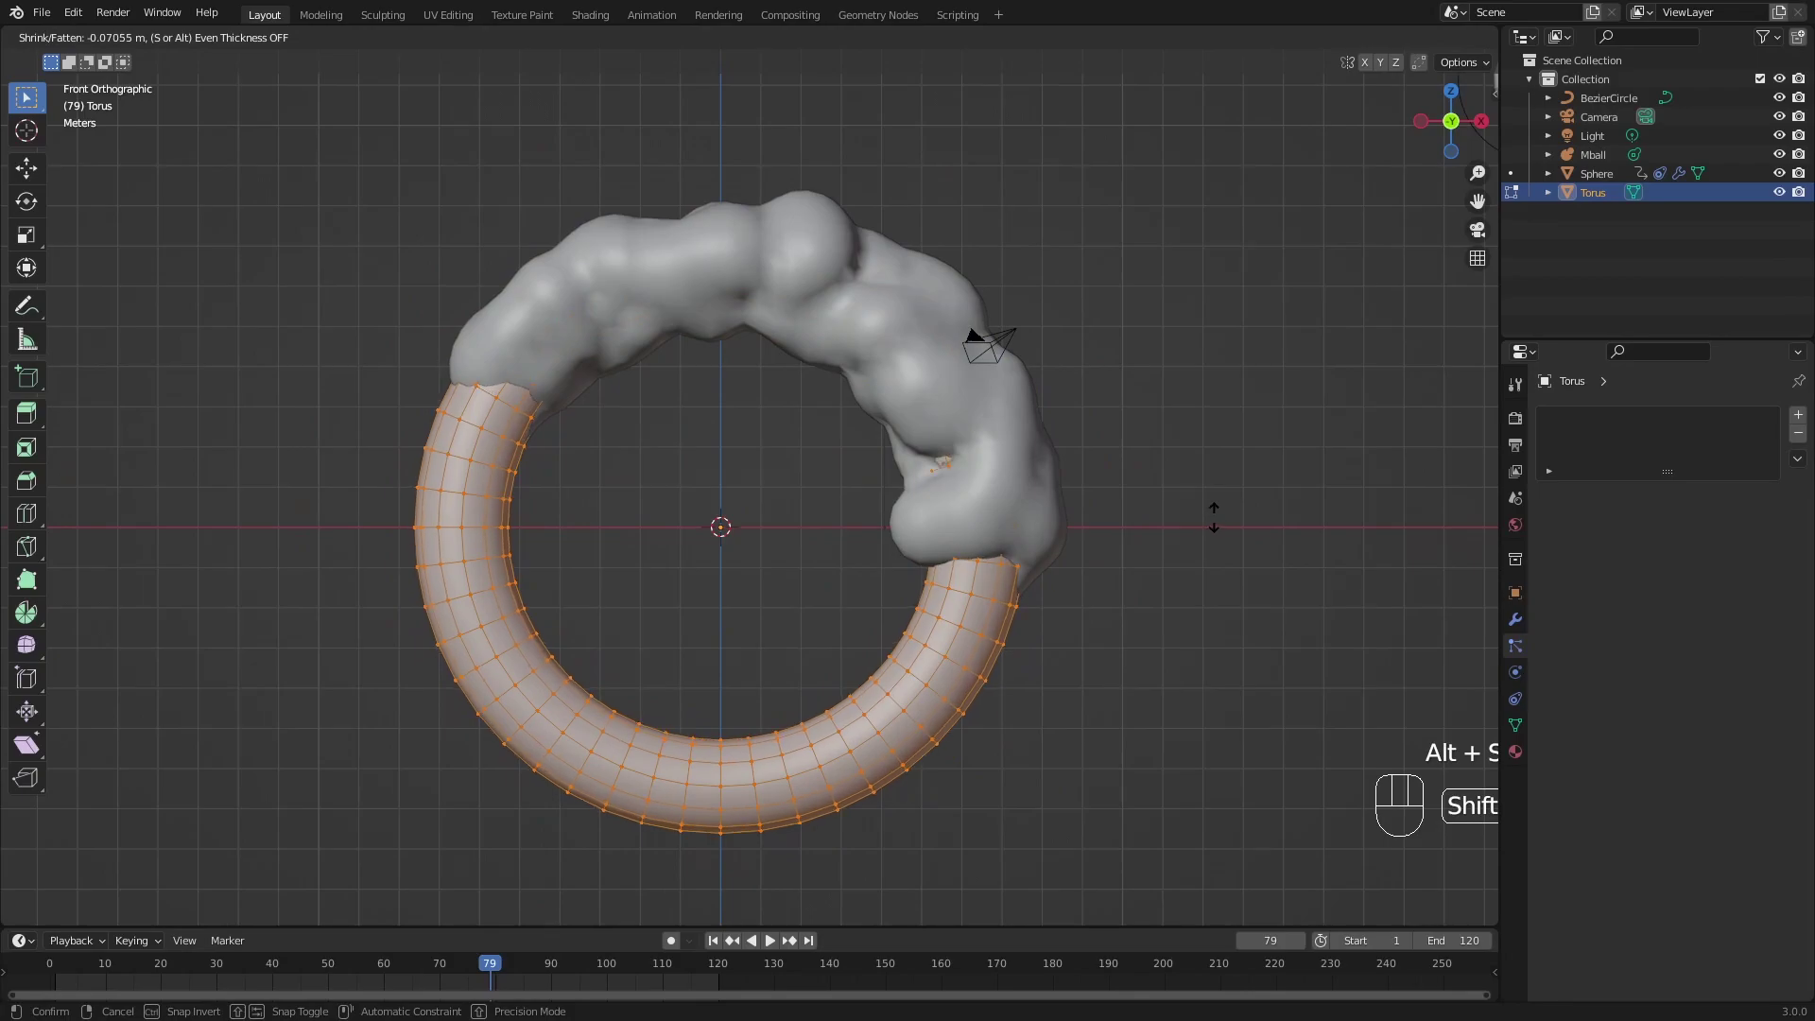
key("Tab")
Duplicate and separate a slimmer inner ring Torus.001, then preview the scene with lighting.
key("shift+d")
key("Tab")
key("alt+s")
key("z")
key("z")
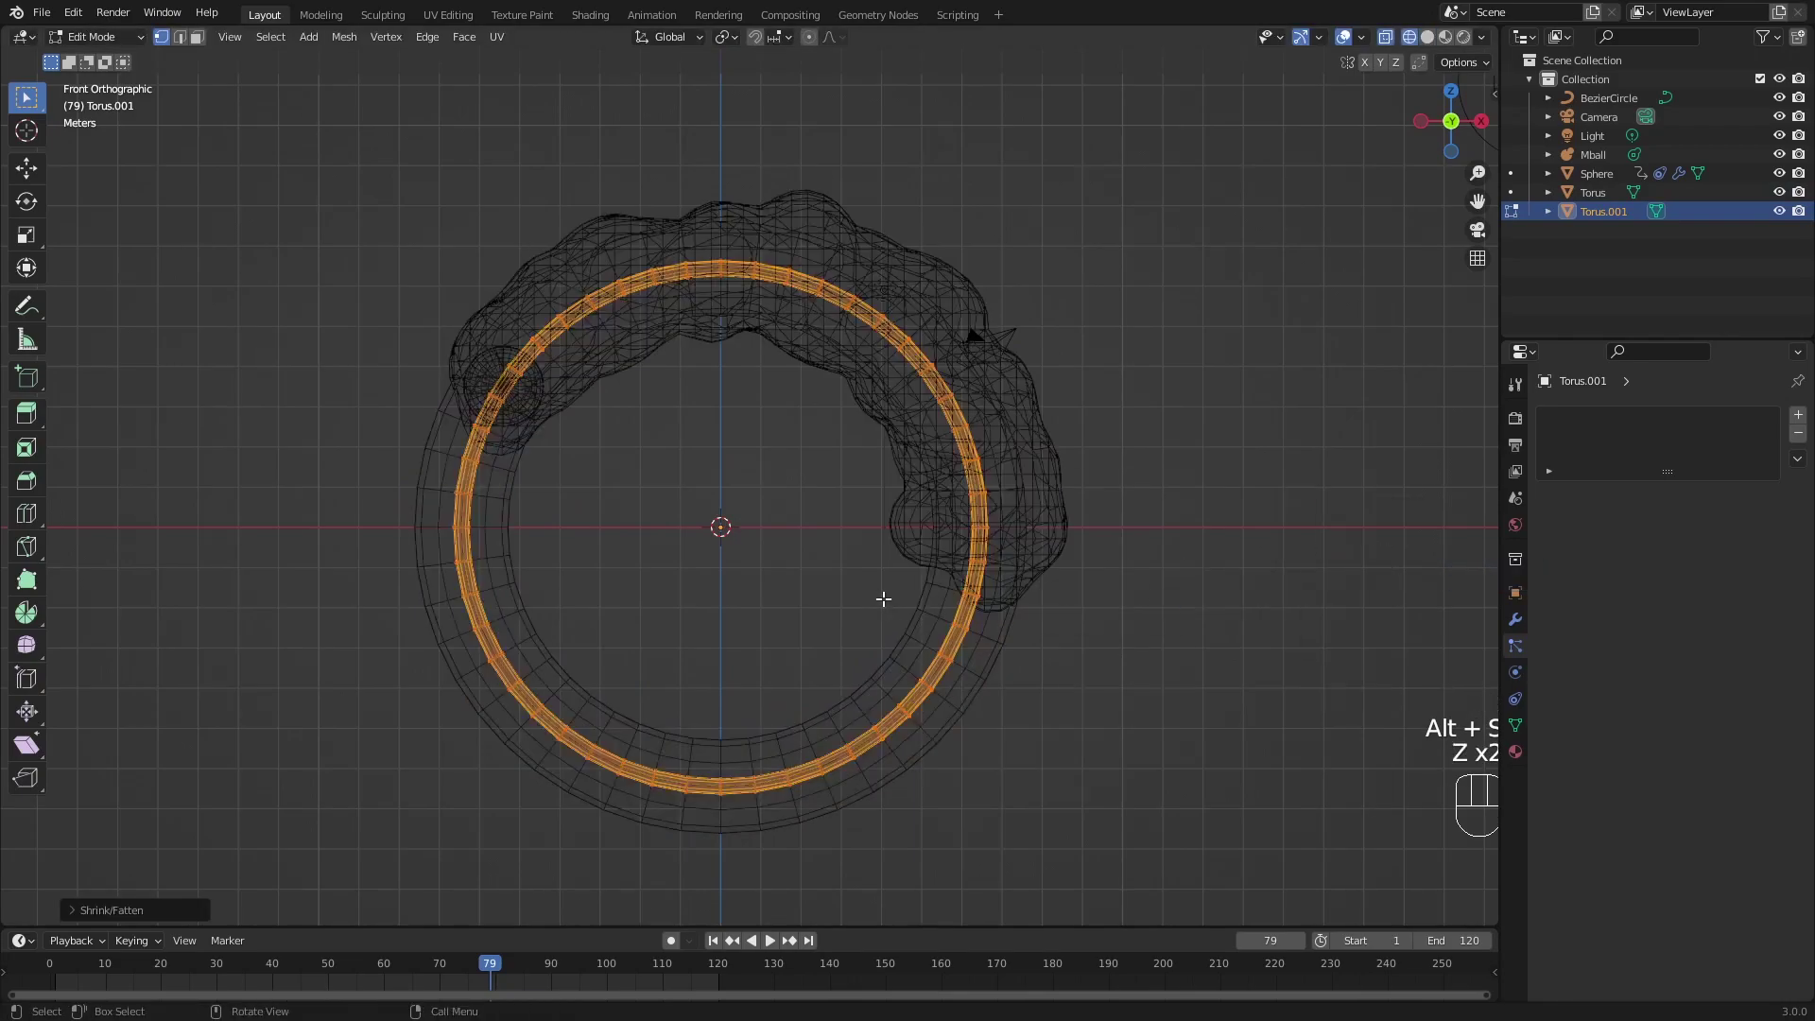
key("z")
key("Tab")
left_click(936, 696)
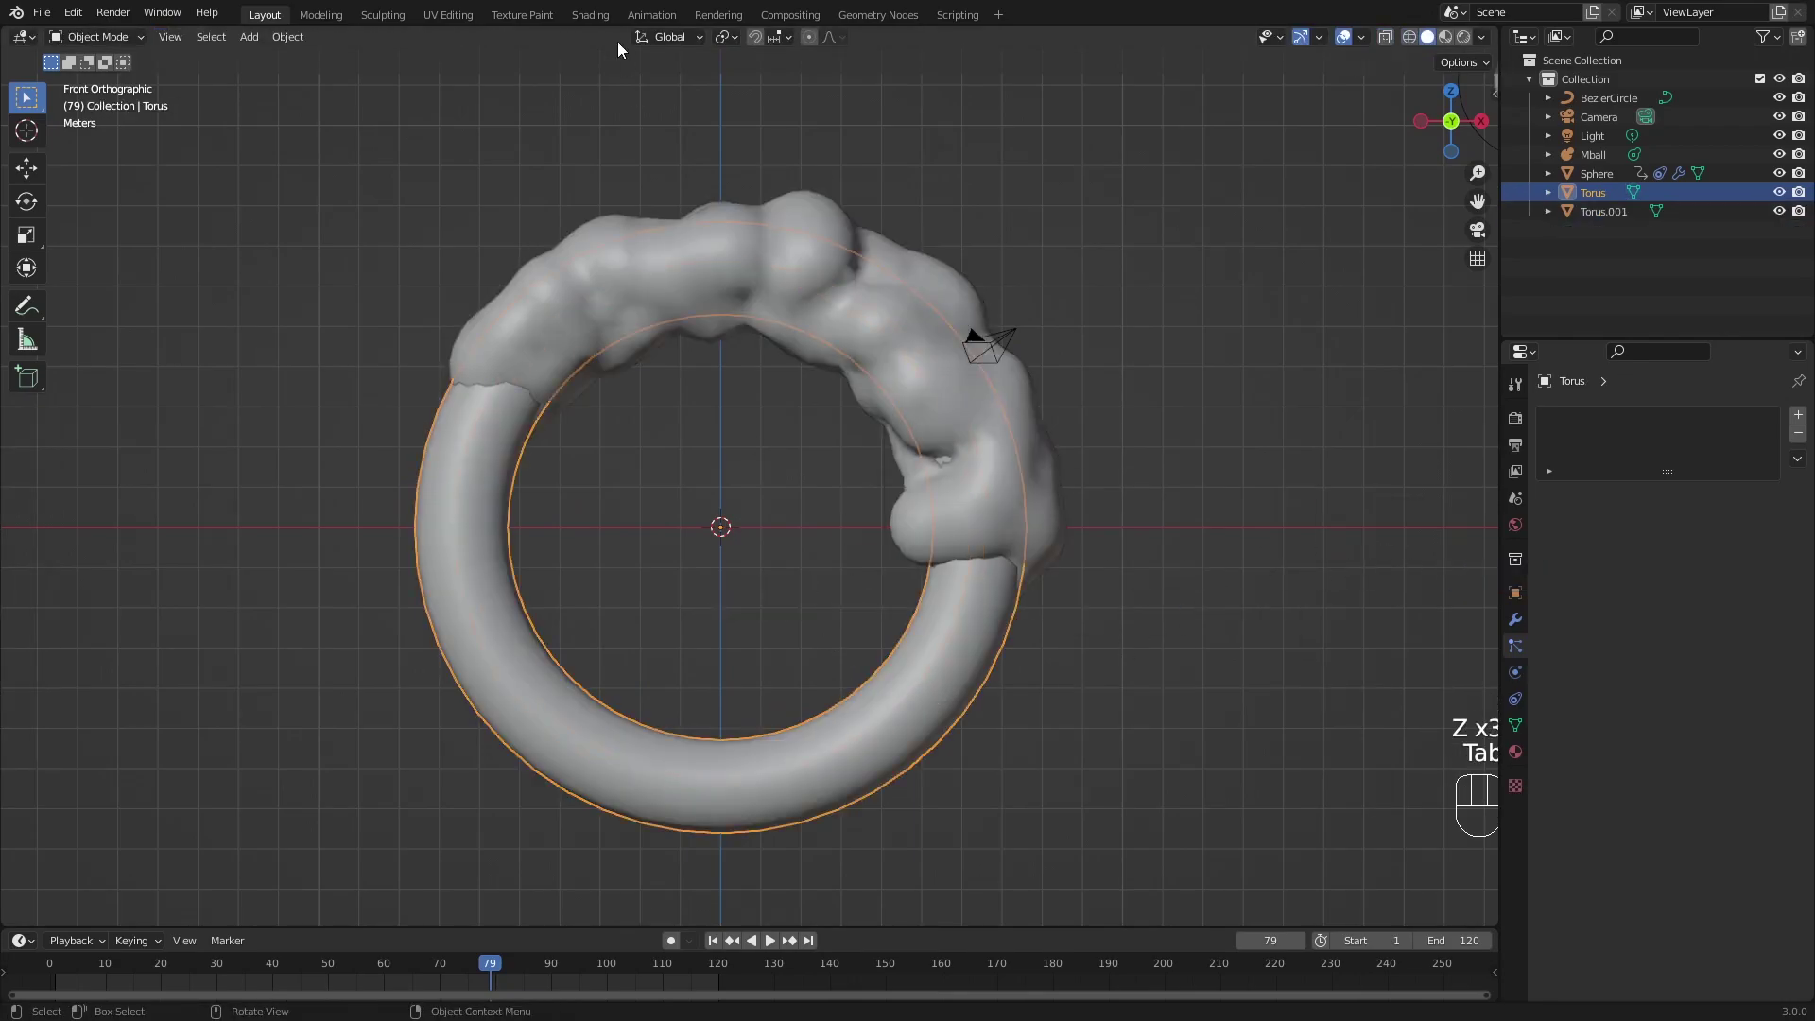